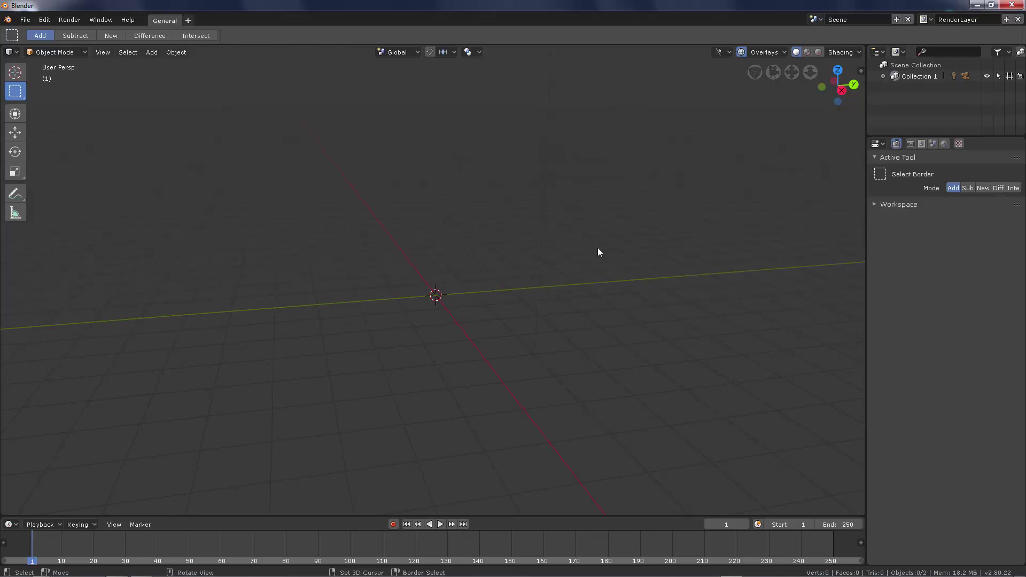
Switch the viewport to Front Orthographic and clear the default objects from the scene.
key("shift+Num_Lock")
left_click(601, 250)
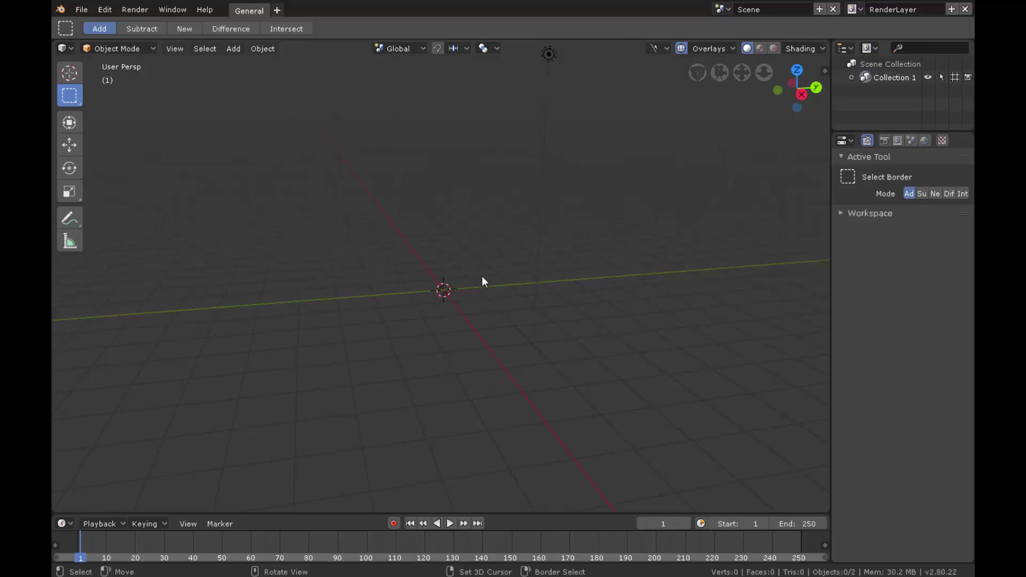
left_click(588, 34)
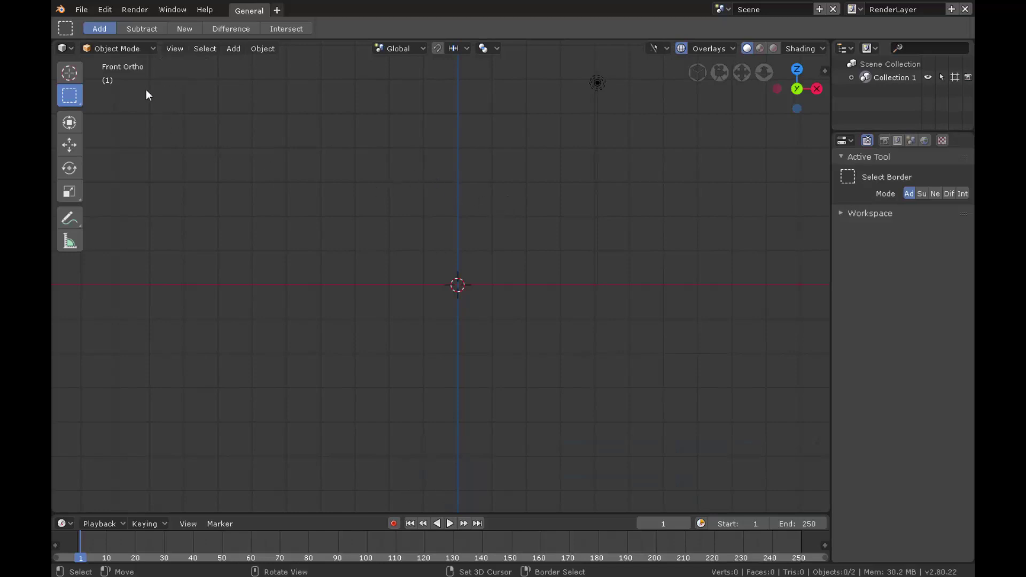
Add a second collection, Layer 02, in the Outliner.
key("shift+Num_Lock")
key("shift+a")
left_click(492, 262)
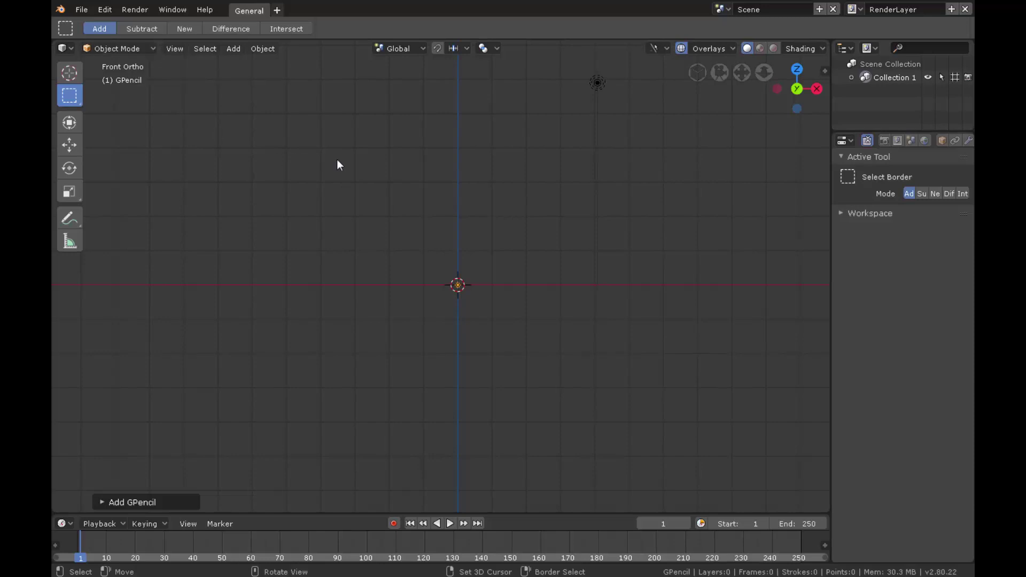
left_click(687, 160)
key("ctrl+z")
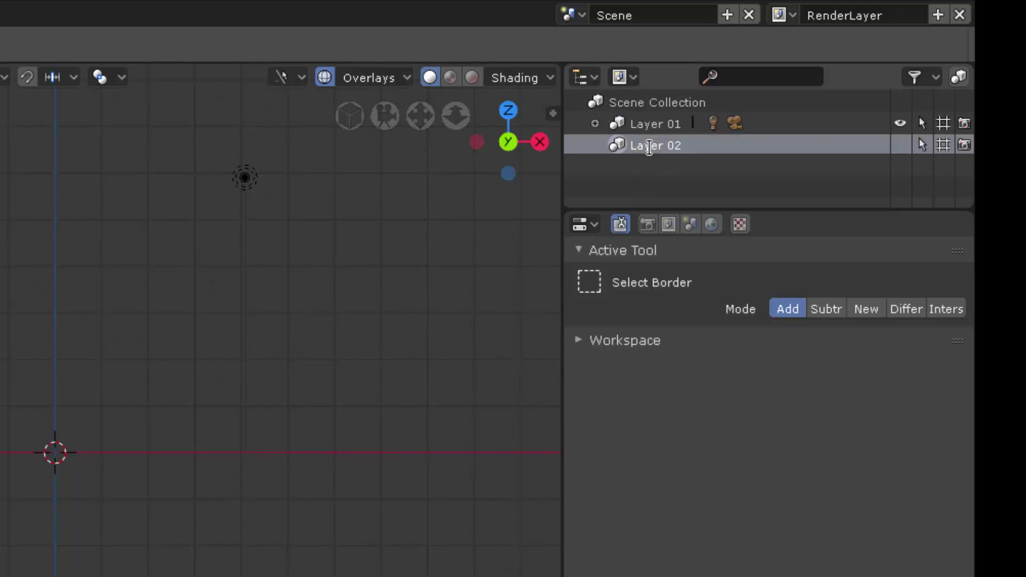
Rename the first collection to 'Layer 01 - Image Renference'.
left_click(206, 277)
key("space")
key("shift+i")
type("mage")
key("space")
key("shift+r")
key("e")
type("ende")
key("BackSpace")
key("f")
type("rn")
key("BackSpace")
key("e")
type("ence")
key("Return")
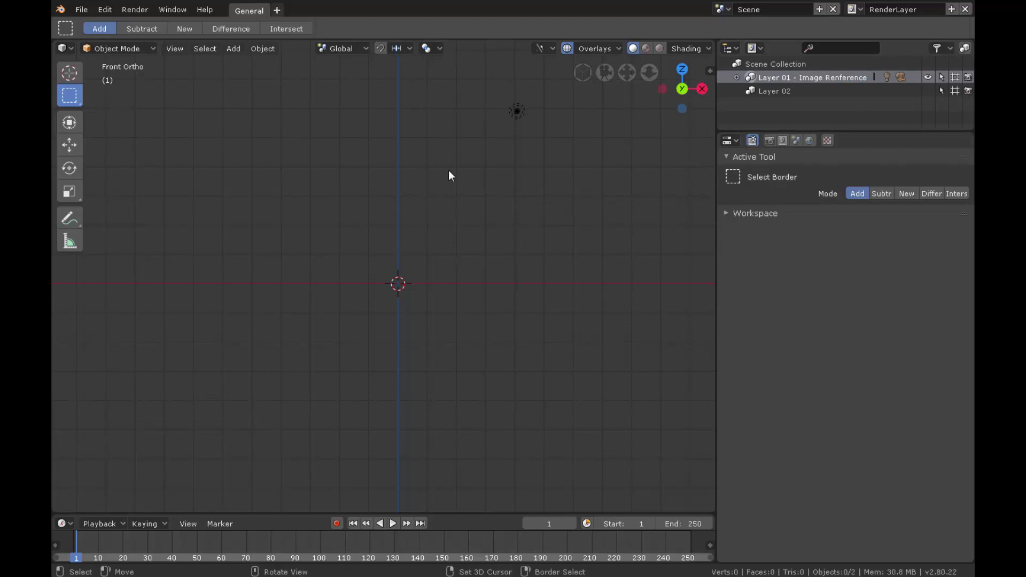
key("Return")
key("shift+a")
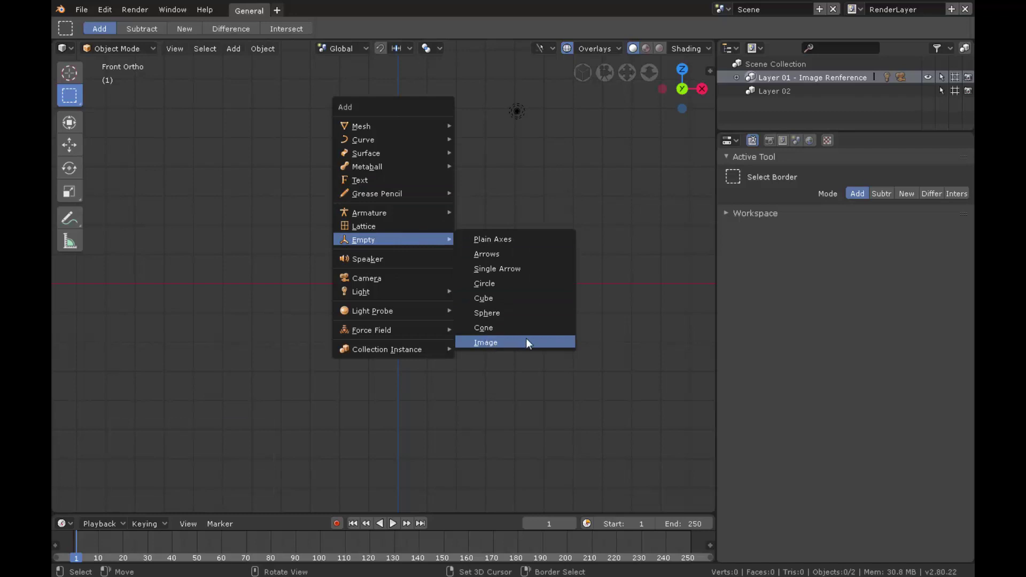
Add an image empty at the origin and load the portrait JPG into it.
left_click(533, 347)
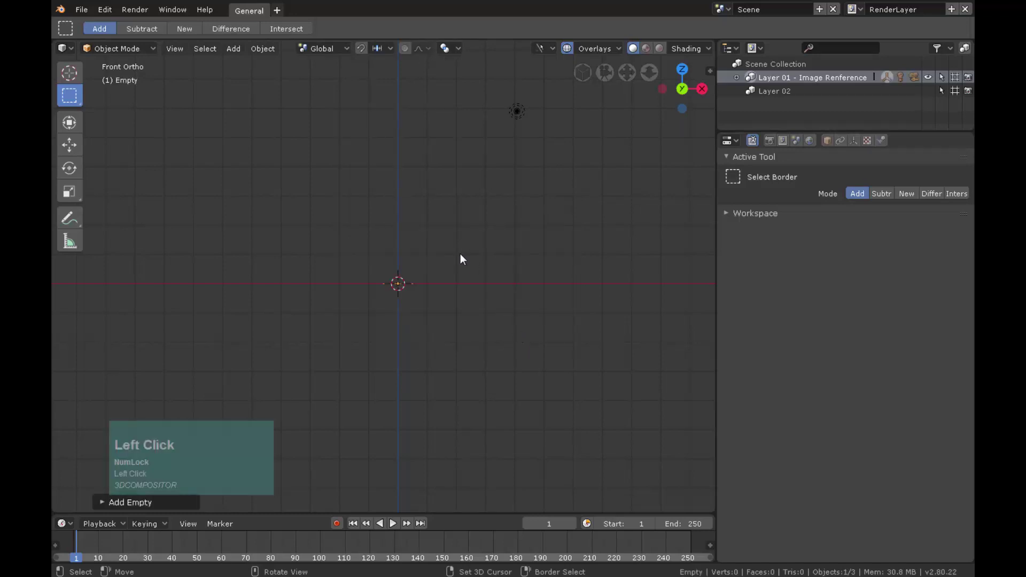
left_click(858, 146)
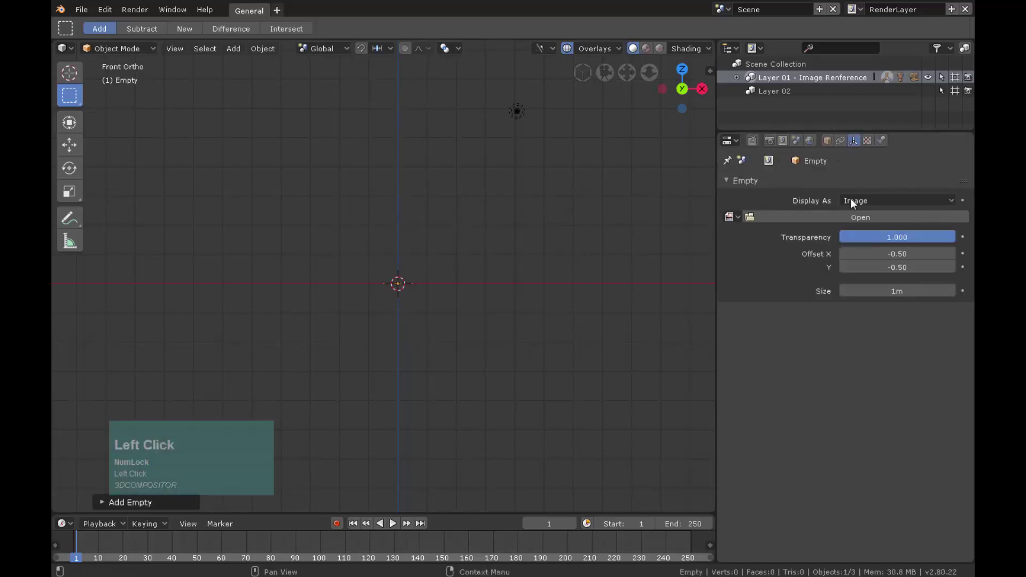
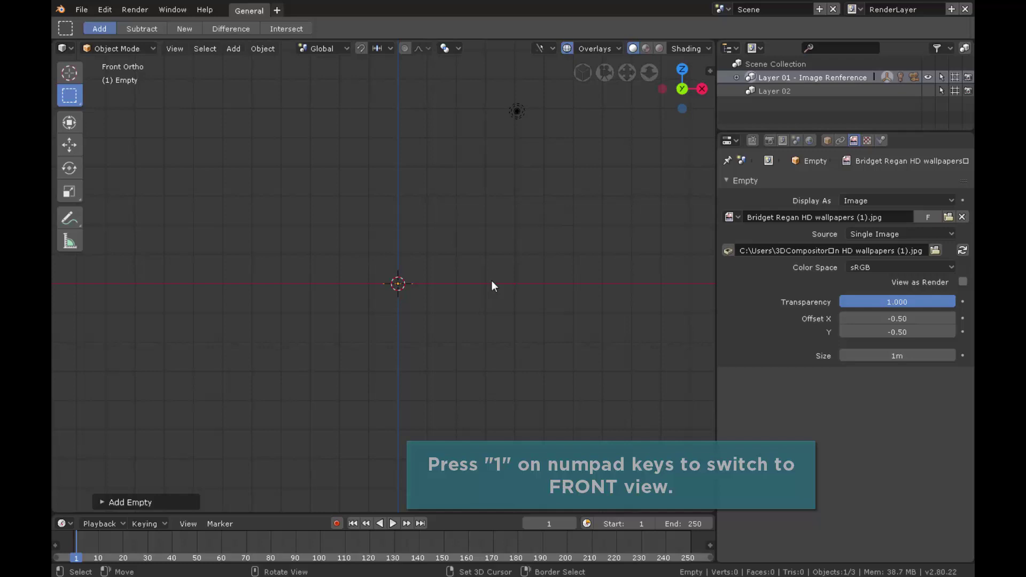
left_click(415, 288)
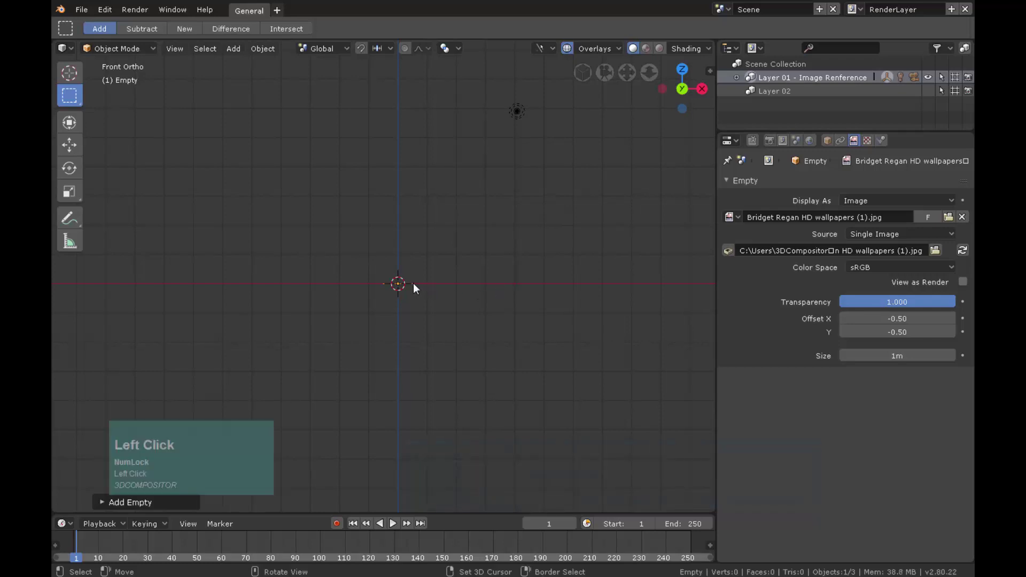
Rotate the photo 90° about X to stand upright, frame it and scale it up about ten times.
key("r")
type("rx")
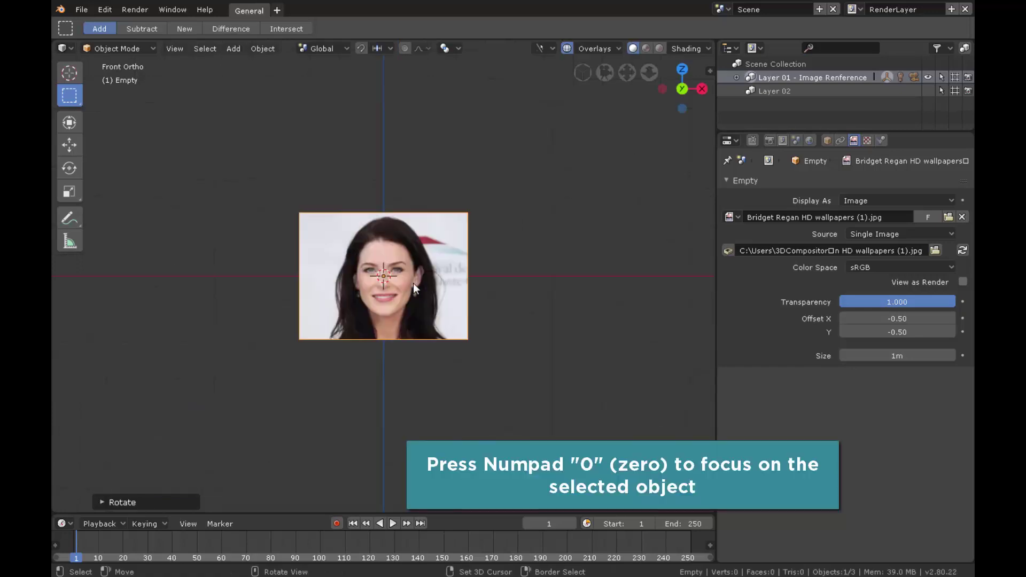
scroll("down", 3)
key("s")
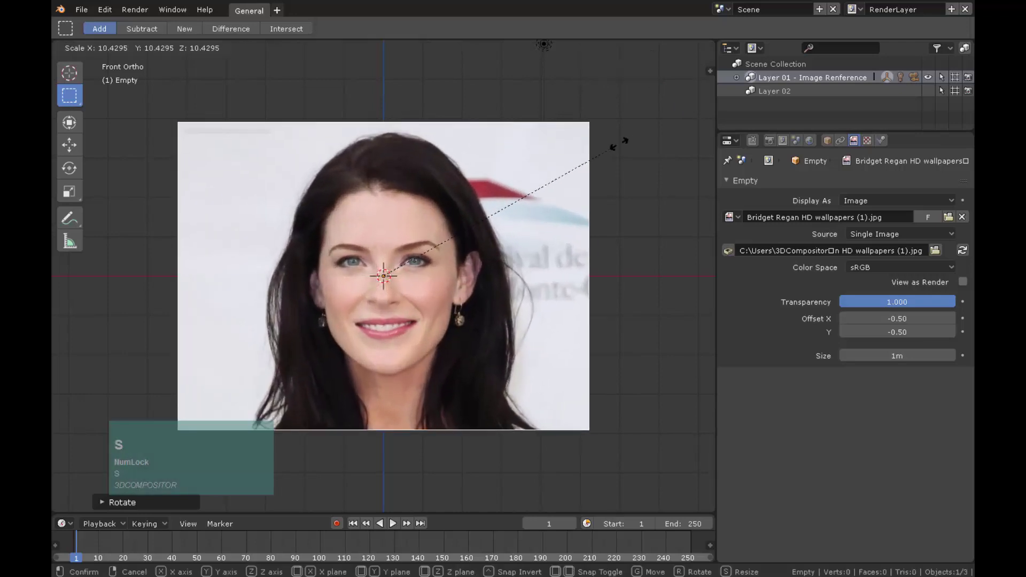
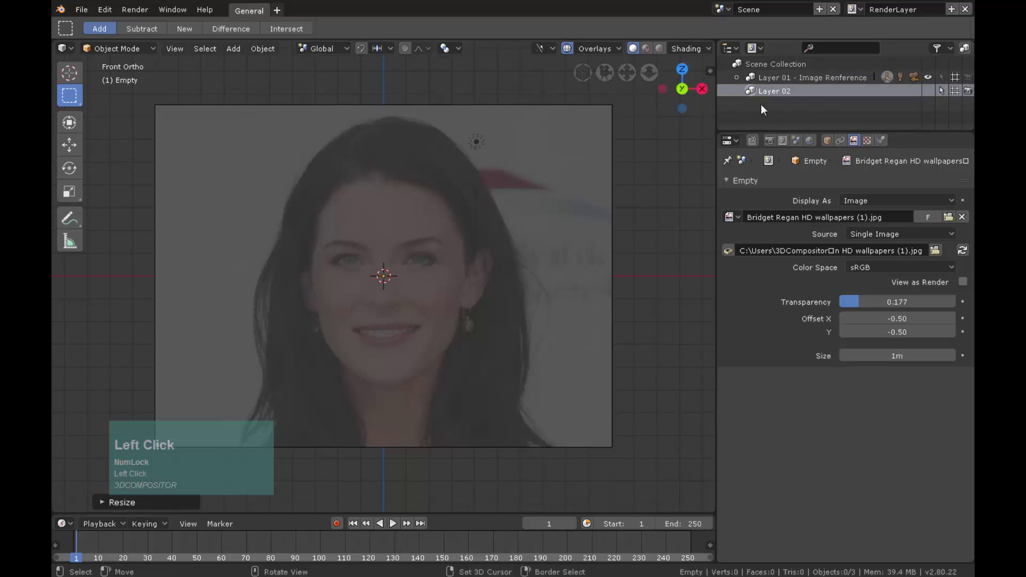
Rename the second collection to 'Layer 02 - Grease Pencil Sketch'.
left_click(795, 92)
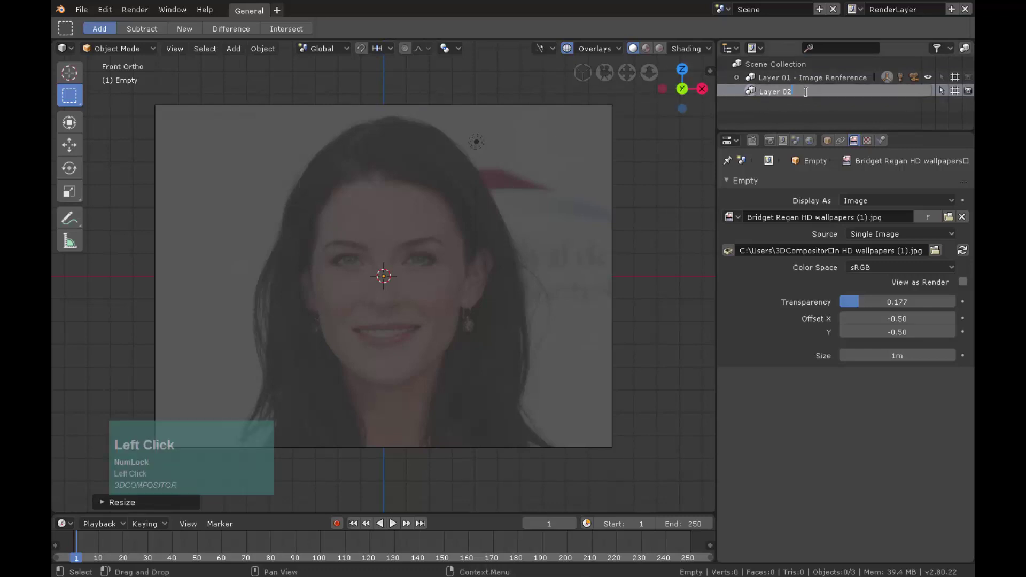
key("space")
key("shift+g")
key("r")
type("rease")
key("space")
type("encil")
key("space")
type("s")
key("shift+s")
type("etch")
key("Return")
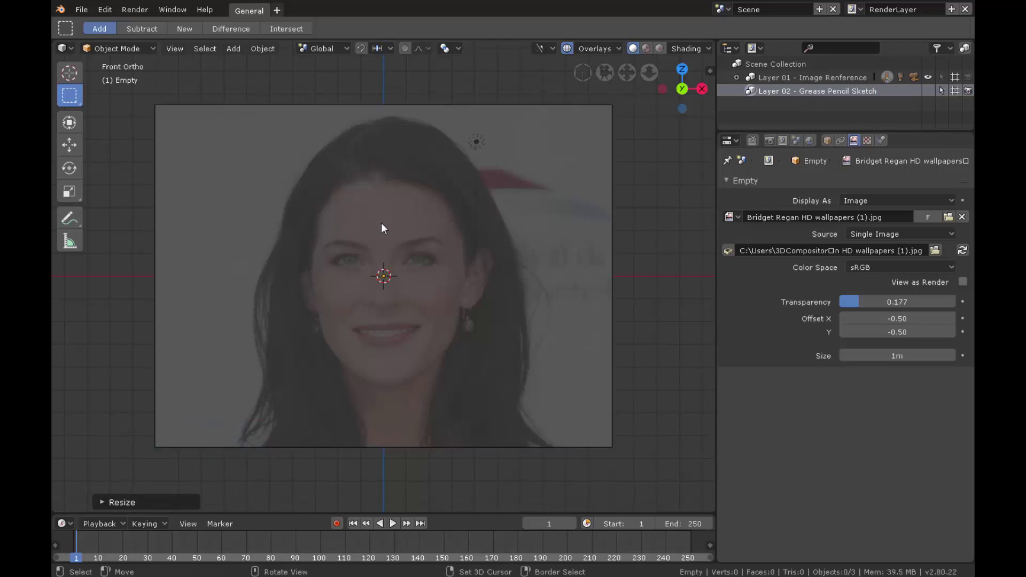
key("Return")
key("shift+a")
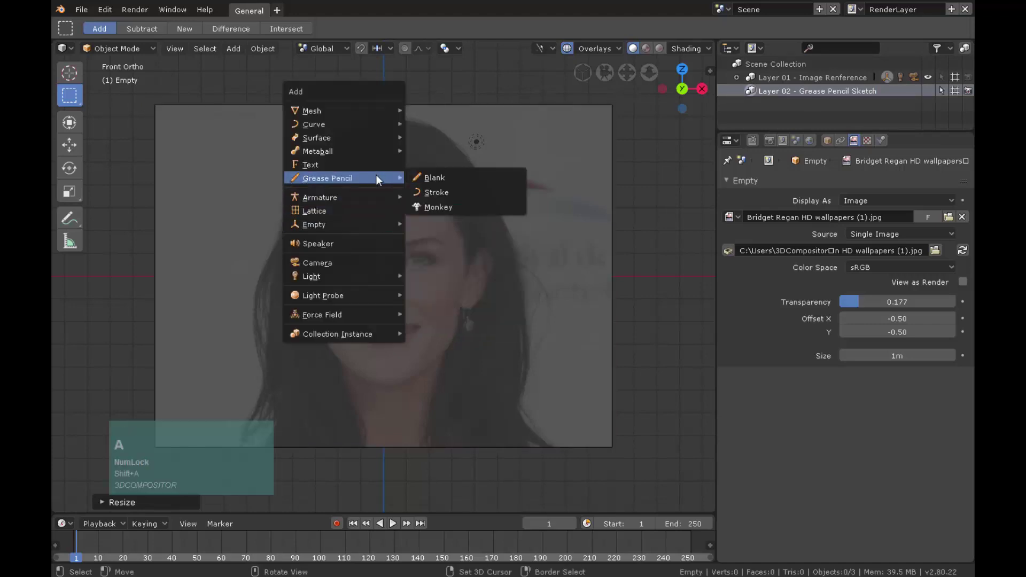
Add a blank Grease Pencil object in Draw Mode with a new layer named 'Sketch layer'.
left_click(443, 180)
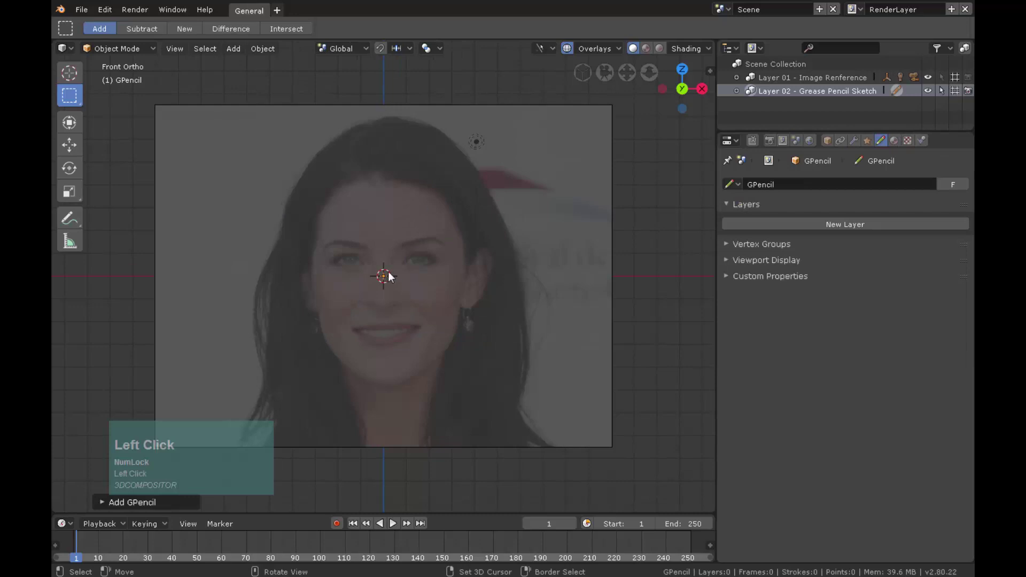
left_click(128, 51)
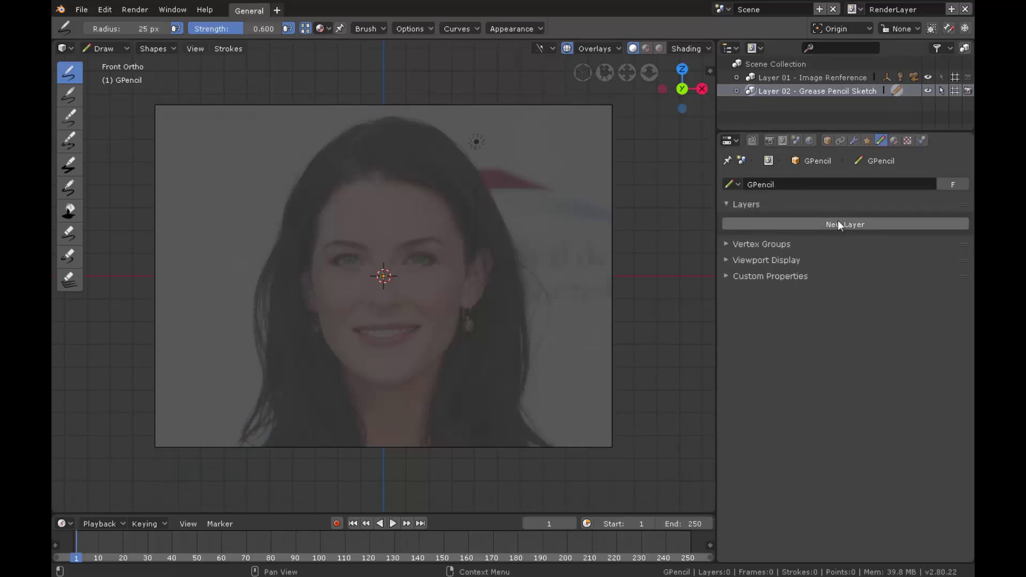
left_click(851, 228)
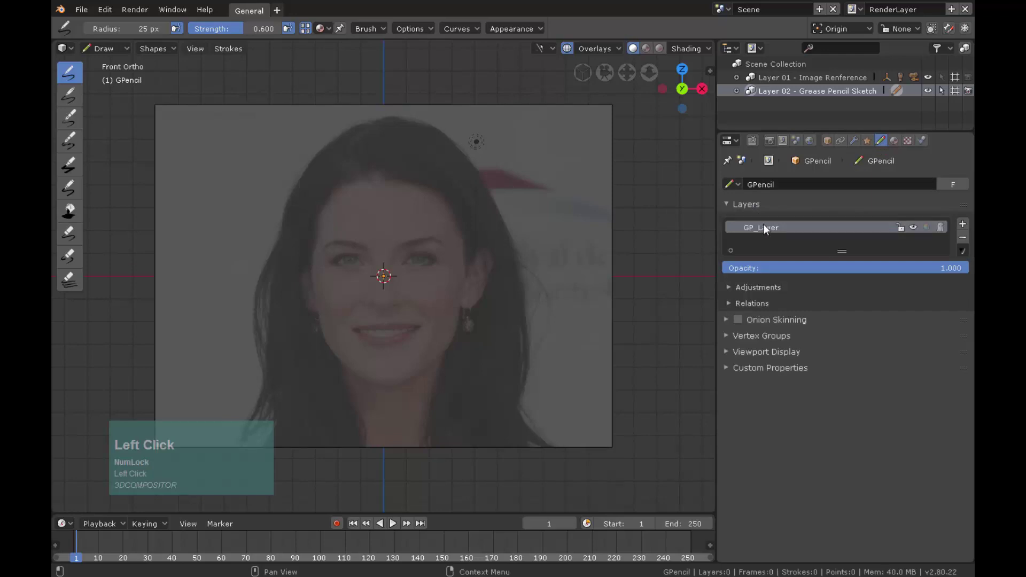
key("shift+s")
type("ket")
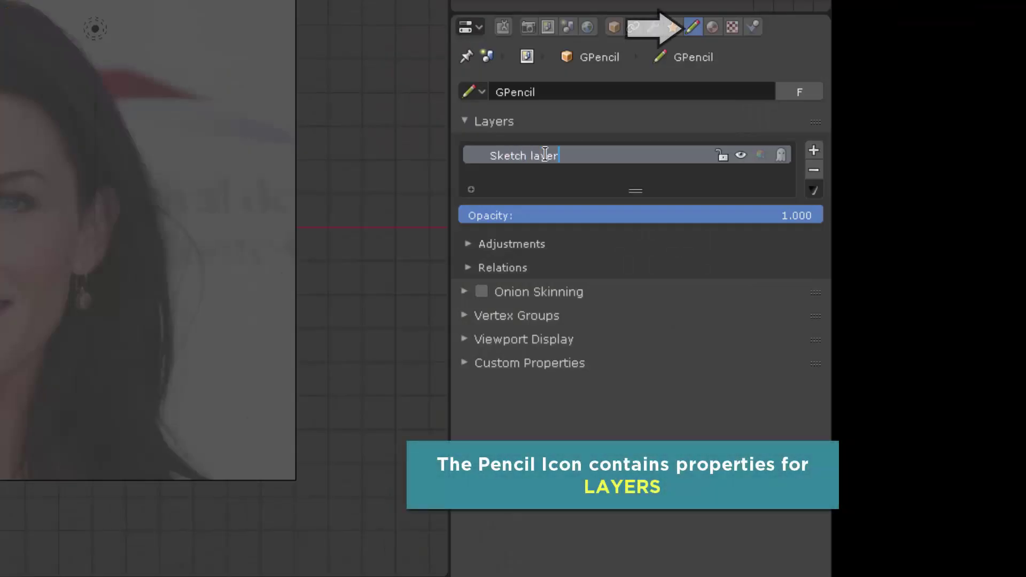
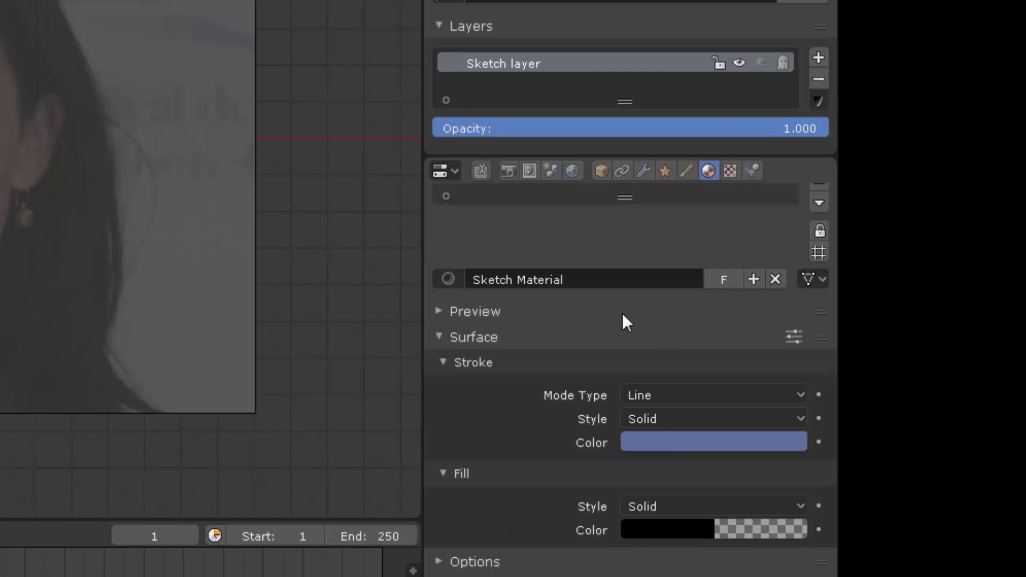
Create 'Sketch Material' and make it the drawing brush's material.
left_click_drag(790, 363, 904, 138)
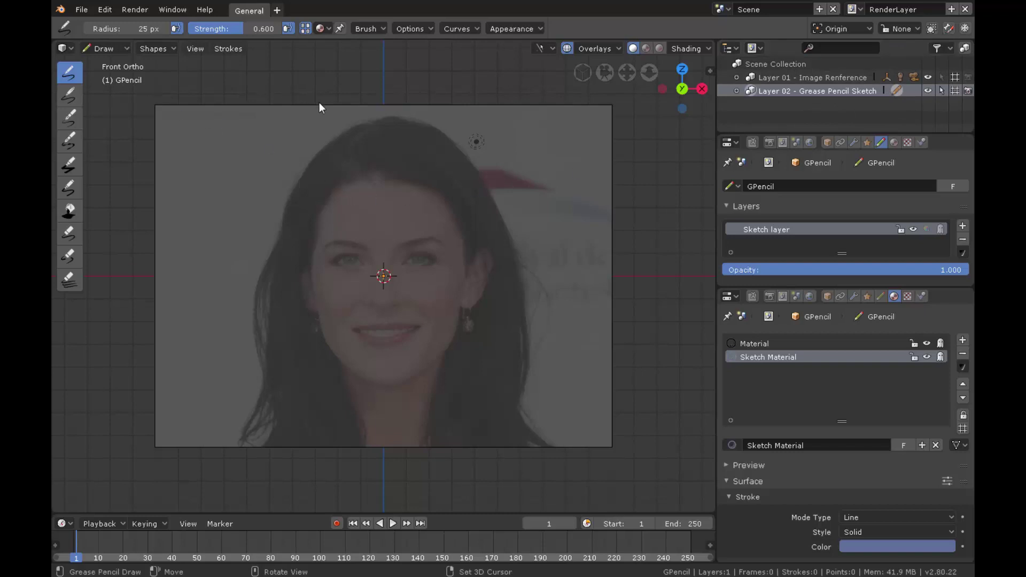
left_click(329, 28)
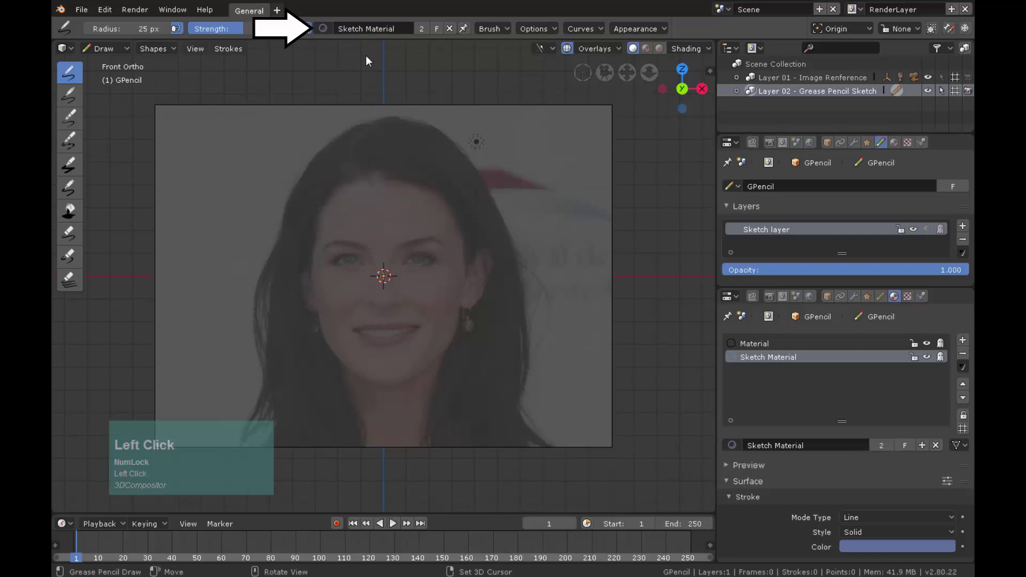
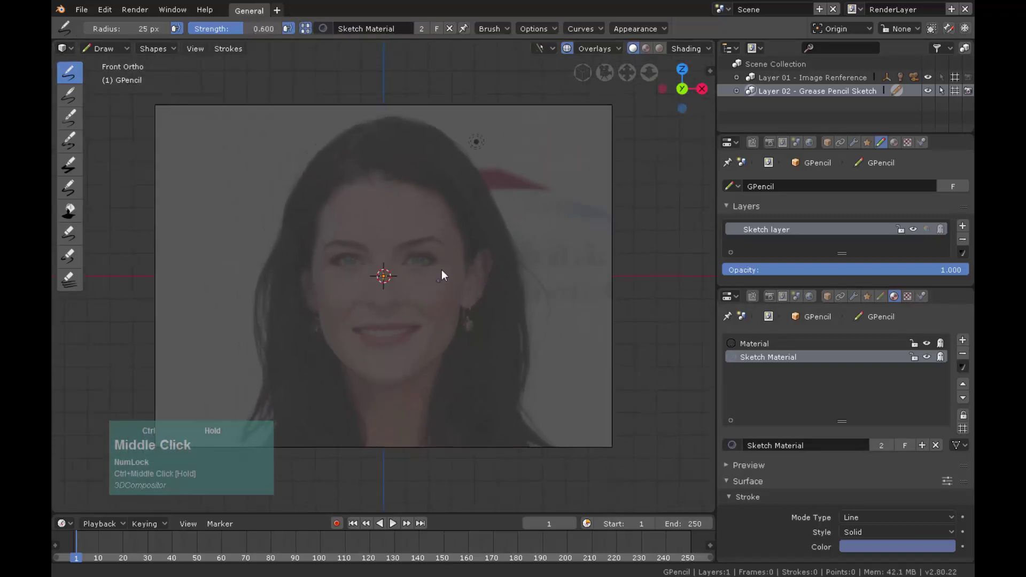
Lock sketch strokes to the X axis and set a light custom viewport background colour.
left_click_drag(452, 265, 507, 306)
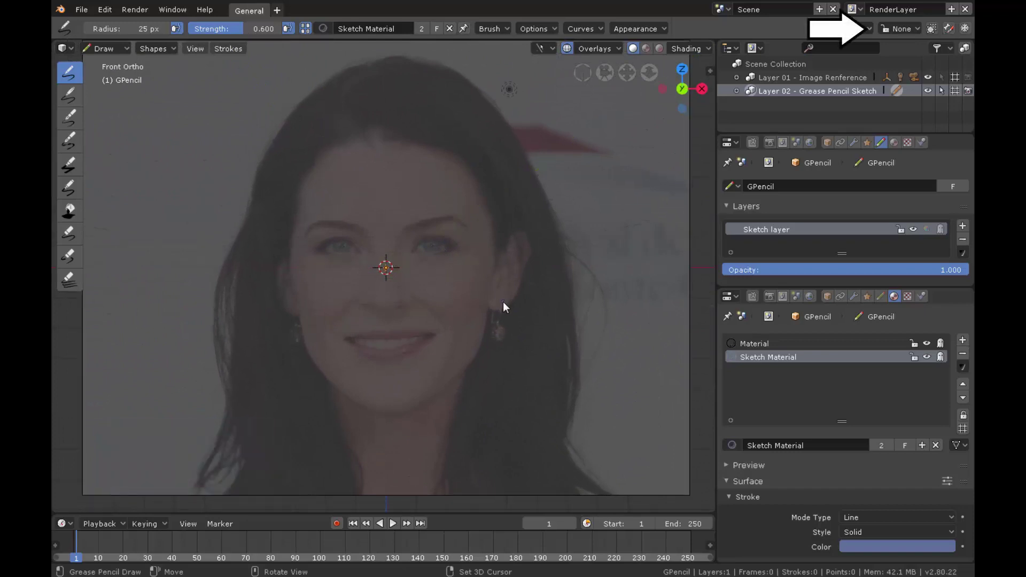
left_click(917, 32)
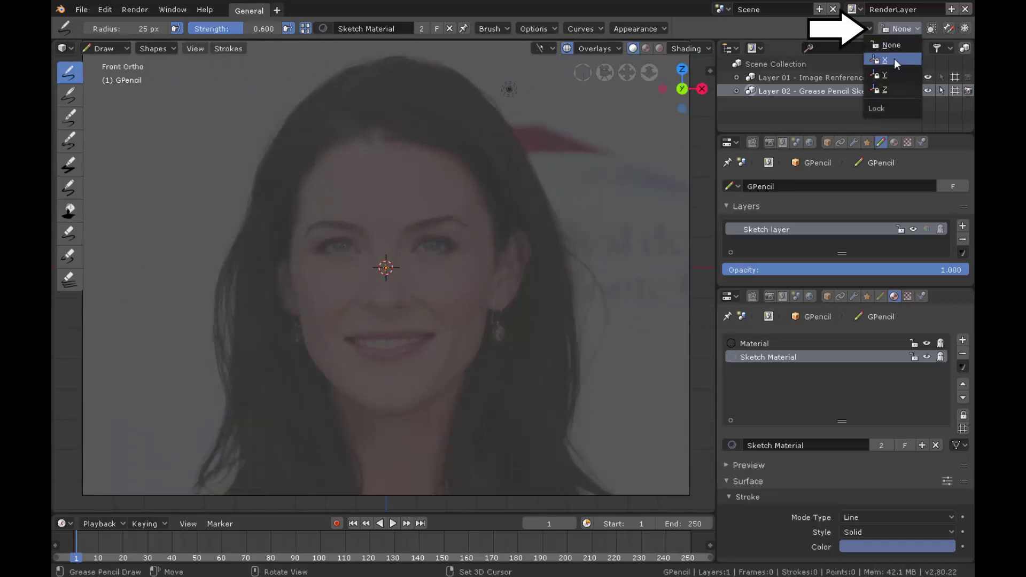
left_click_drag(899, 64, 696, 185)
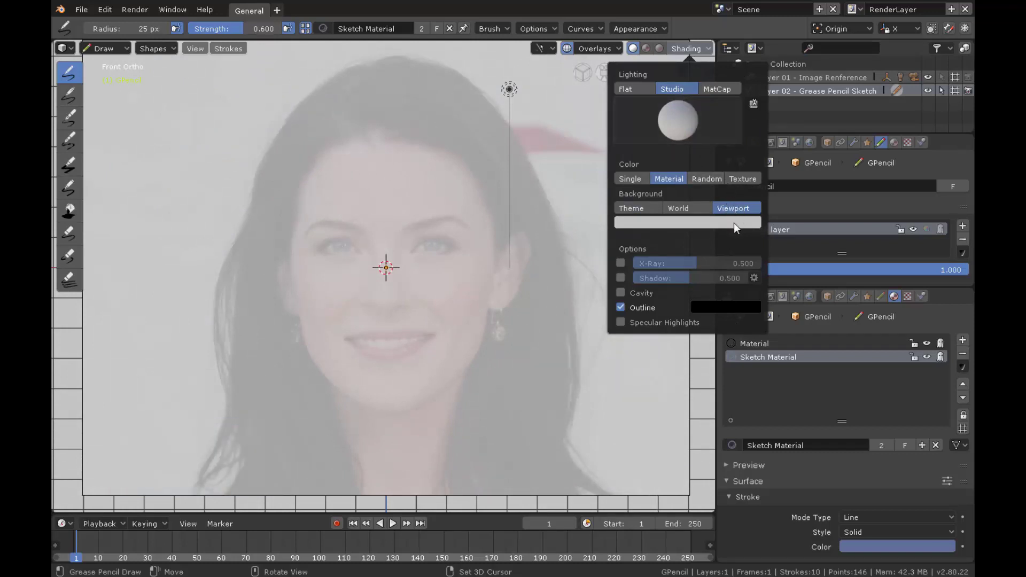
left_click(783, 52)
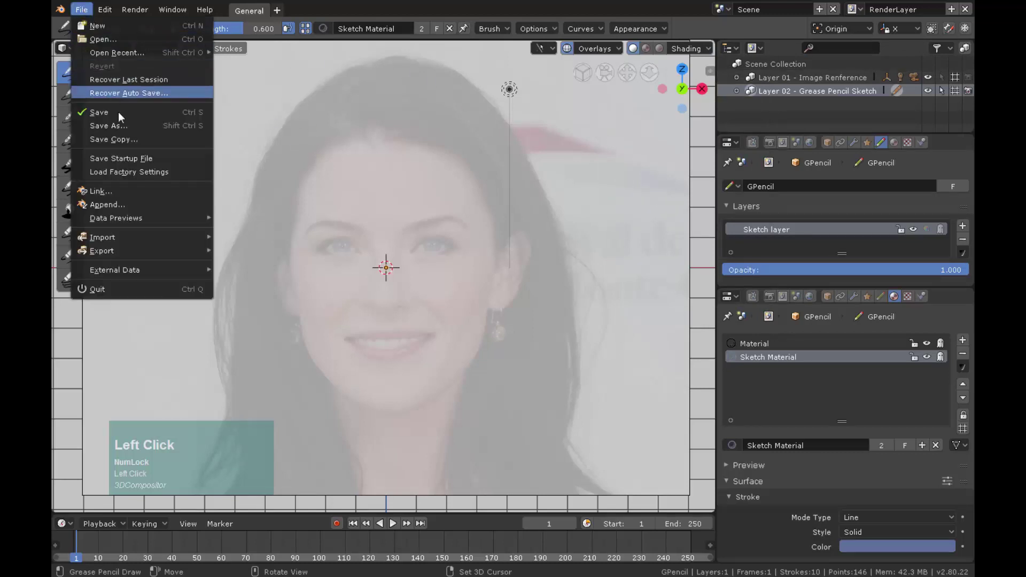
key("shift+b")
type("riget")
key("space")
key("shift+r")
type("egam")
key("BackSpace")
type("n")
key("space")
type("rea")
key("space")
type("encu")
key("BackSpace")
key("i")
key("space")
key("shift+-")
key("BackSpace")
key("shift+-")
key("v")
type("v0")
Hide relationship lines and enable a canvas grid scaled to 7.9 with 9 subdivisions over the portrait.
left_click(613, 52)
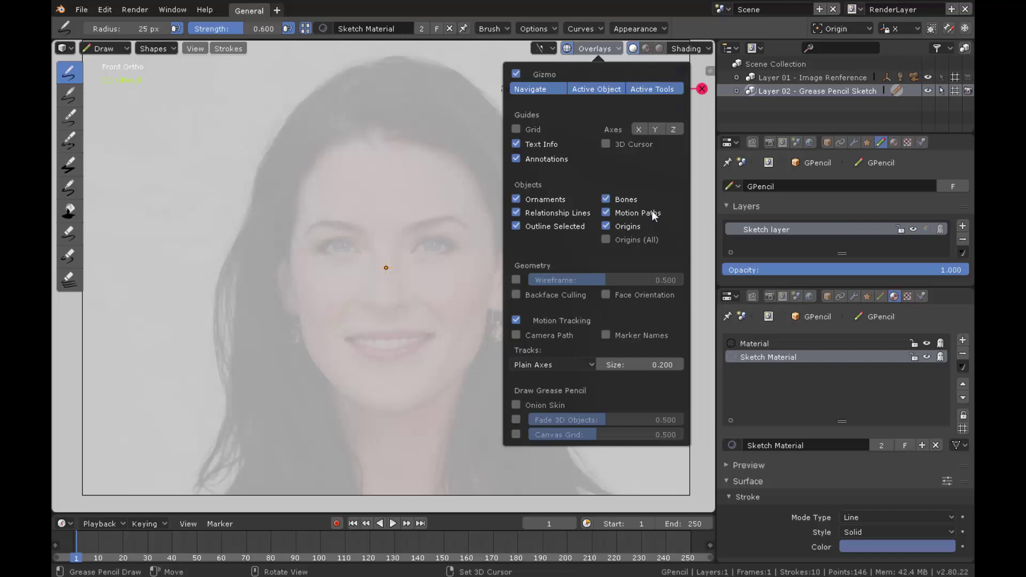
left_click(519, 217)
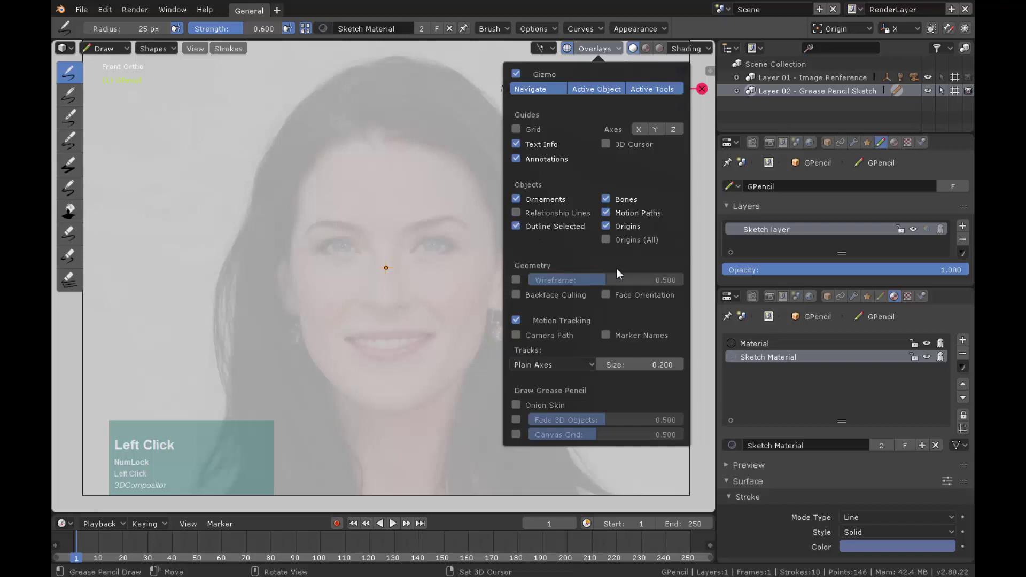
left_click(520, 436)
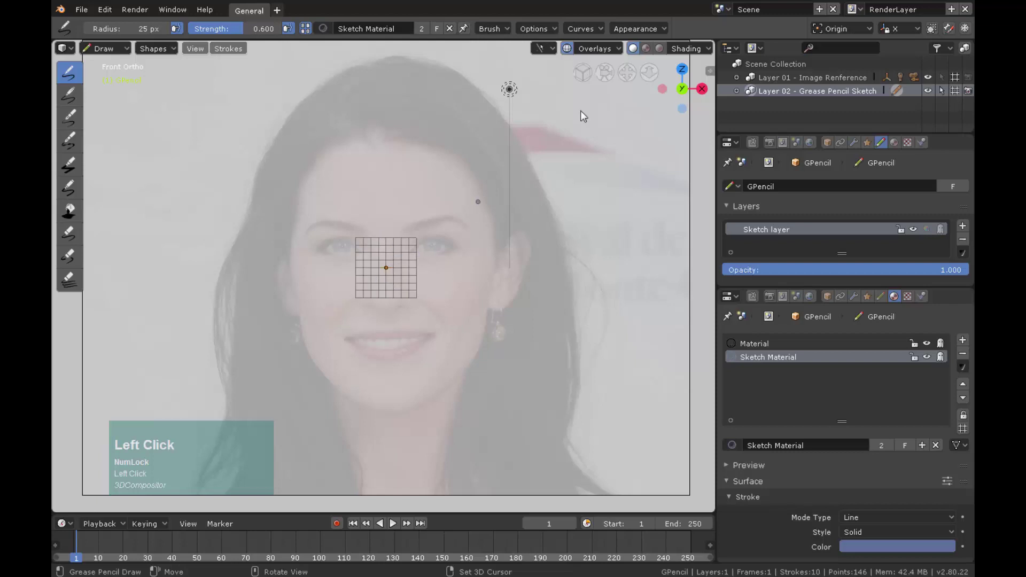
left_click(597, 50)
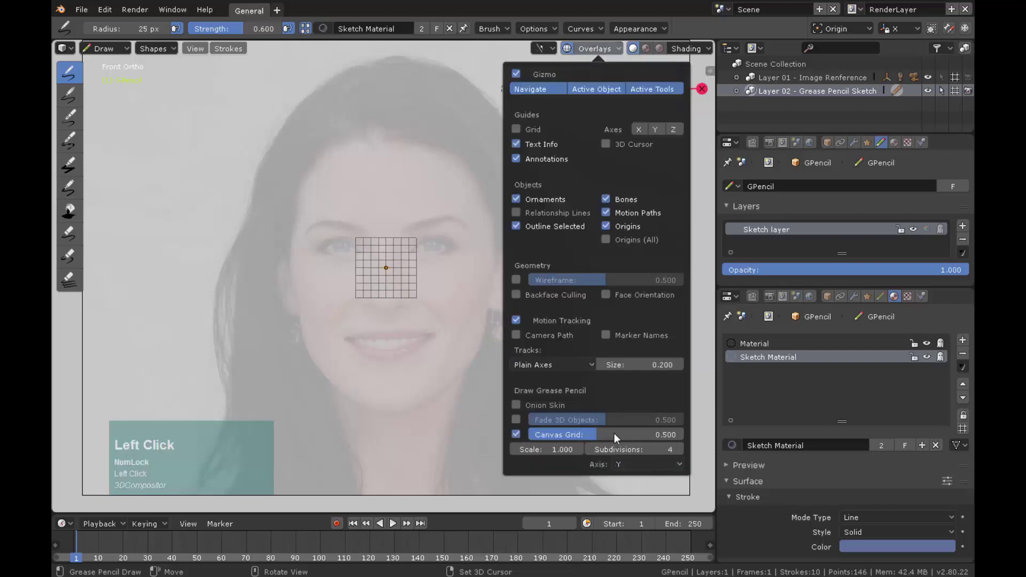
left_click_drag(597, 438, 700, 26)
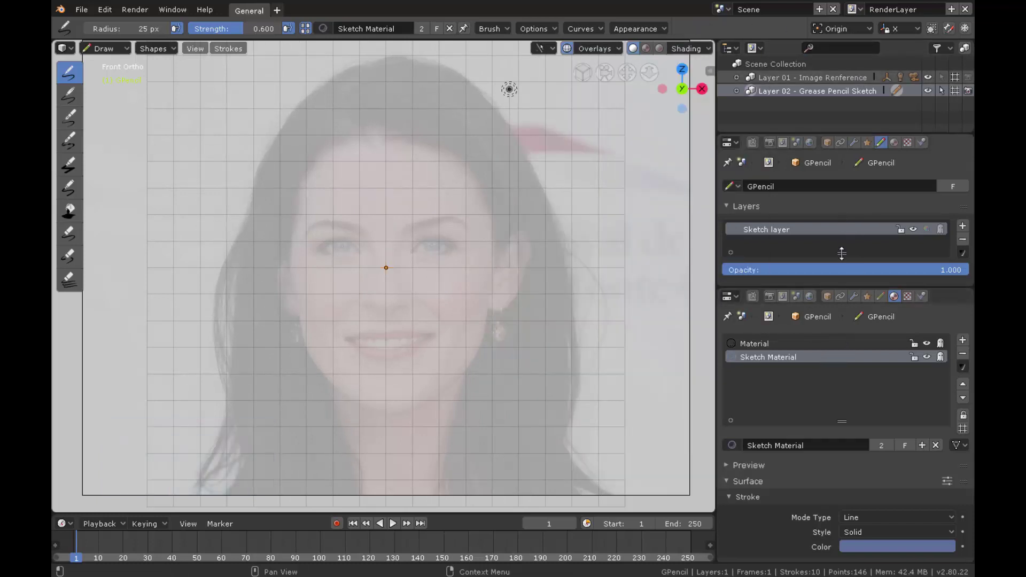
Join the outliner and properties areas into one tall properties editor showing modifiers.
left_click(858, 148)
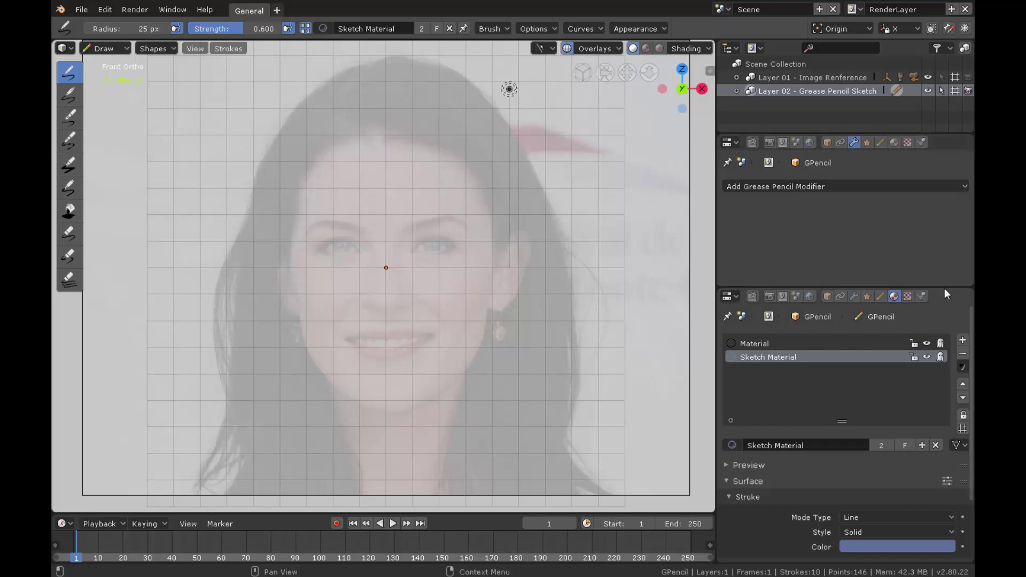
right_click(948, 292)
left_click(934, 305)
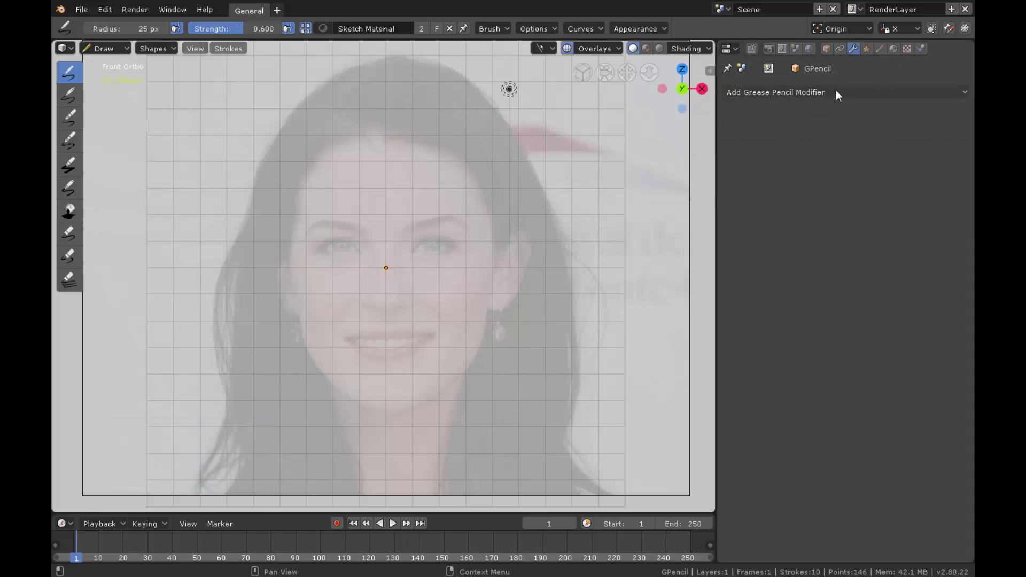
Try a Mirror modifier on the sketch object and remove it again.
left_click(840, 97)
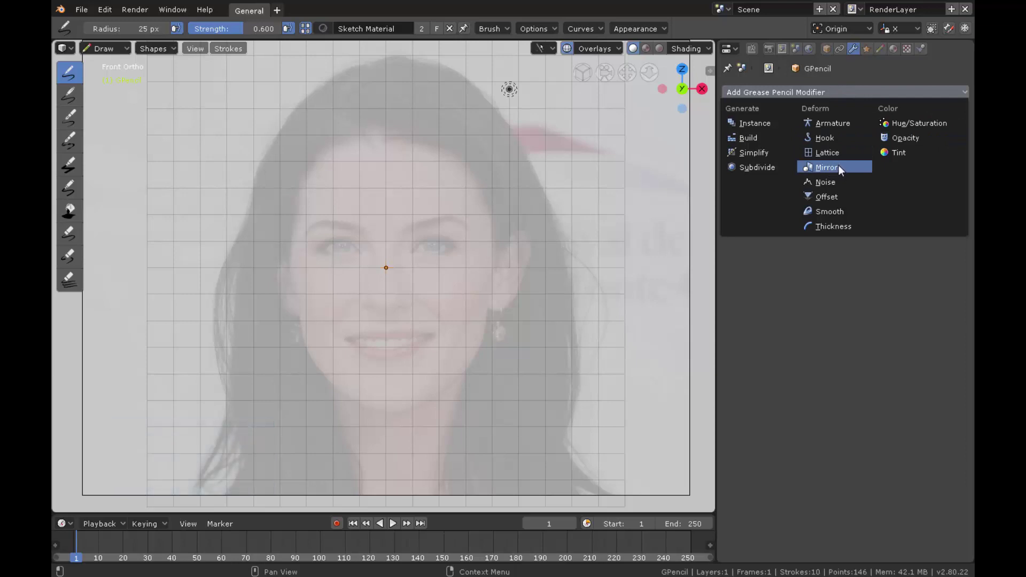
left_click_drag(843, 170, 494, 316)
left_click_drag(493, 316, 519, 430)
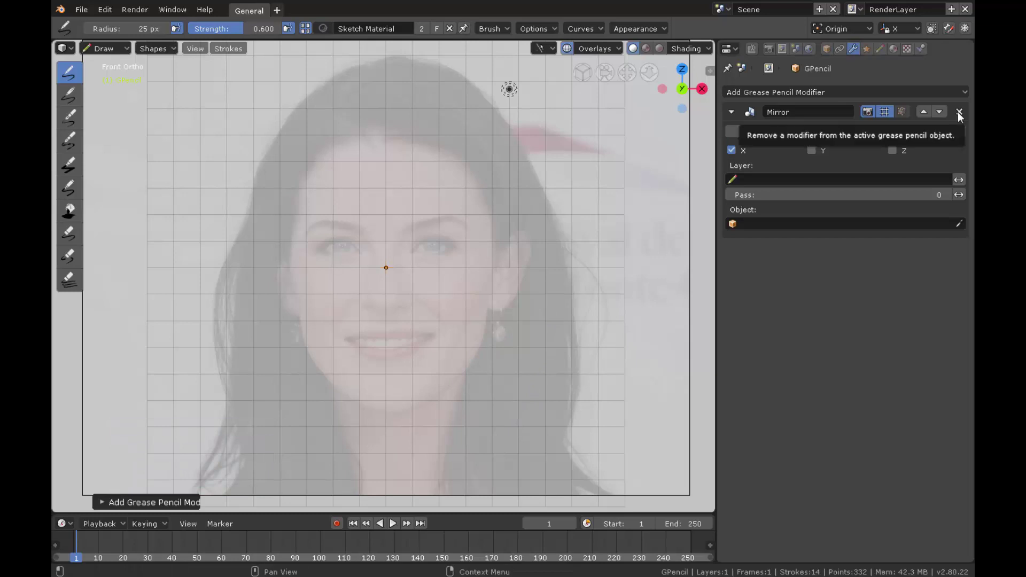
left_click(965, 112)
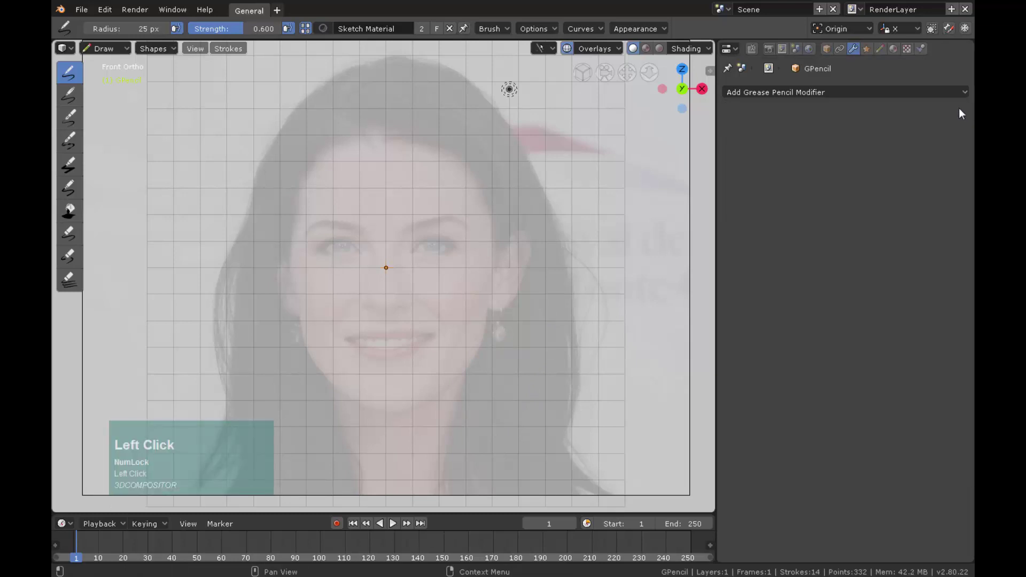
left_click(864, 30)
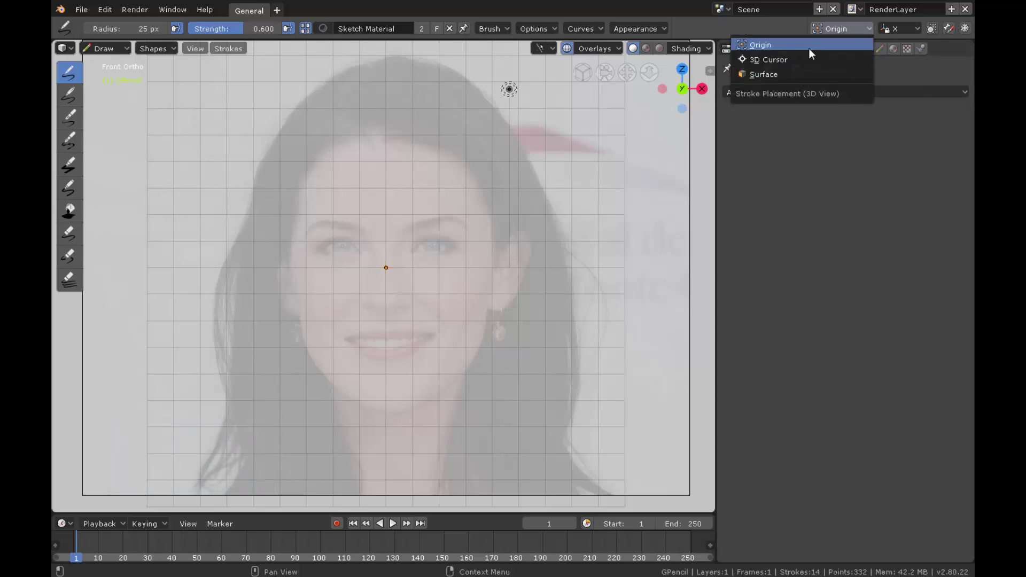
Add an Outliner above the properties and select the Image object inside Layer 01.
left_click_drag(819, 53, 735, 53)
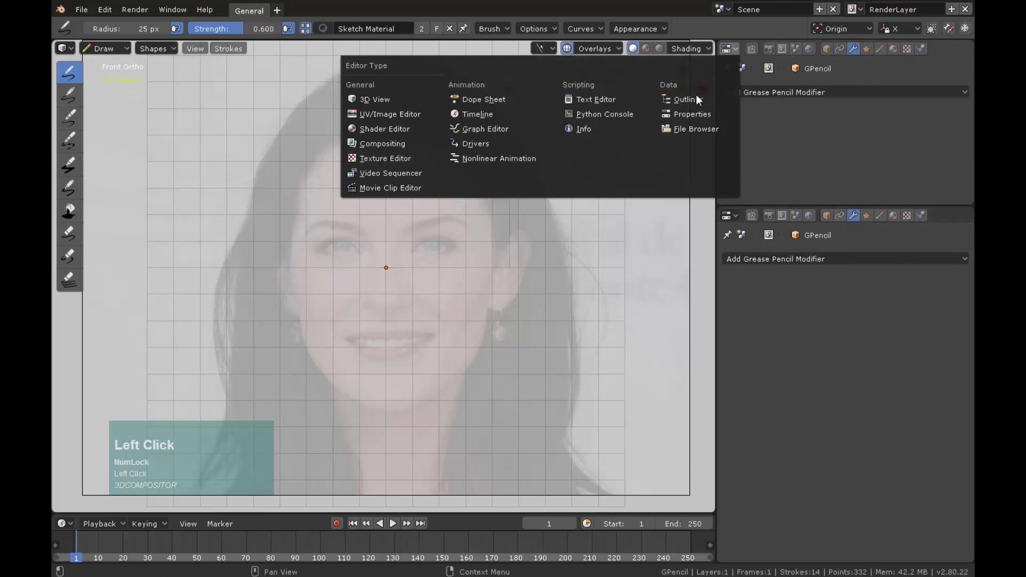
left_click(947, 82)
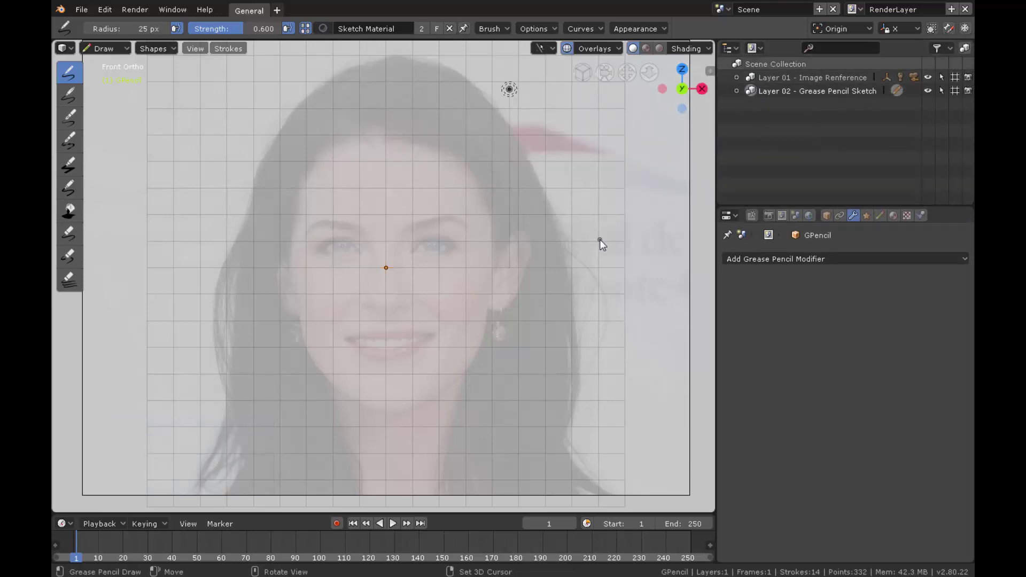
left_click(740, 81)
left_click(787, 108)
Name the reference empty 'Image' and show the viewport sidebar's transform values.
key("shift+i")
type("mage")
key("Return")
key("n")
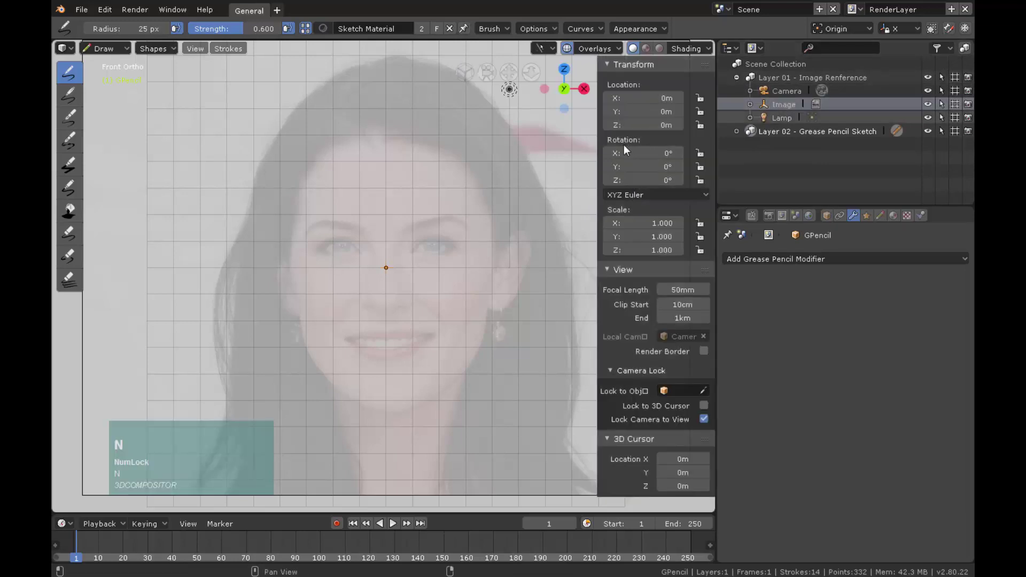
left_click_drag(542, 210, 117, 50)
left_click(117, 50)
Return to Object Mode and orbit around the Image plane (Y 3.97 m, X rotation 90°, scale 20.073).
left_click_drag(393, 229, 442, 201)
left_click_drag(474, 192, 460, 198)
scroll("down", 3)
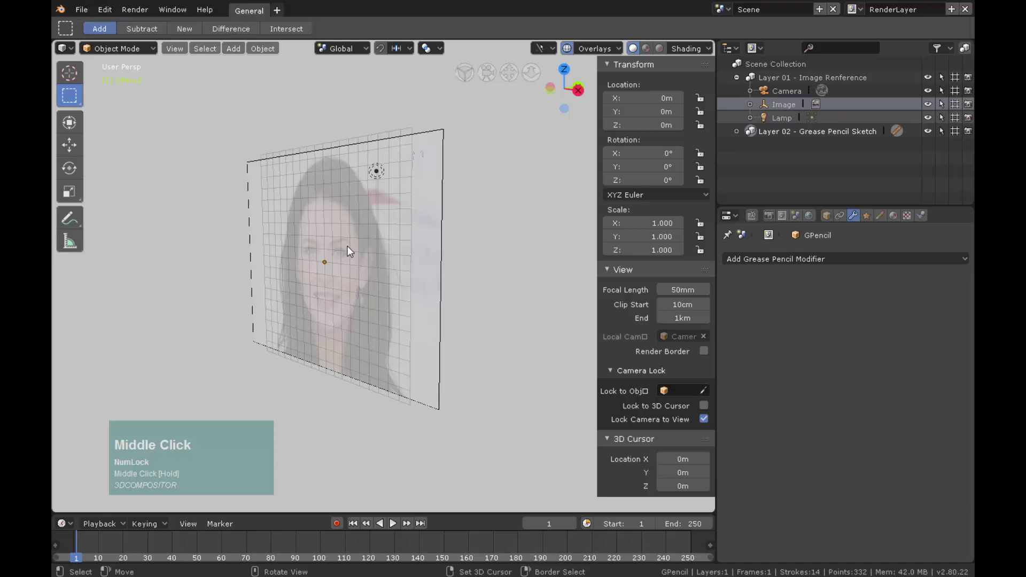
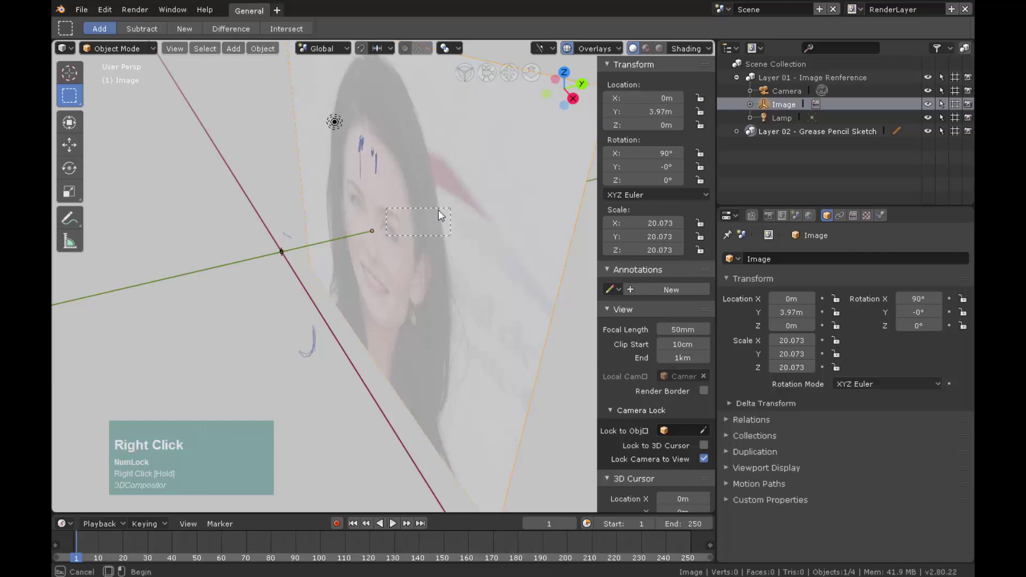
left_click_drag(287, 307, 376, 281)
Make the Layer 01 image reference unselectable and deselect everything in the scene.
scroll("down", 3)
scroll("up", 3)
left_click(738, 80)
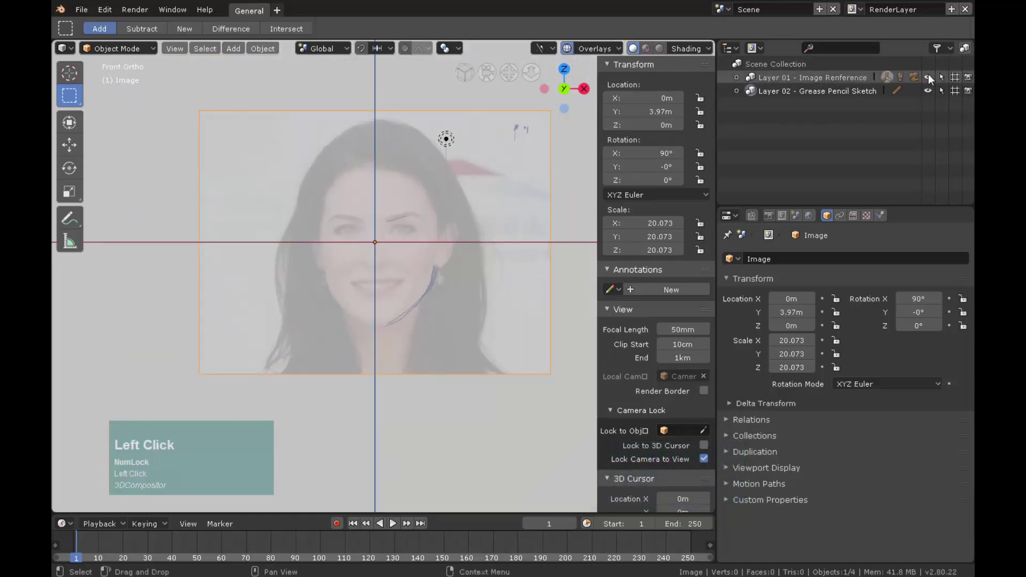
key("alt+a")
key("n")
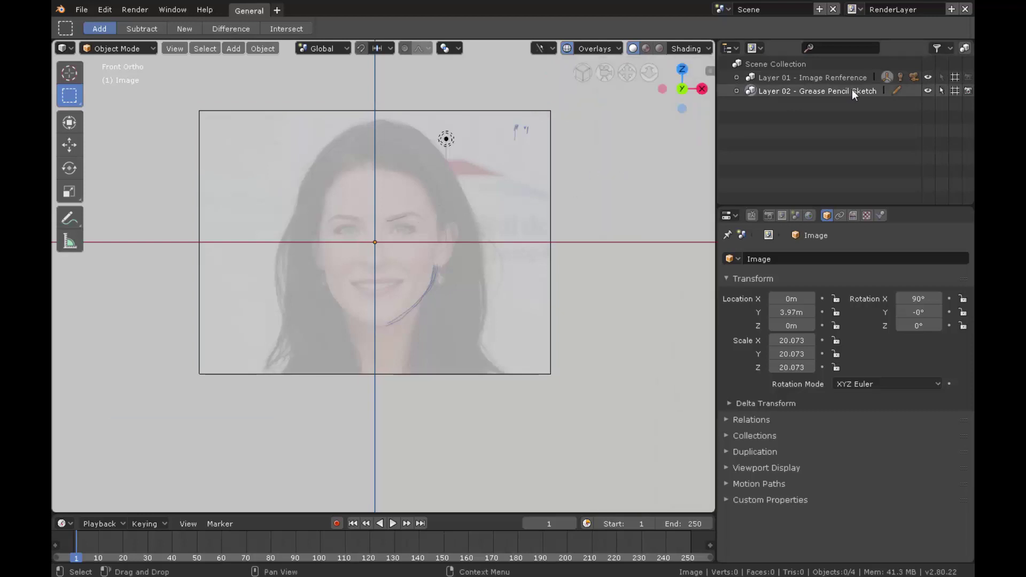
Enter Draw mode on the GPencil object, centre on the face and show its layer settings.
left_click(856, 94)
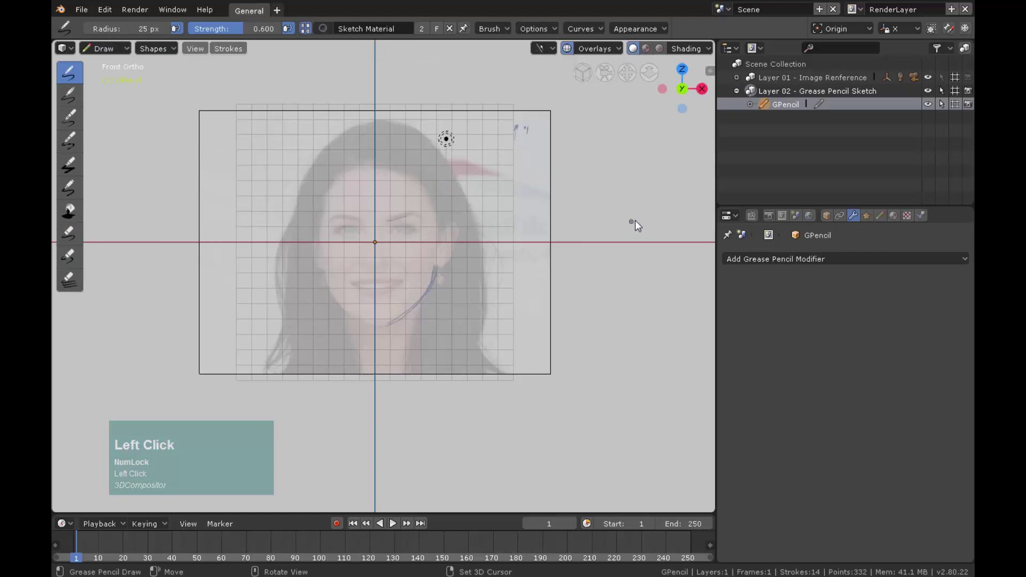
right_click(944, 210)
left_click(937, 209)
scroll("up", 3)
left_click_drag(409, 132, 882, 52)
left_click(730, 114)
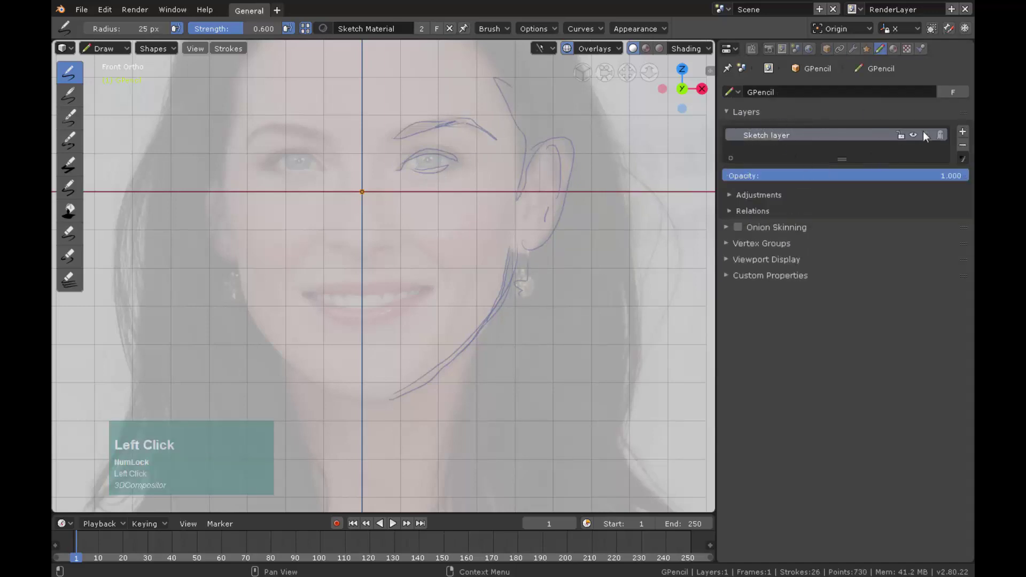
Erase the test eyebrow, eye and ear strokes and delete the sketch layer.
left_click_drag(916, 140, 257, 31)
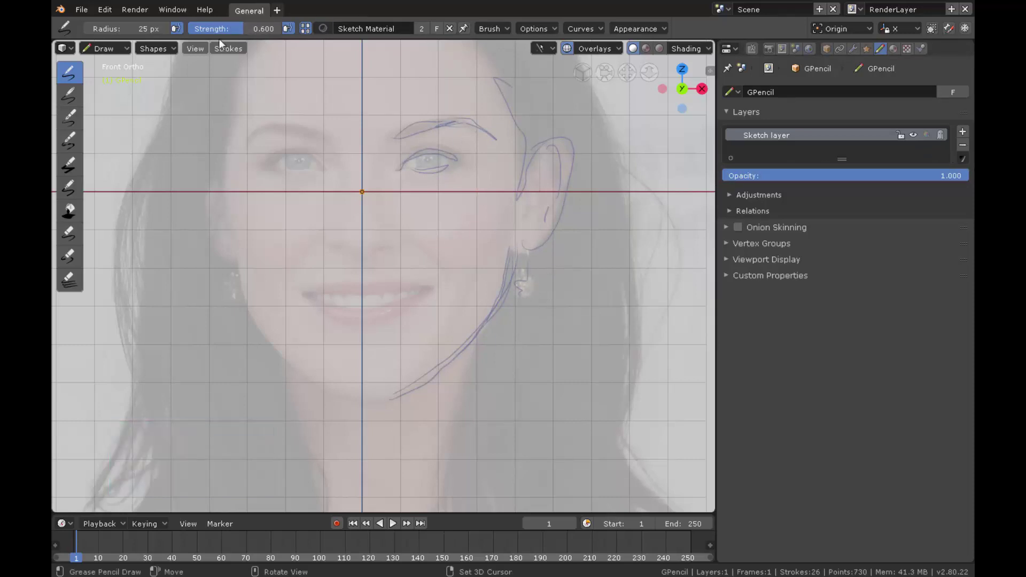
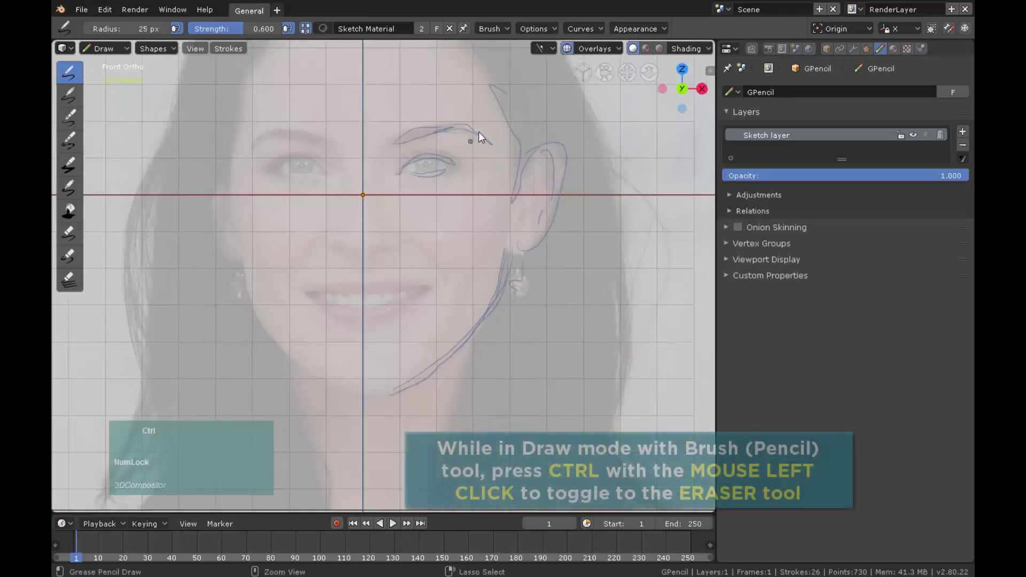
left_click_drag(488, 132, 964, 149)
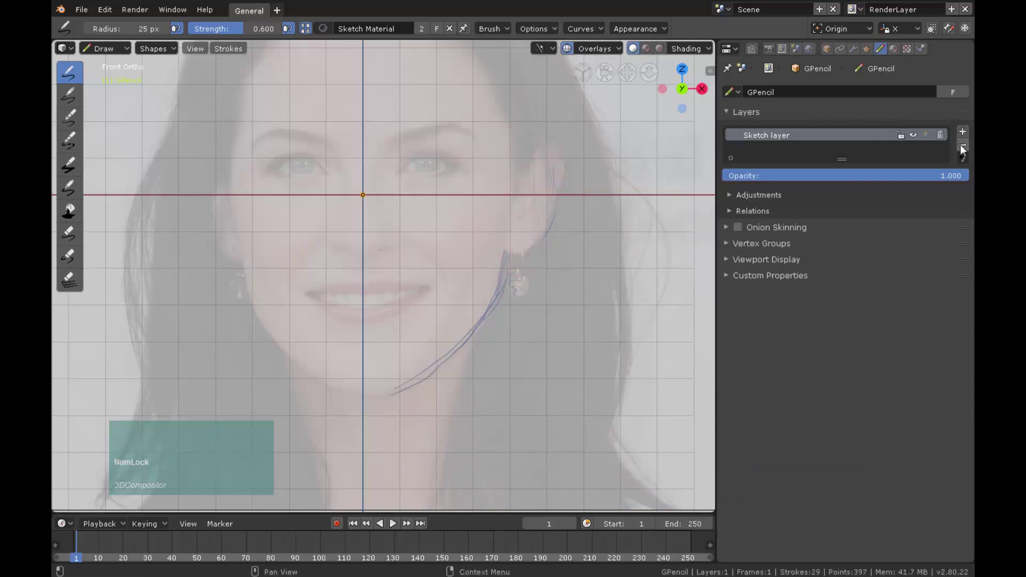
left_click(963, 150)
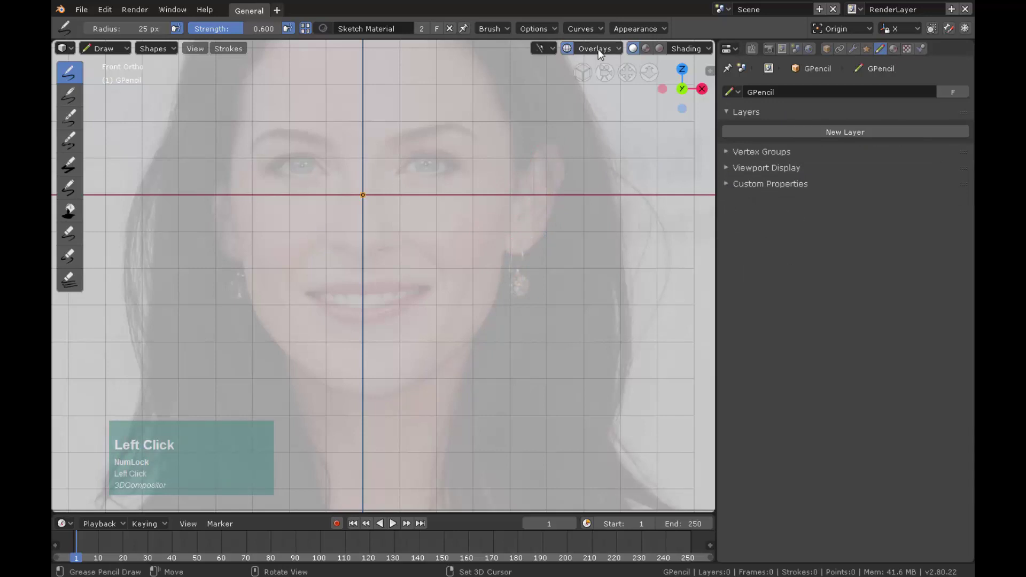
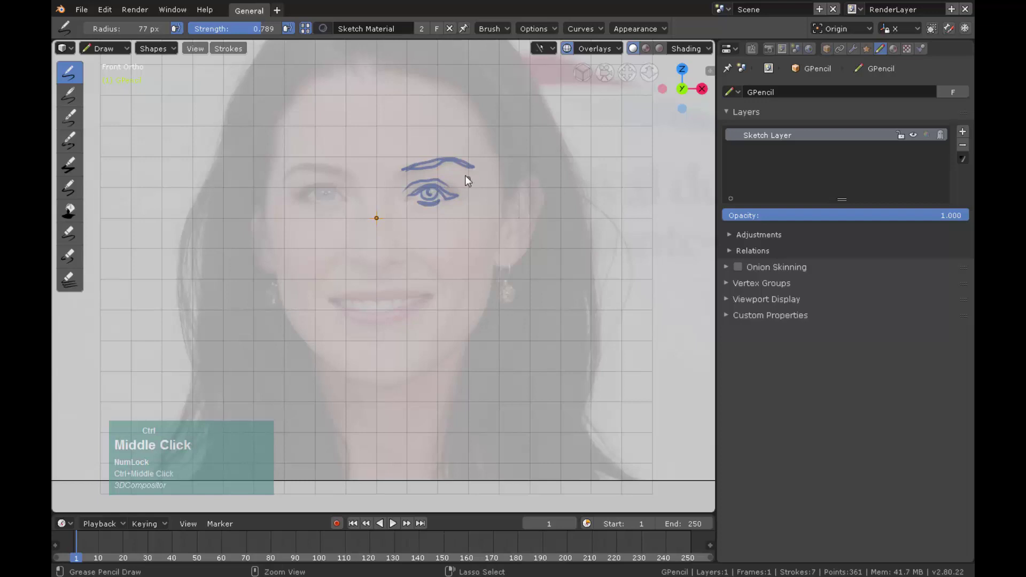
Delete the eye test-sketch layer and start renaming the remaining GP_Layer.
middle_click(477, 155)
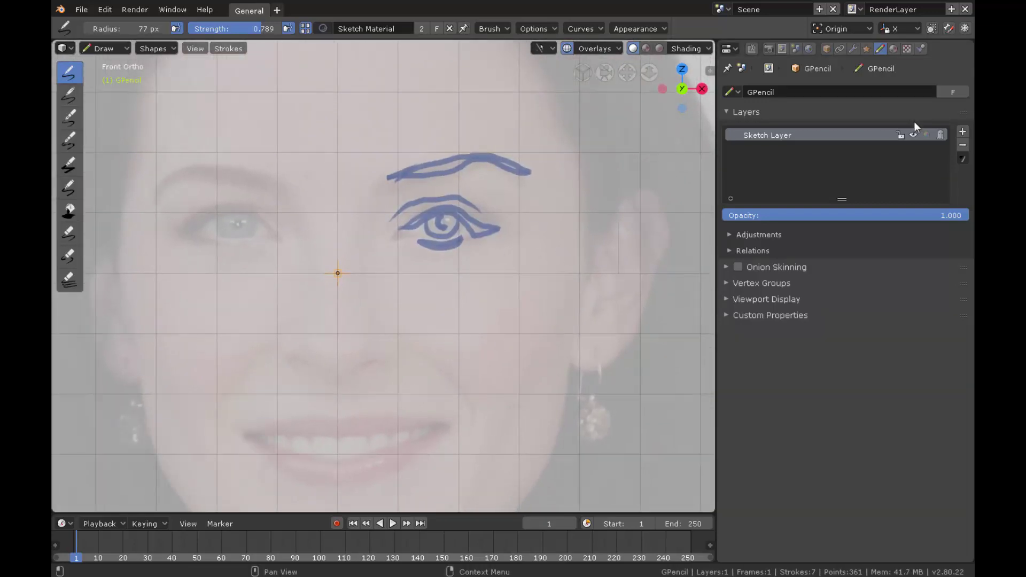
left_click(965, 147)
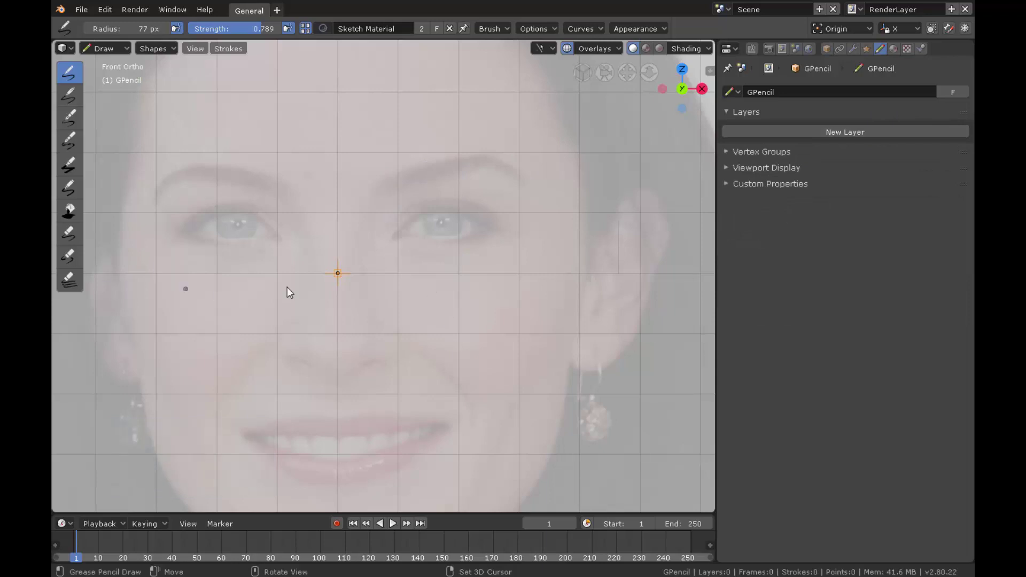
left_click(826, 135)
left_click(769, 140)
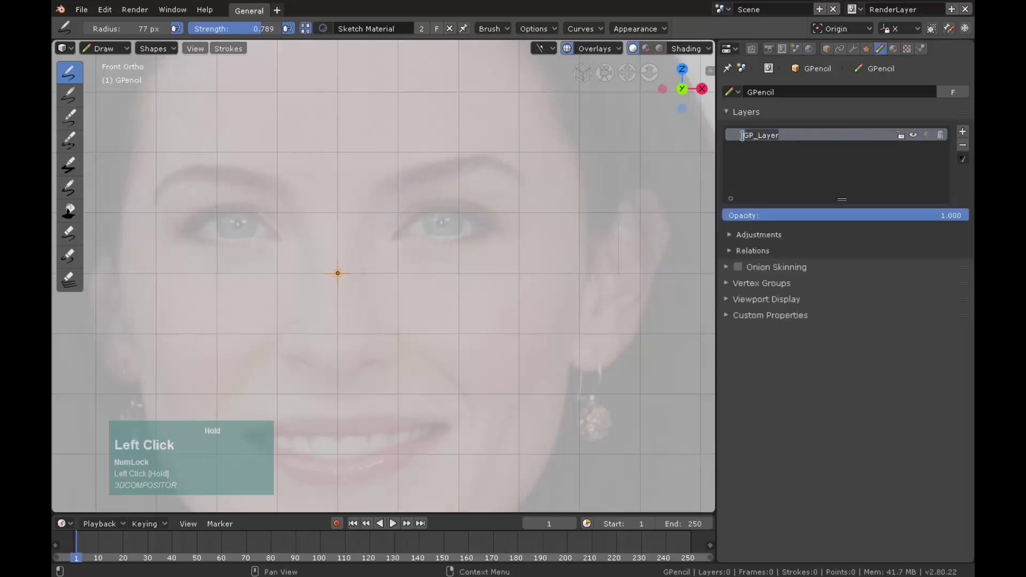
Rename the Grease Pencil layer to 'Sketch Layer'.
key("shift+s")
type("ketc")
key("space")
key("shift+l")
type("ayer")
Duplicate the Draw Pencil brush and name the copy 'My Sketch Pencil'.
left_click(756, 50)
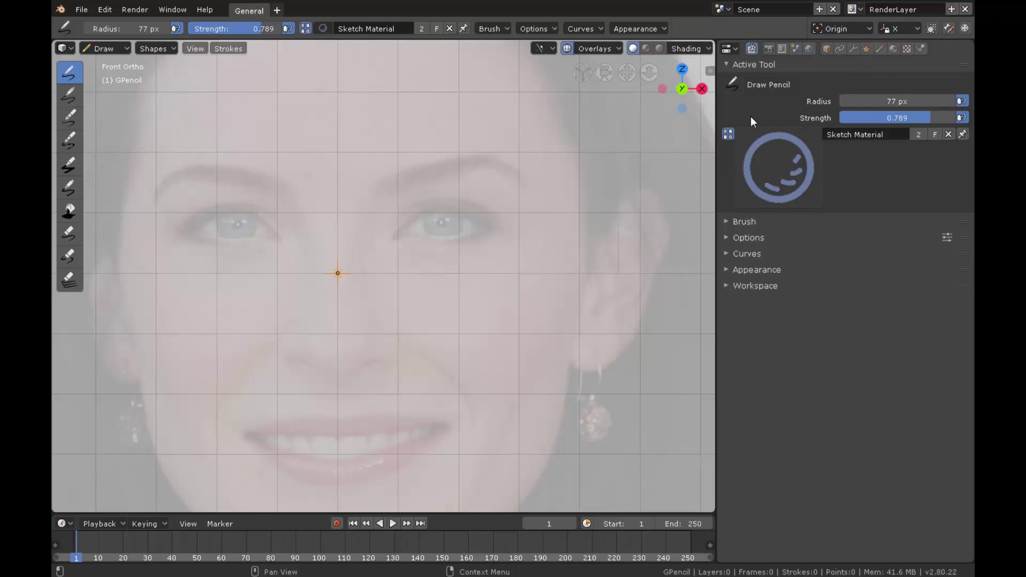
left_click(730, 67)
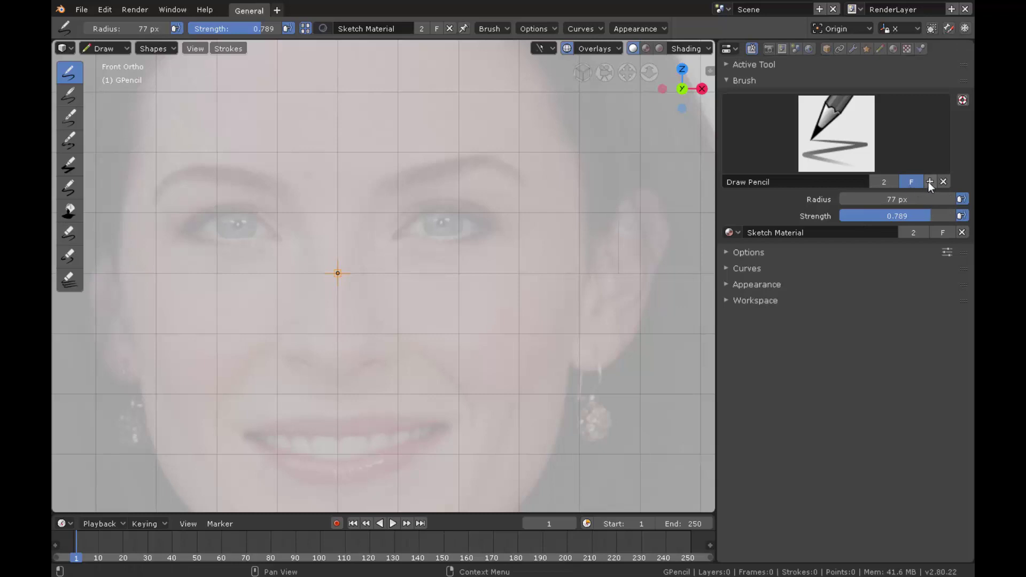
left_click(933, 186)
key("shift+m")
key("y")
key("space")
key("shift+s")
type("ketc")
key("space")
key("shift+p")
type("encil")
key("Return")
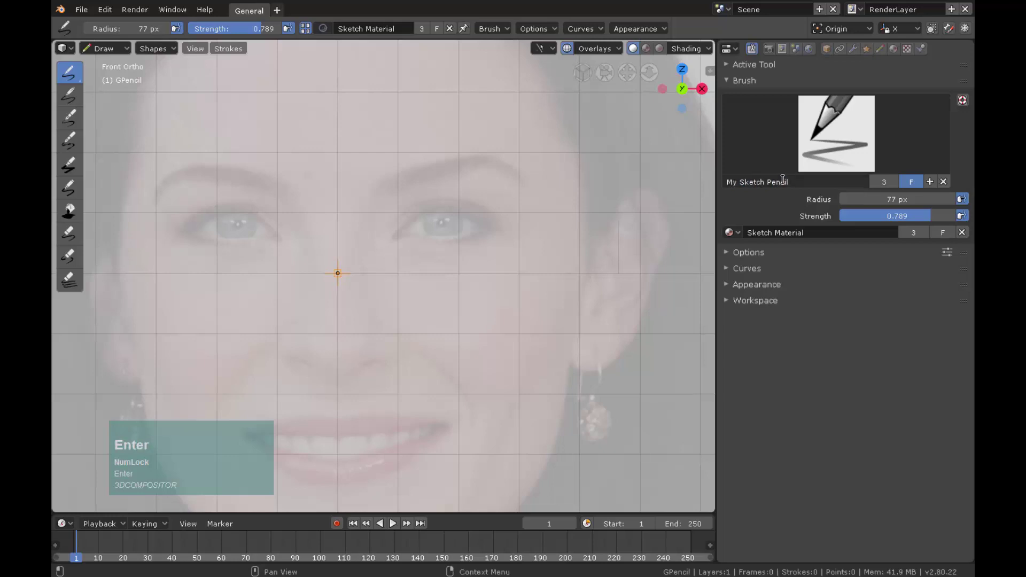
Lower the My Sketch Pencil strength to about 0.185, then unlink the brush before the crash.
left_click_drag(263, 30, 889, 222)
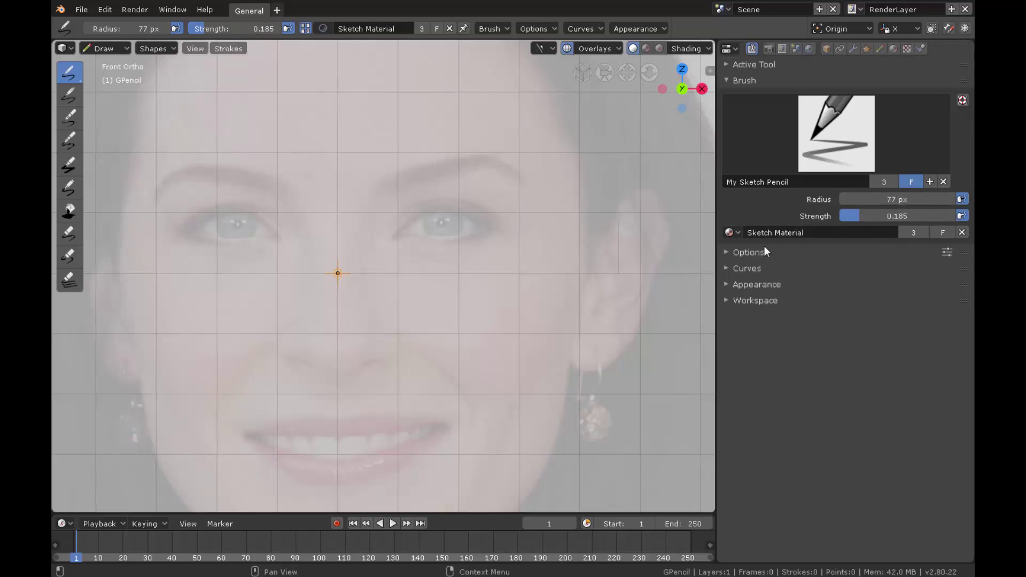
left_click(743, 235)
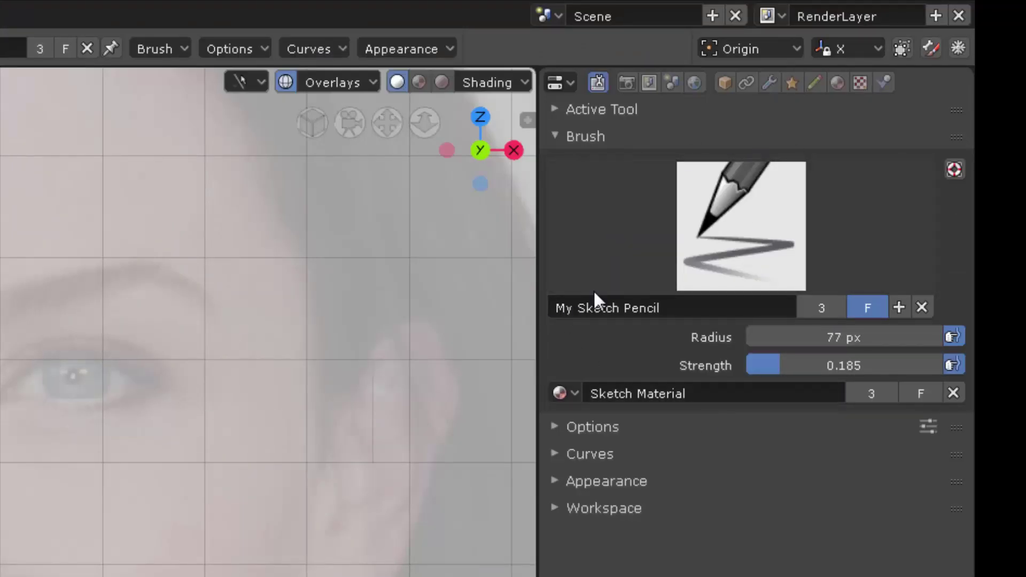
left_click(946, 187)
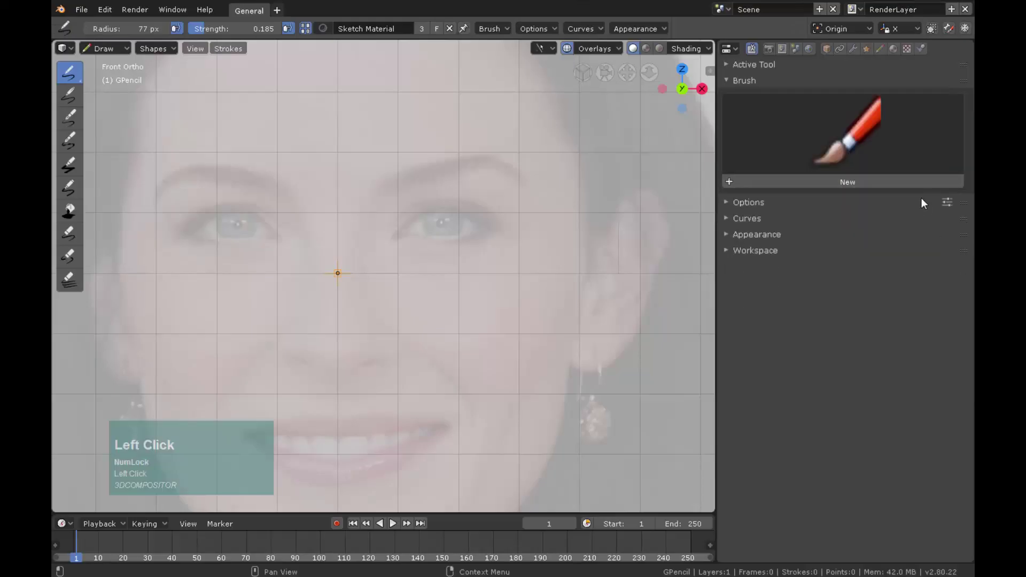
left_click(818, 185)
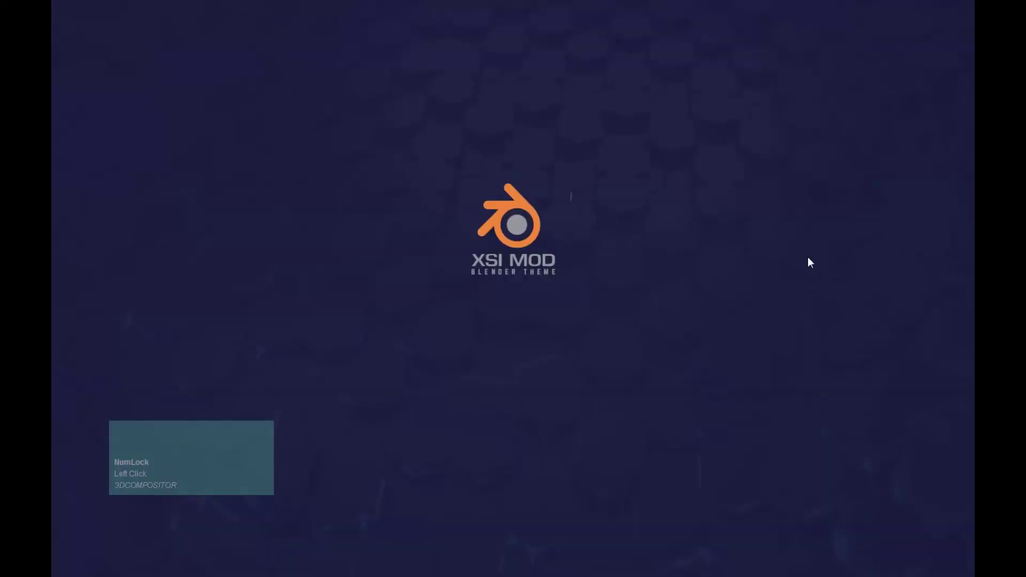
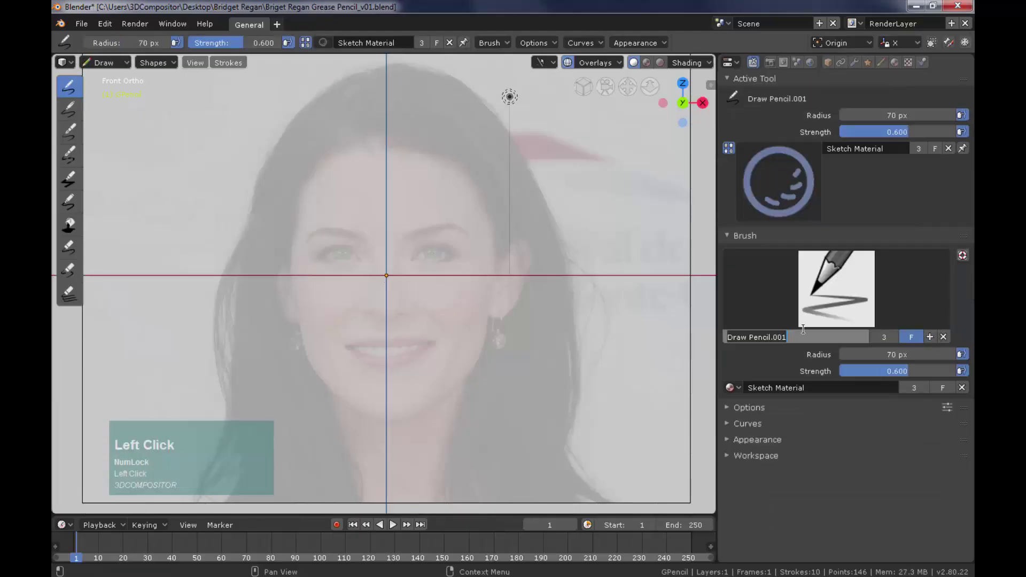
In the reopened file, rename Draw Pencil.001 to 'My Sketch Pencil' again.
key("shift+m")
key("y")
key("space")
key("shift+s")
key("k")
type("ketch")
key("space")
key("shift+p")
key("e")
type("encil")
key("Return")
Check the scene objects in the Outliner and select the reference image empty.
left_click_drag(499, 282, 564, 251)
middle_click(564, 251)
middle_click(441, 291)
left_click(124, 68)
left_click(745, 68)
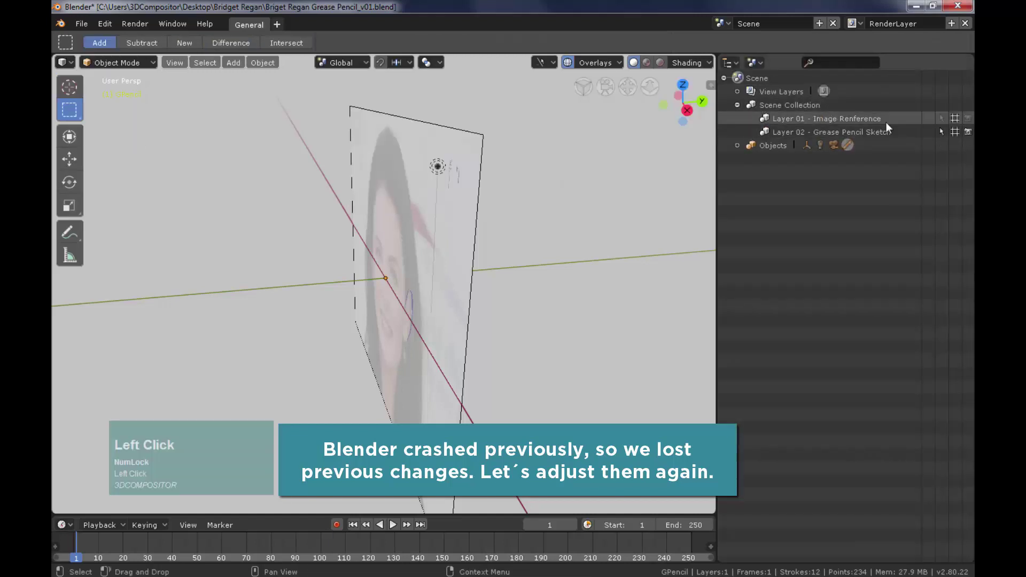
left_click(946, 125)
left_click(743, 151)
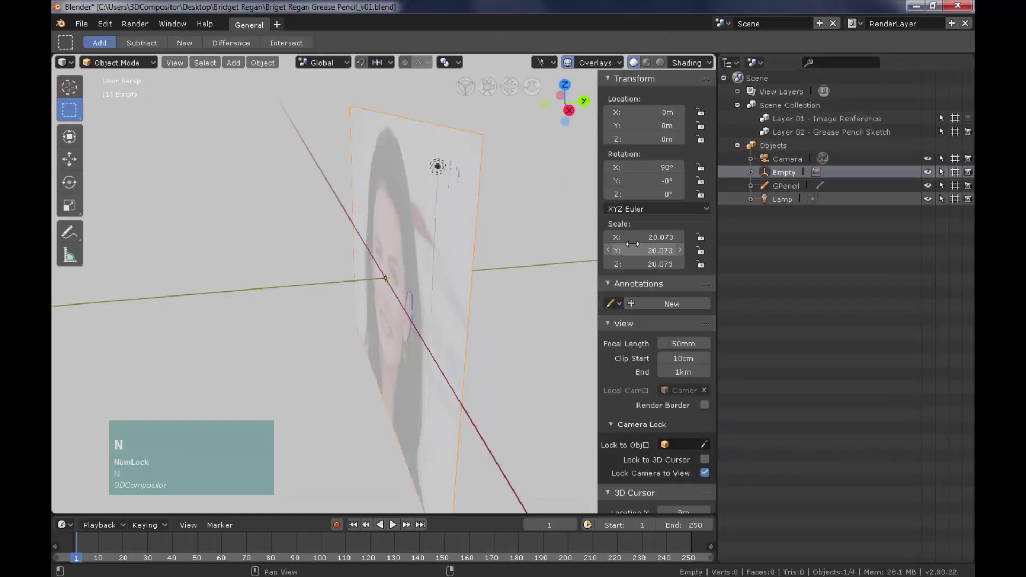
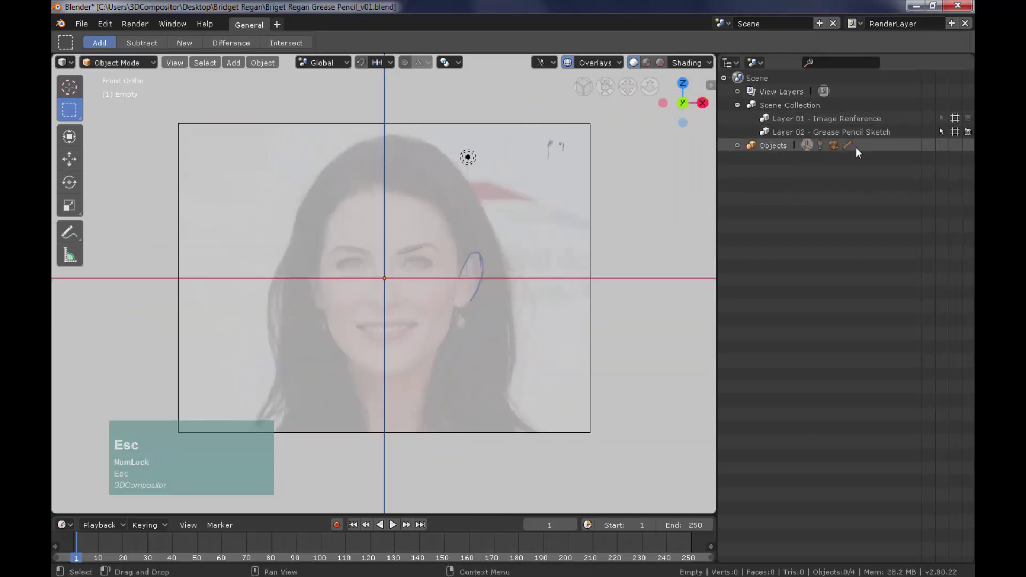
Switch to Draw mode and sketch the right eyebrow and eye outline over the photo.
left_click(843, 136)
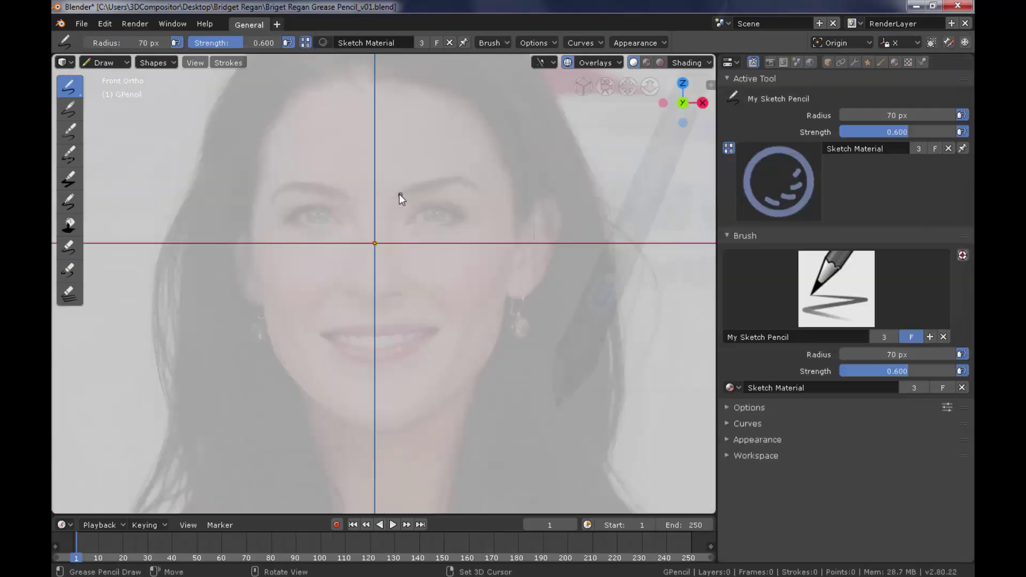
left_click_drag(403, 201, 461, 232)
middle_click(462, 232)
middle_click(502, 198)
left_click_drag(395, 221, 511, 193)
Refine the eye with extra strokes and a lower eyelid, undoing missed attempts.
key("ctrl+z")
left_click(508, 198)
key("ctrl+z")
left_click(509, 199)
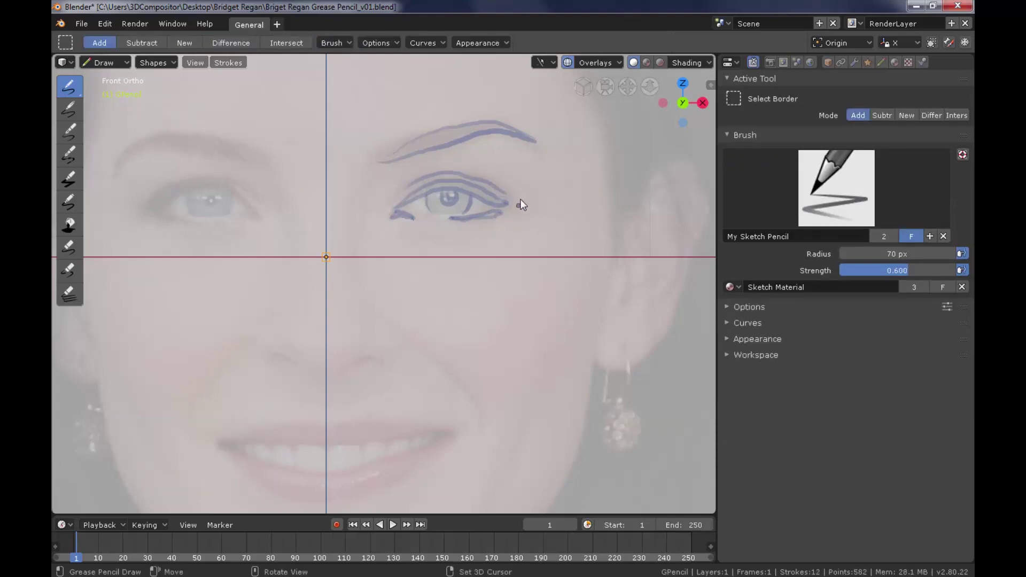
left_click(439, 194)
key("ctrl+z")
left_click(446, 176)
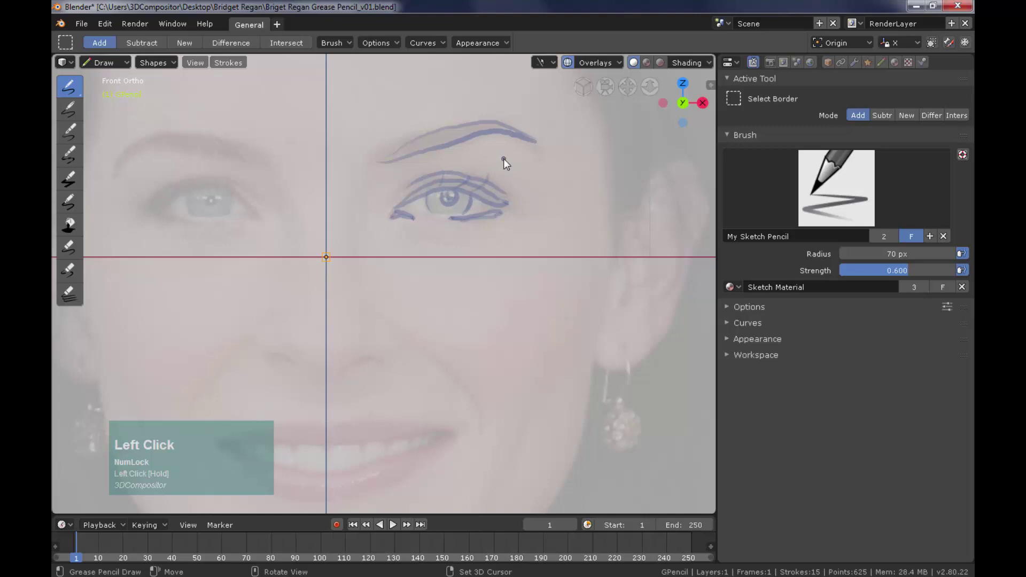
left_click(435, 193)
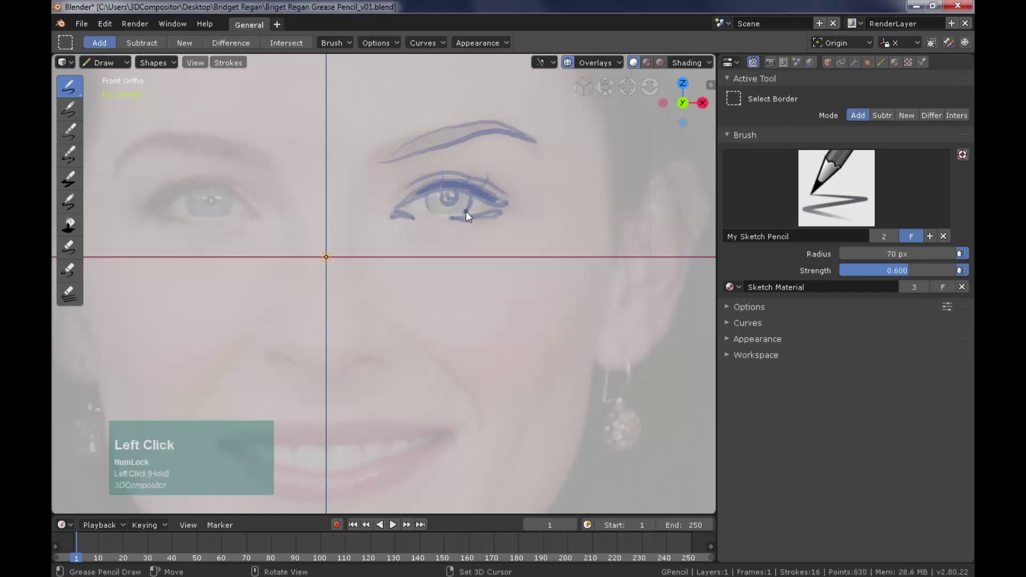
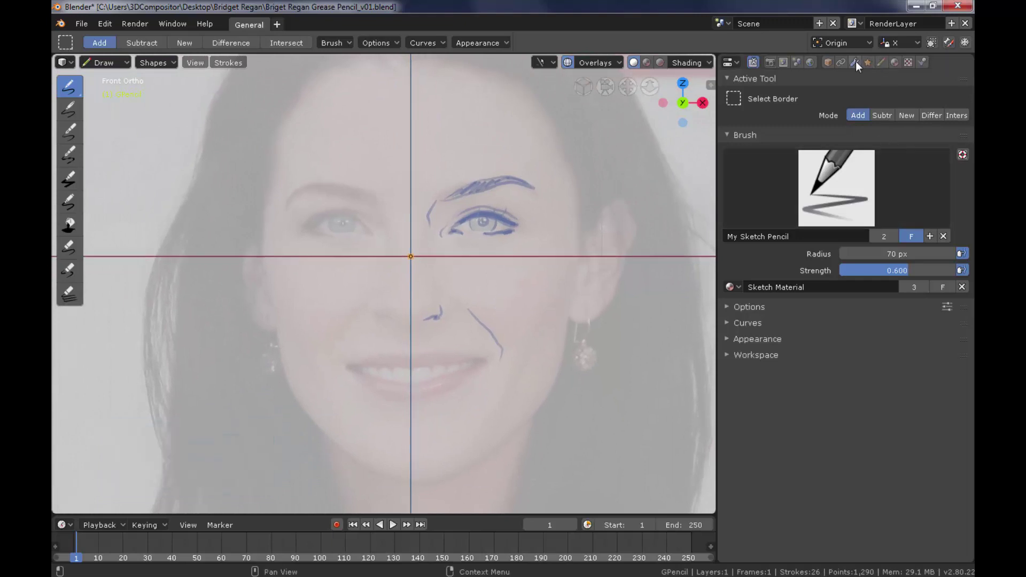
Add a Mirror modifier to the sketch and trace an ear outline.
left_click(858, 66)
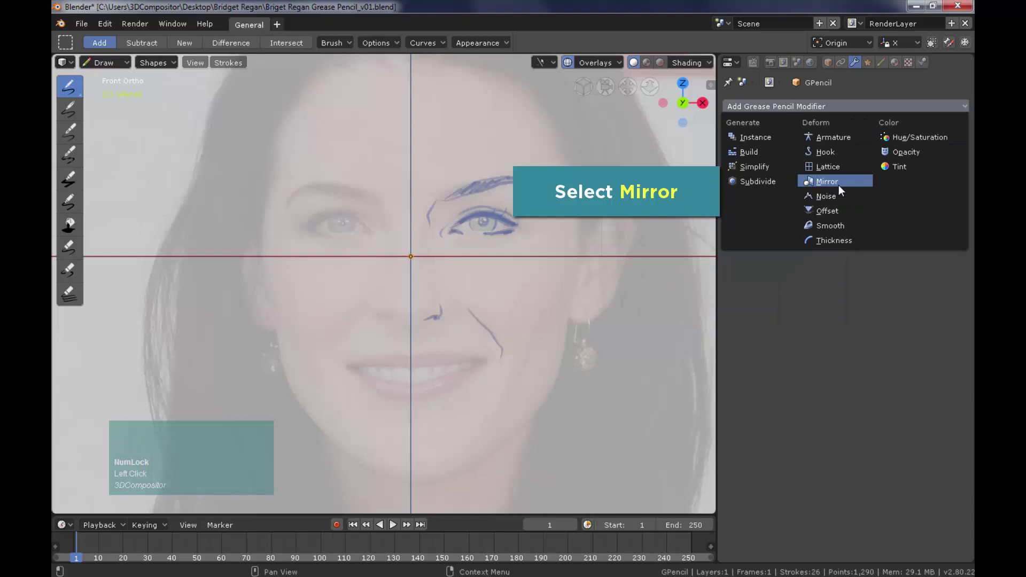
left_click(839, 189)
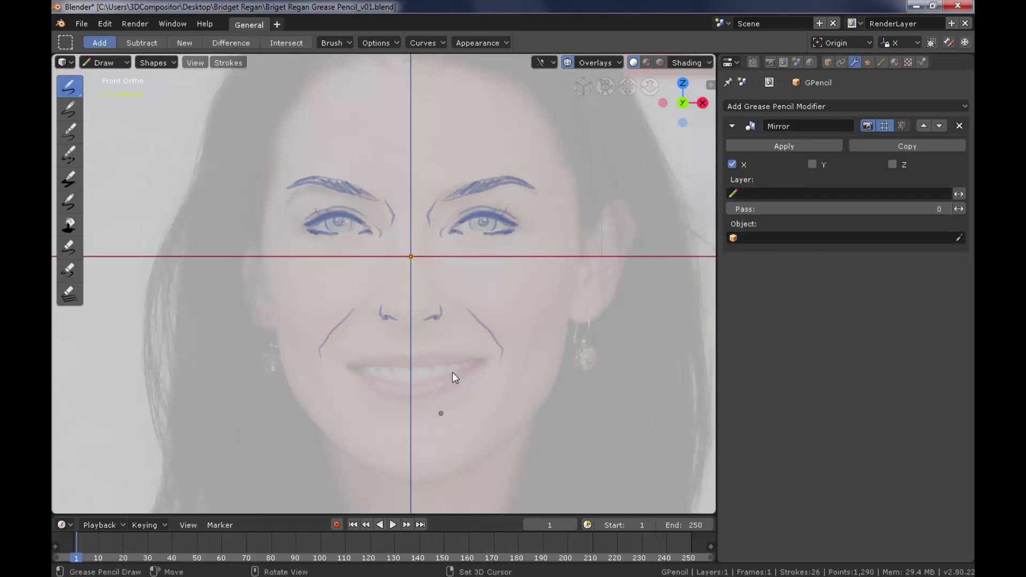
left_click(589, 248)
left_click_drag(591, 254, 412, 363)
Trace the jaw line and lips, then apply the Mirror modifier to make both sides real strokes.
left_click_drag(412, 363, 351, 367)
left_click_drag(350, 371, 569, 317)
left_click(571, 328)
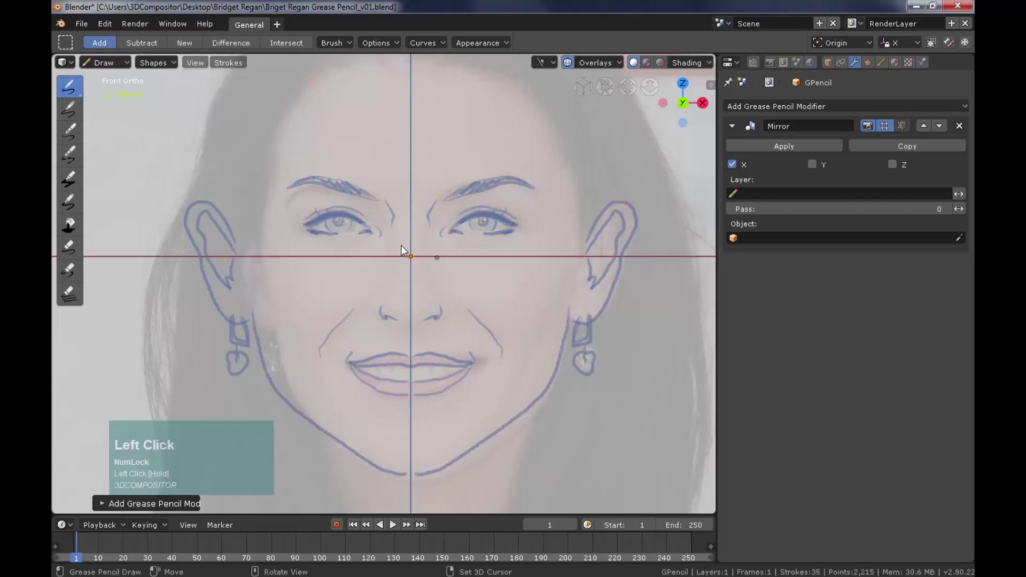
key("ctrl+z")
left_click(783, 154)
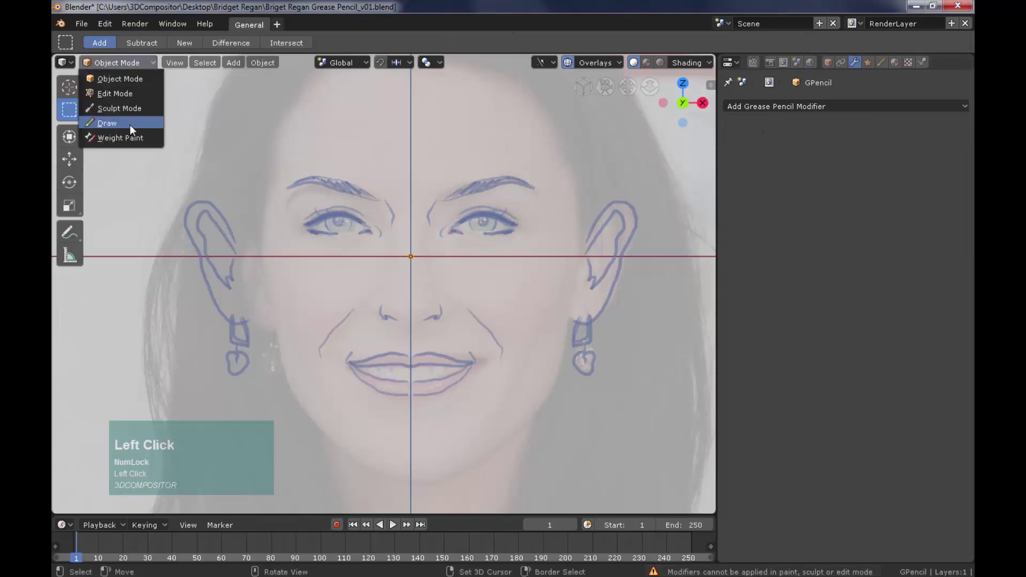
Return to Draw mode and trace more of the face outline, undoing stray strokes.
left_click_drag(453, 259, 600, 242)
middle_click(600, 241)
left_click_drag(441, 111, 546, 335)
middle_click(546, 335)
double_click(423, 305)
key("ctrl+z")
key("ctrl+z")
Sketch the hairline and jaw outline strokes down both sides of the face.
left_click(412, 298)
key("ctrl+z")
left_click(439, 274)
key("ctrl+z")
left_click(380, 272)
left_click(396, 286)
left_click(538, 353)
key("ctrl+z")
left_click(545, 336)
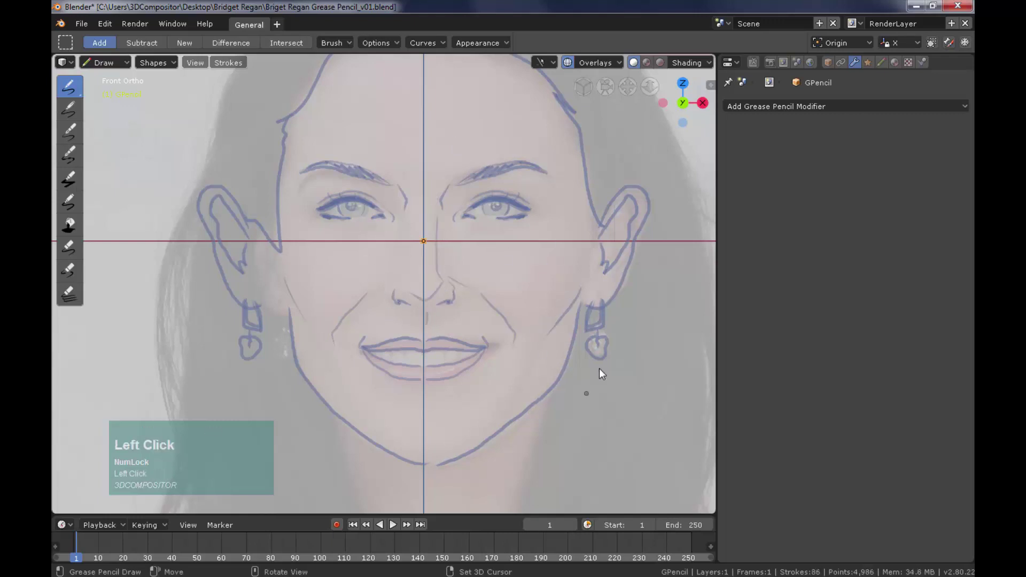
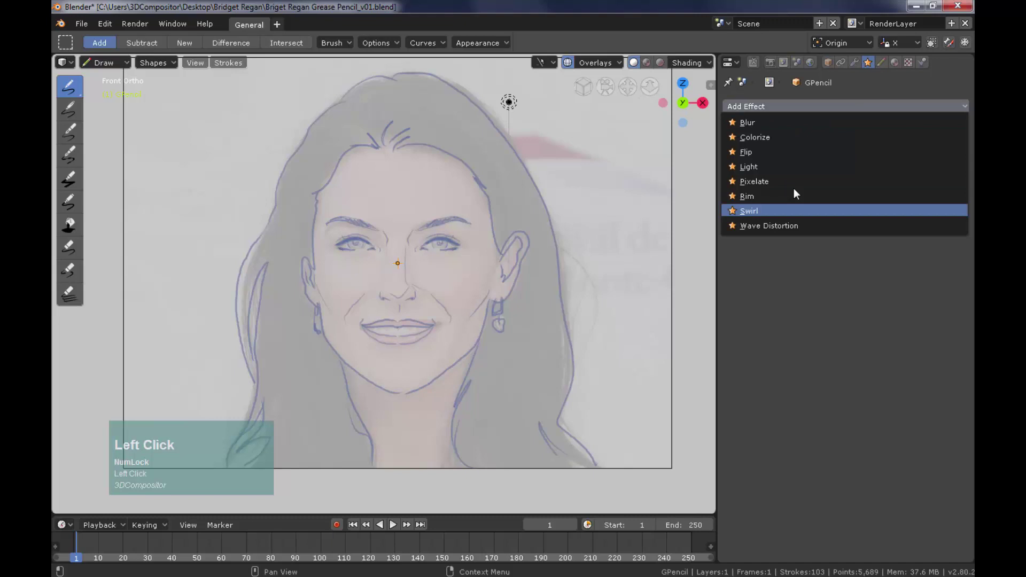
Add a sequential Build modifier (length 100) to the 103-stroke sketch so it animates in.
left_click(806, 280)
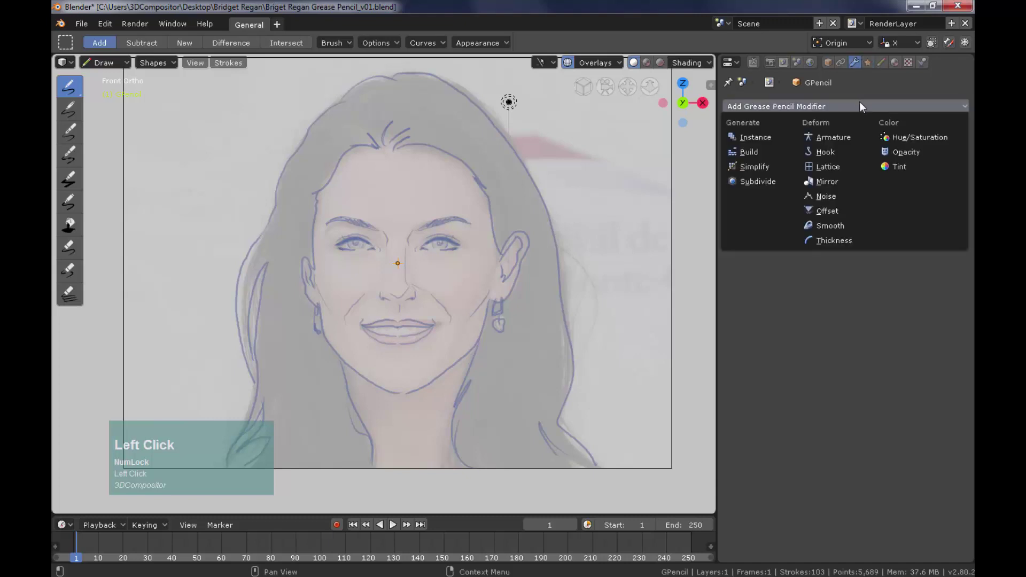
left_click(760, 156)
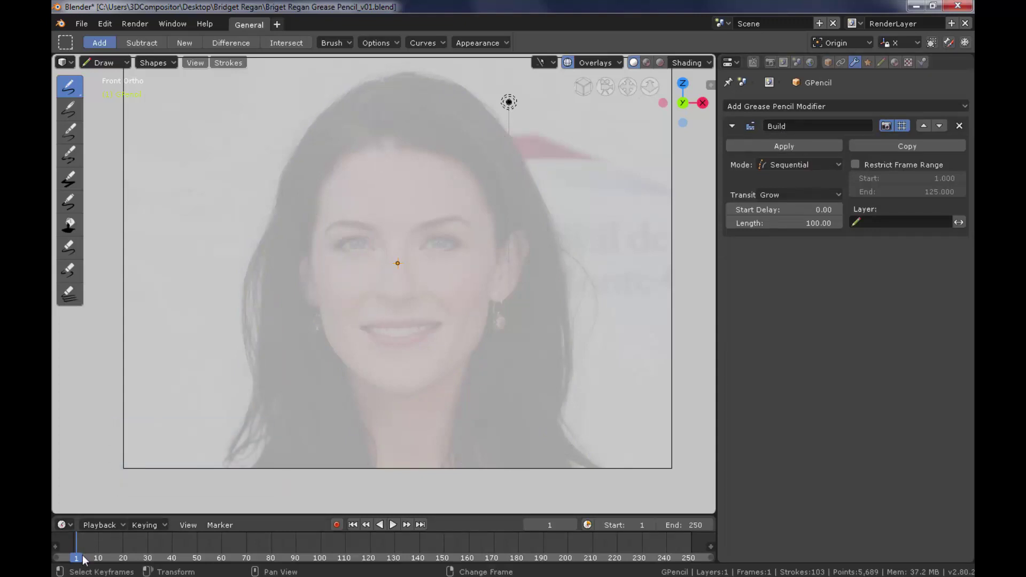
Preview the build animation, then review the 1920×1080 PNG RGBA output settings to /tmp.
left_click(396, 529)
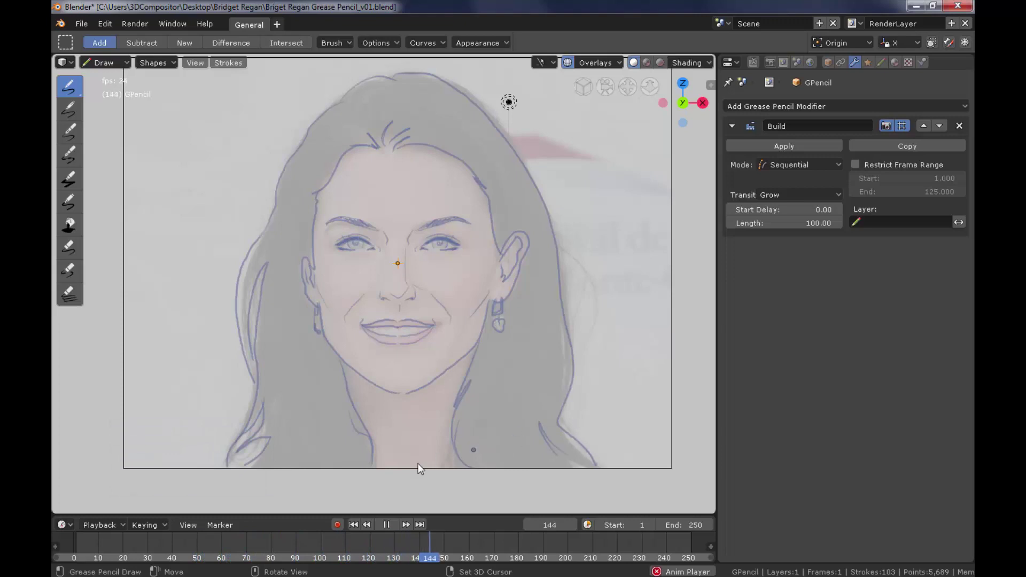
left_click(389, 529)
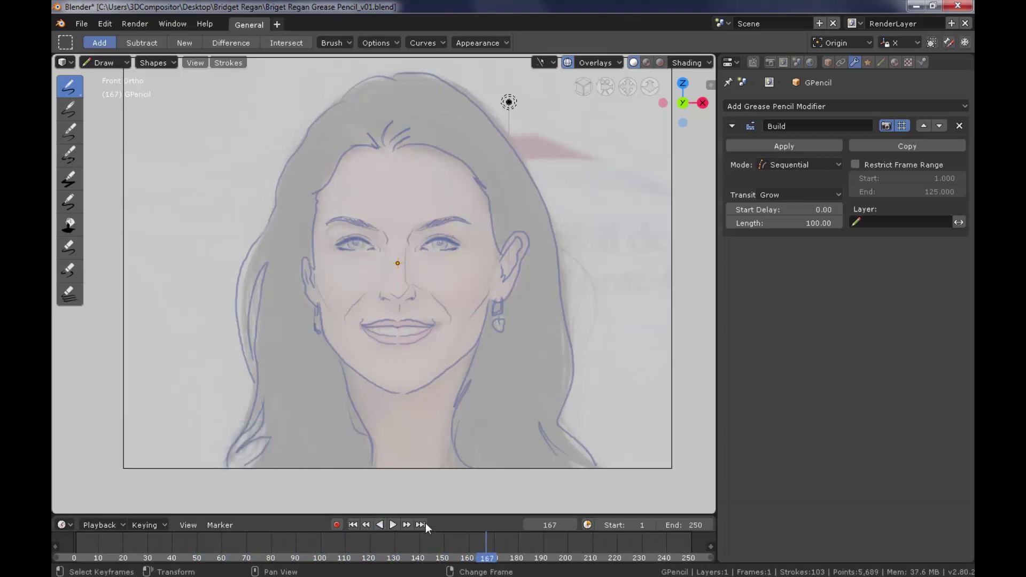
left_click(776, 65)
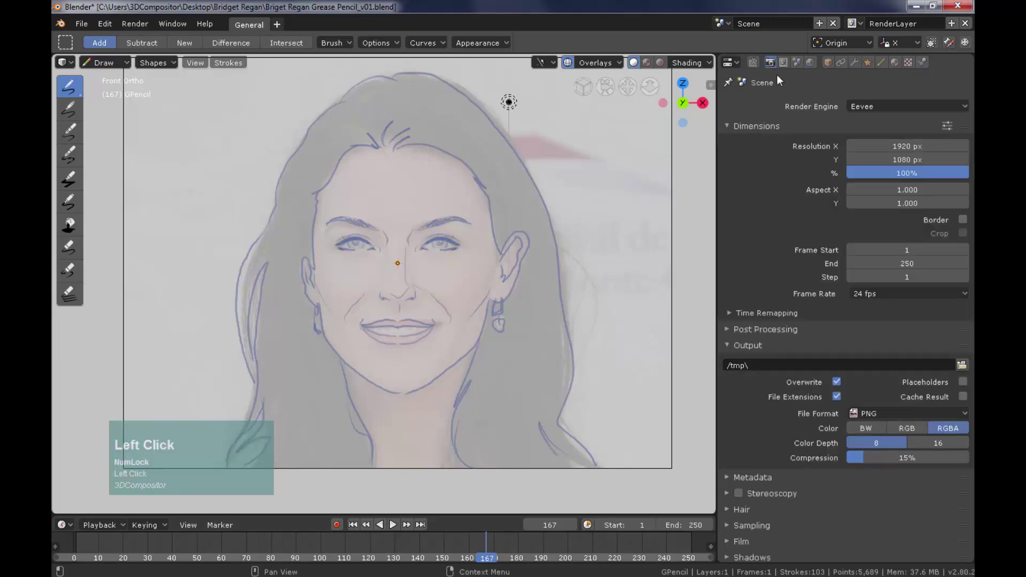
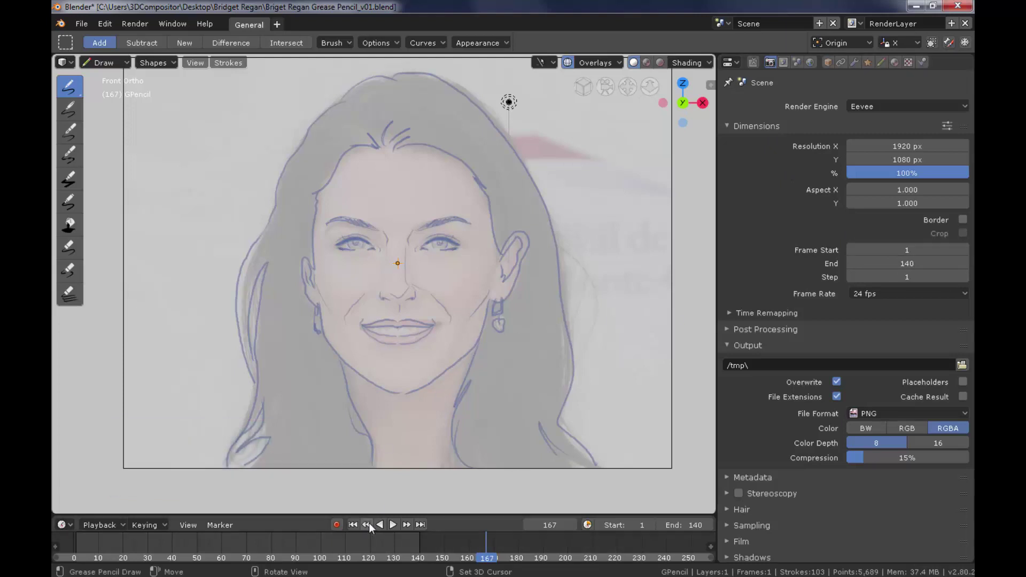
key("Home")
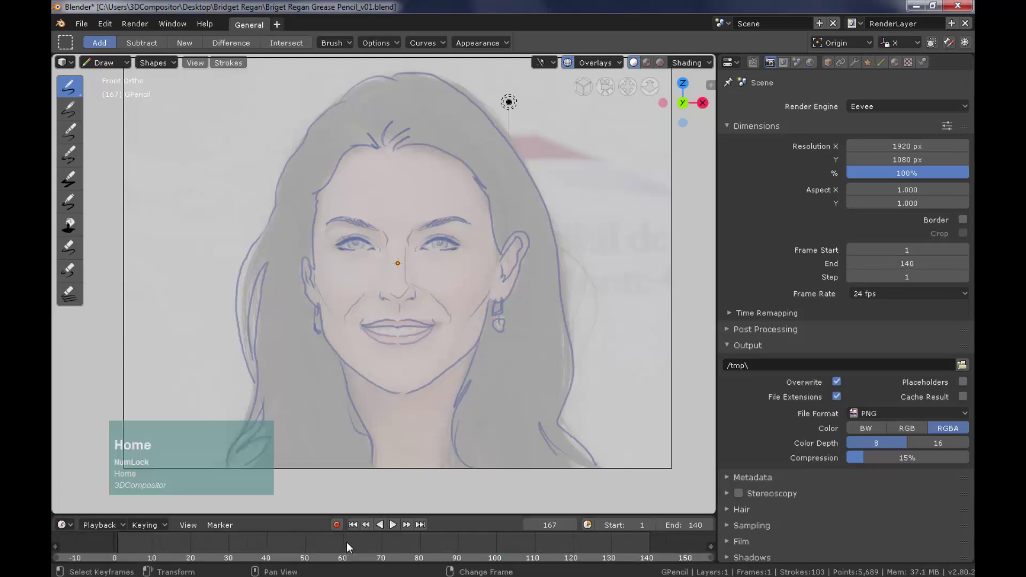
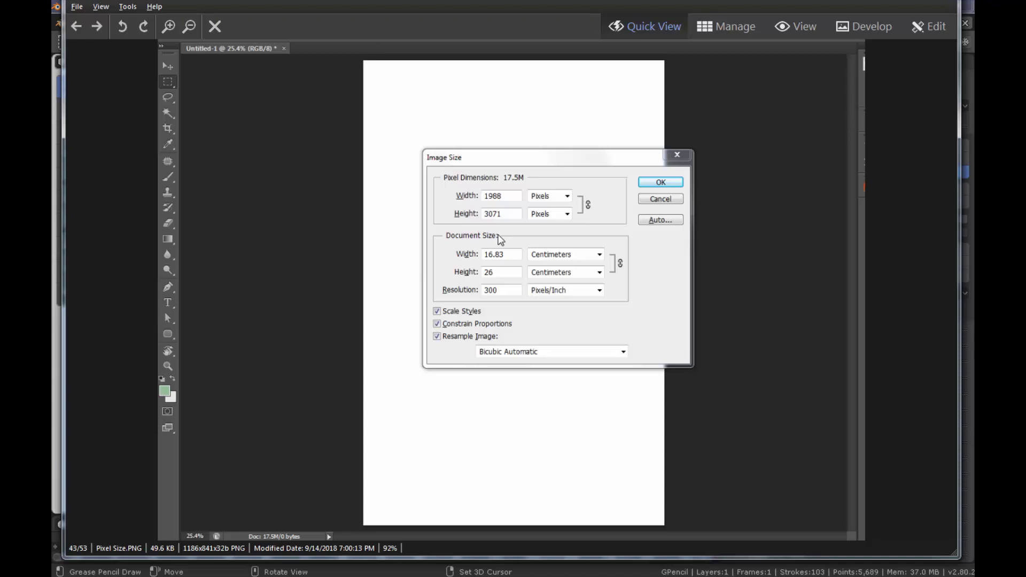
Set the render resolution to 5040 × 7710 px at 100% (16.8 × 300 computed on the calculator).
left_click(506, 204)
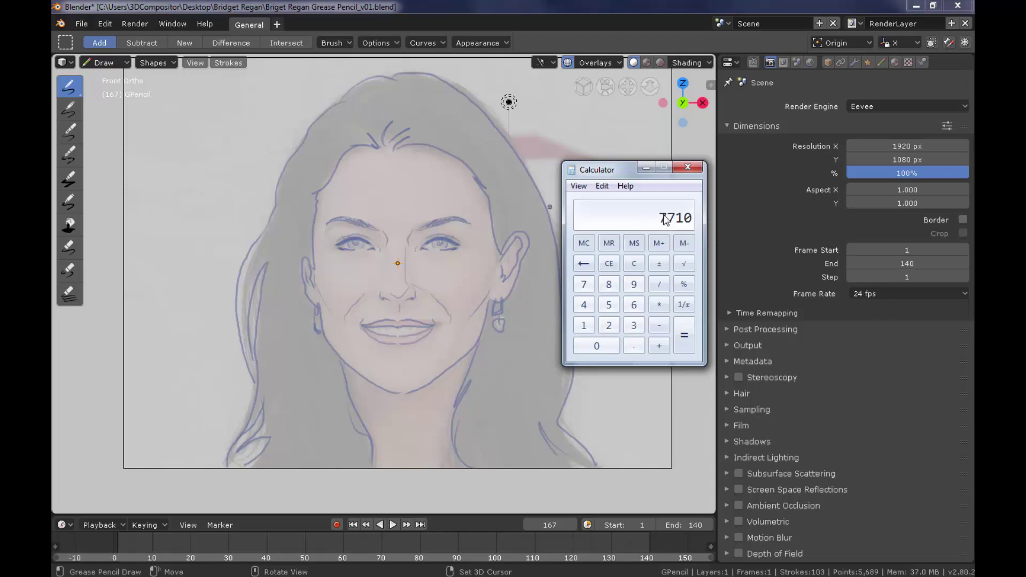
left_click(907, 164)
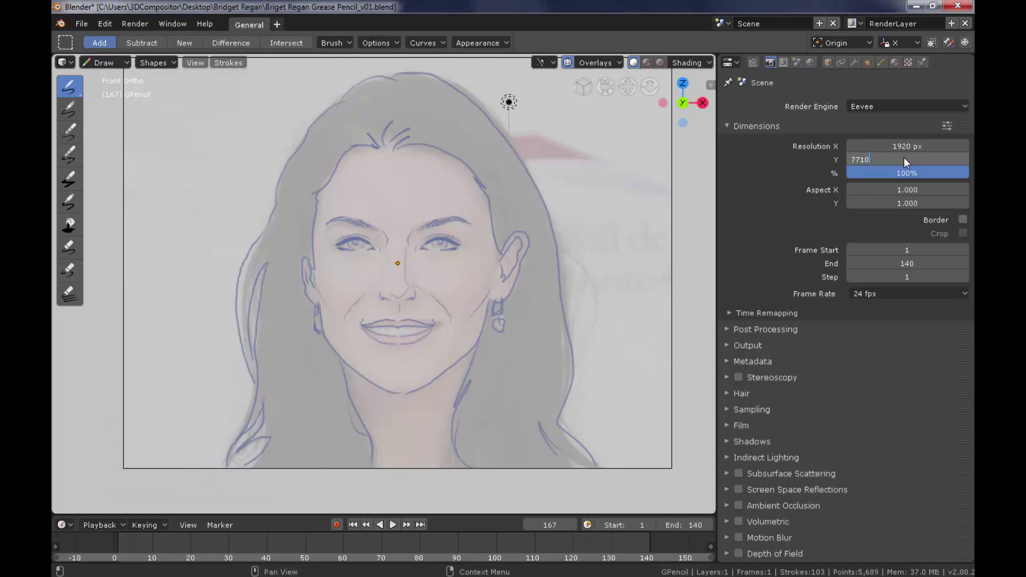
key("Tab")
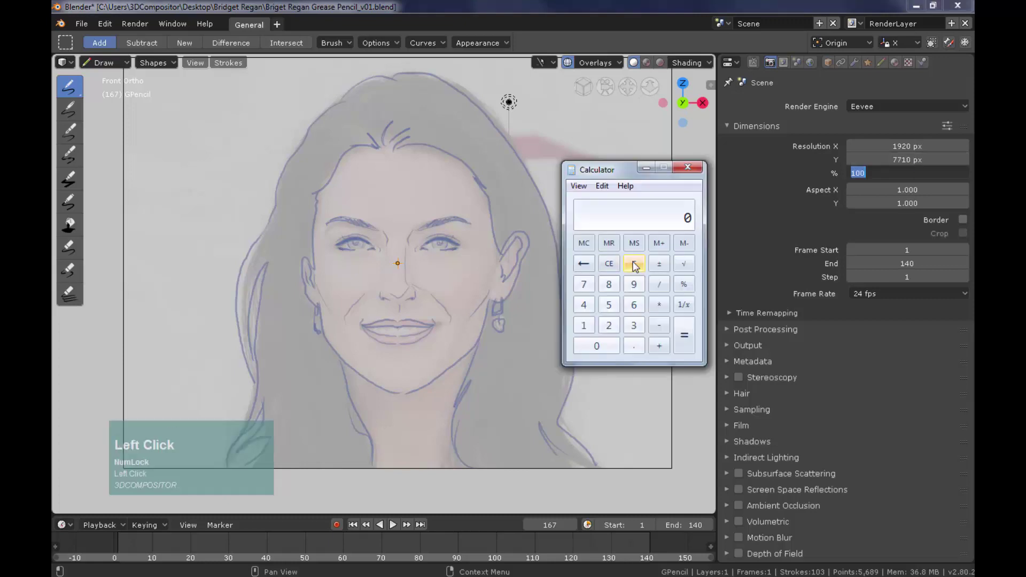
left_click(636, 267)
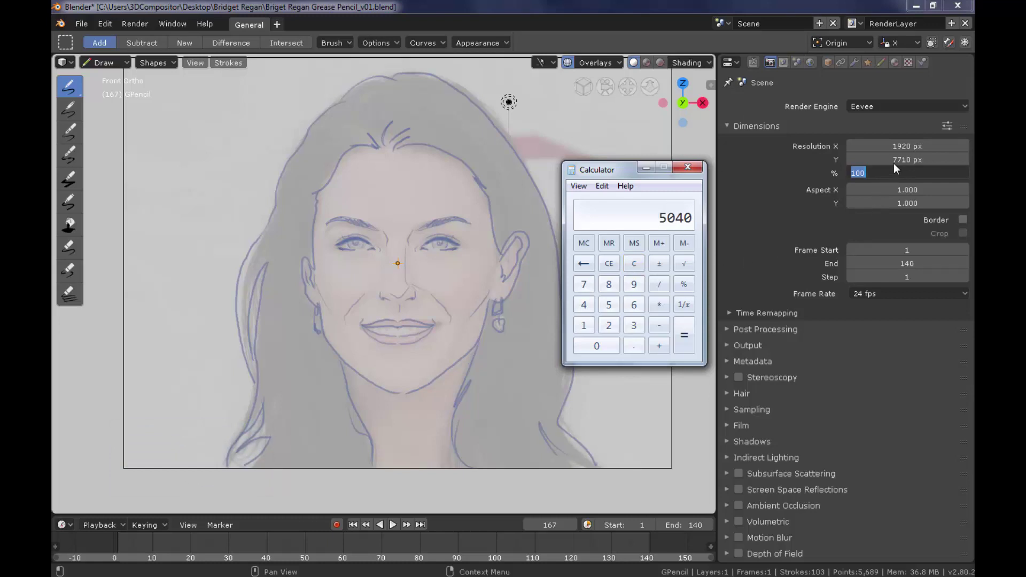
left_click(907, 154)
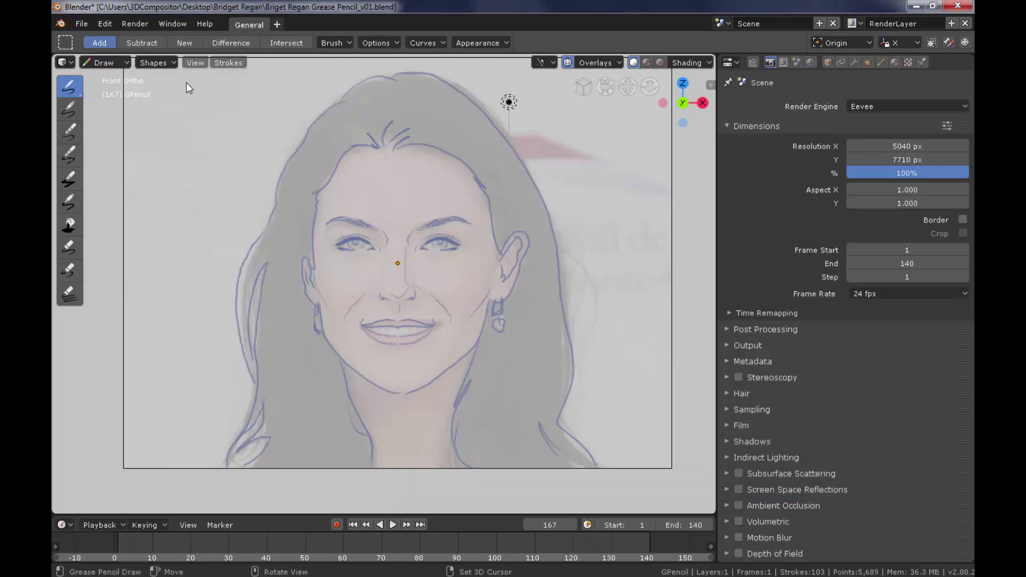
Switch the sketch to Object Mode and inspect the View panel in the sidebar.
left_click(122, 68)
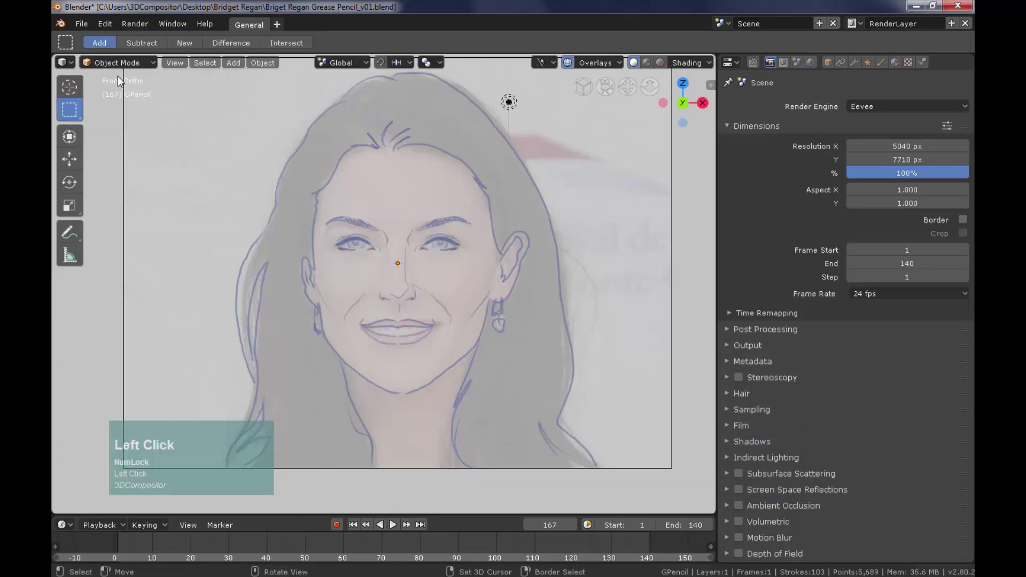
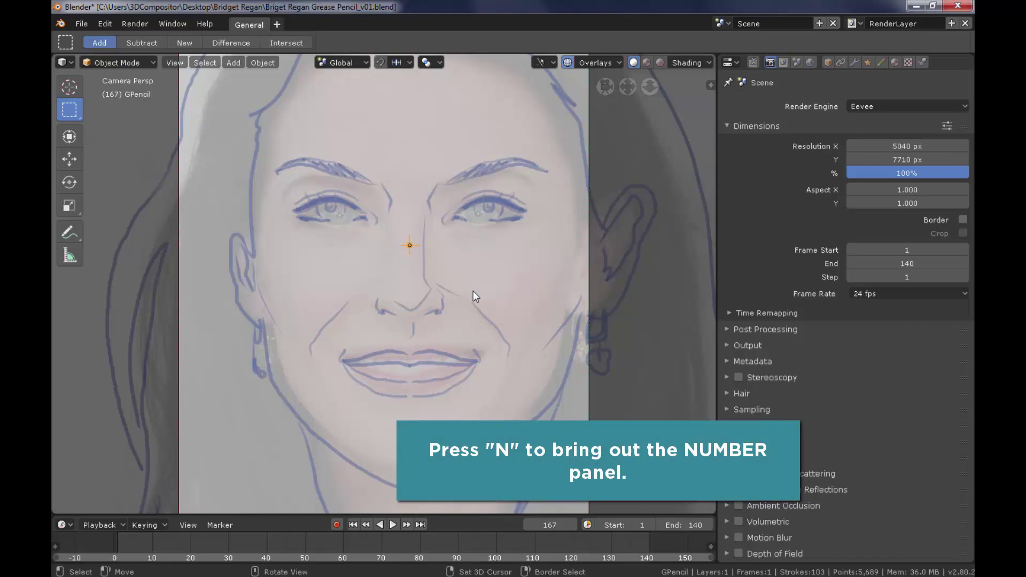
key("n")
key("ctrl+n")
left_click(616, 84)
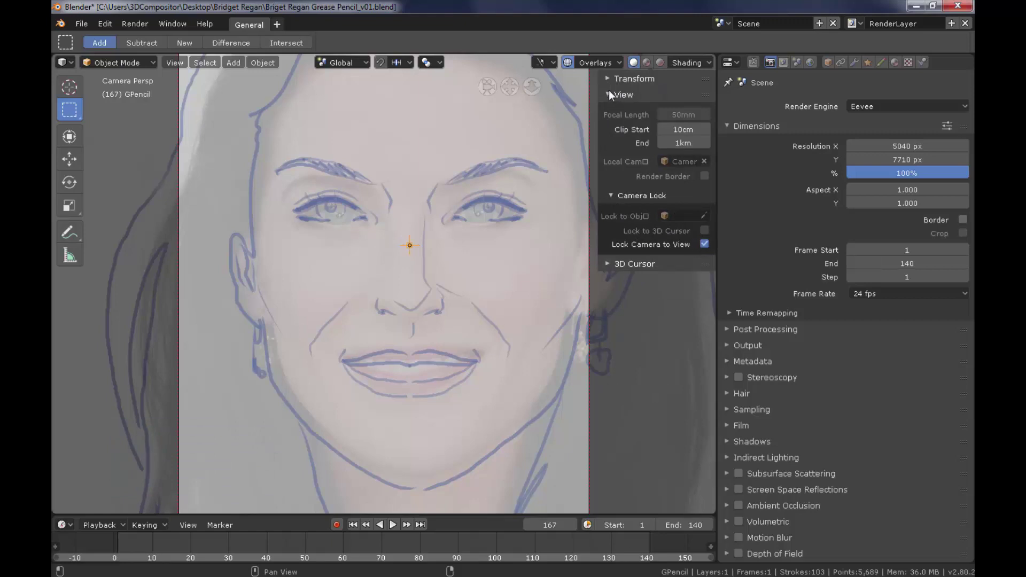
left_click(707, 245)
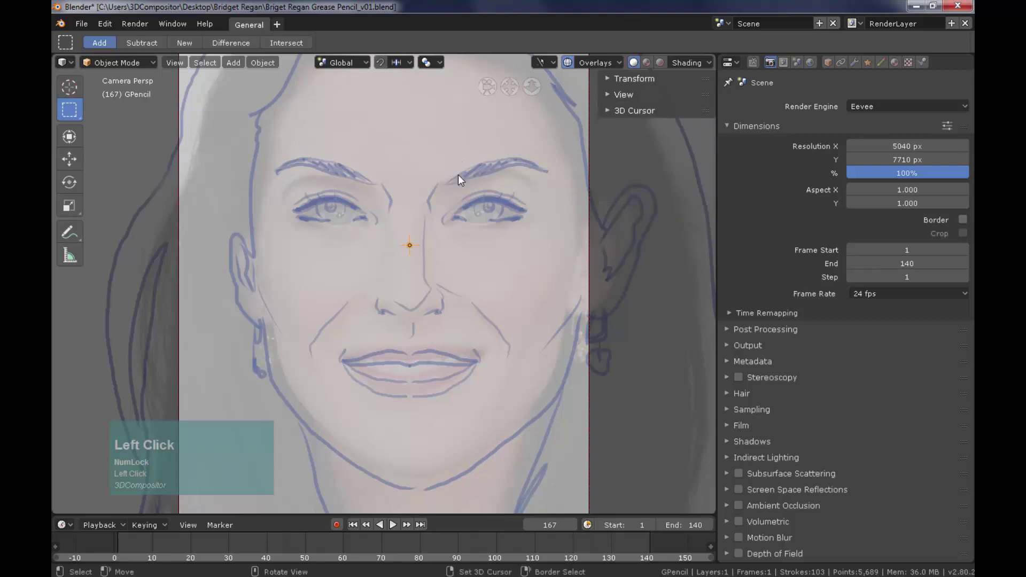
key("n")
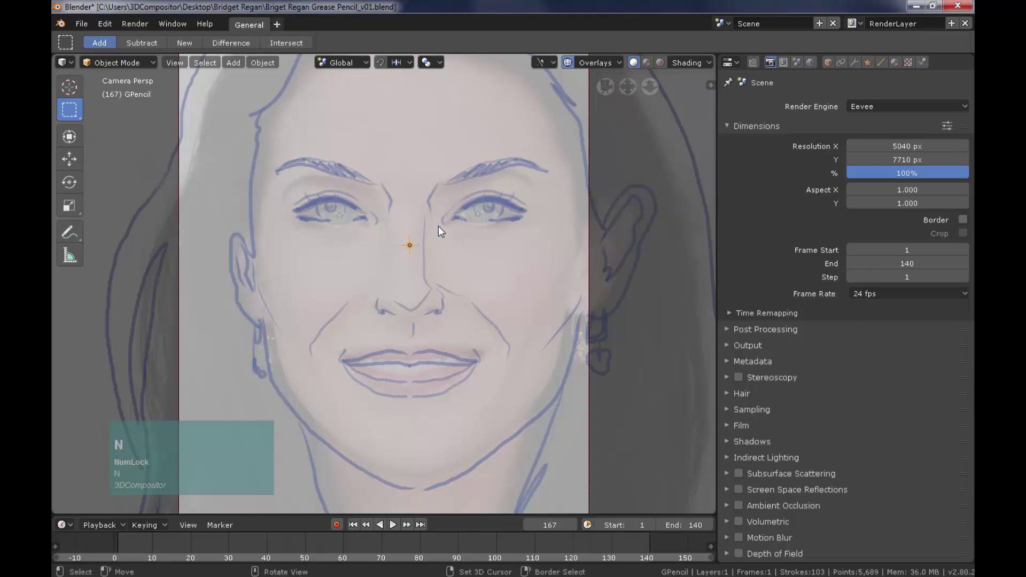
Turn off Lock Camera to View and fit the whole tall camera frame in the viewport.
scroll("down", 3)
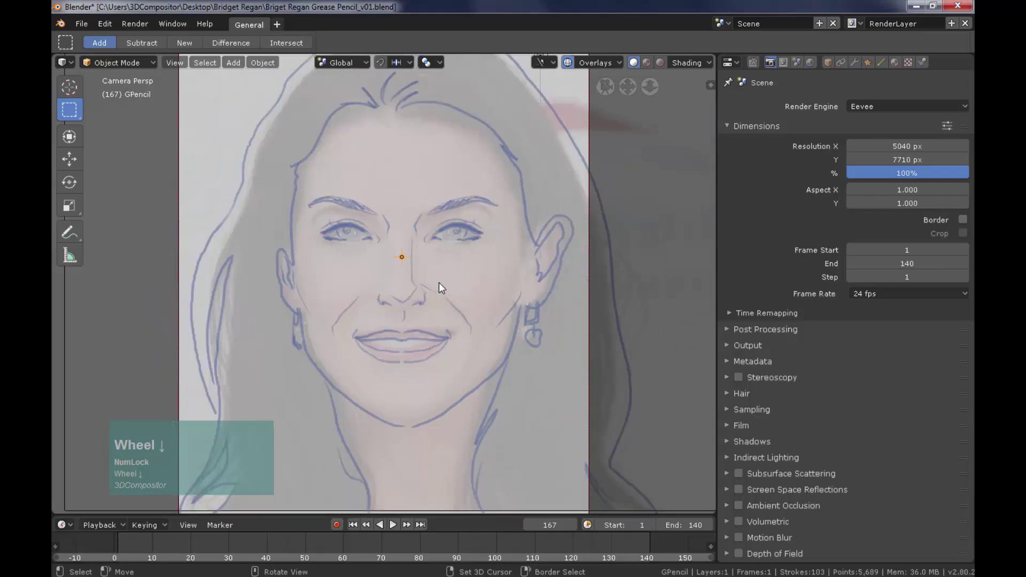
scroll("up", 3)
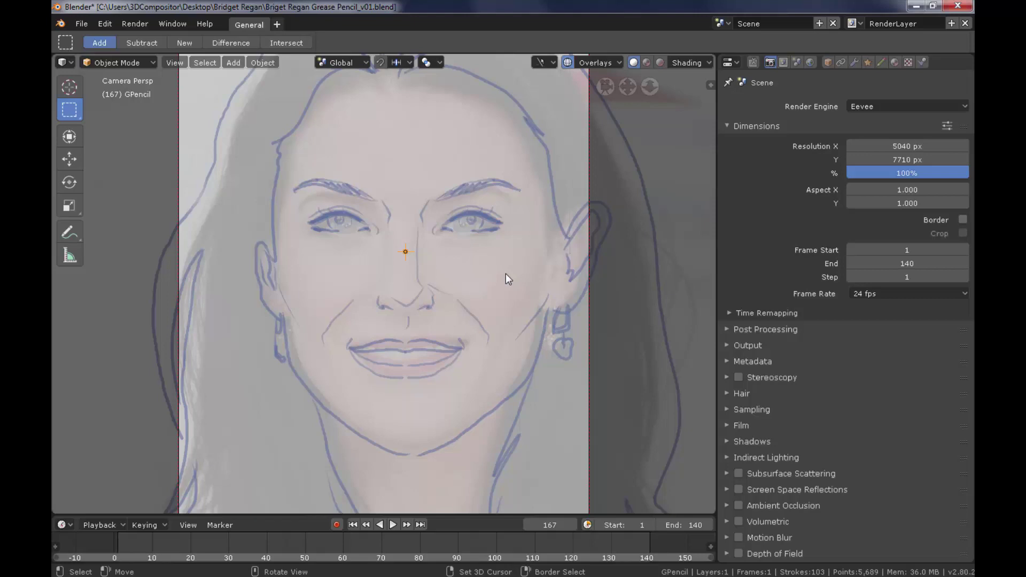
key("n")
left_click(613, 96)
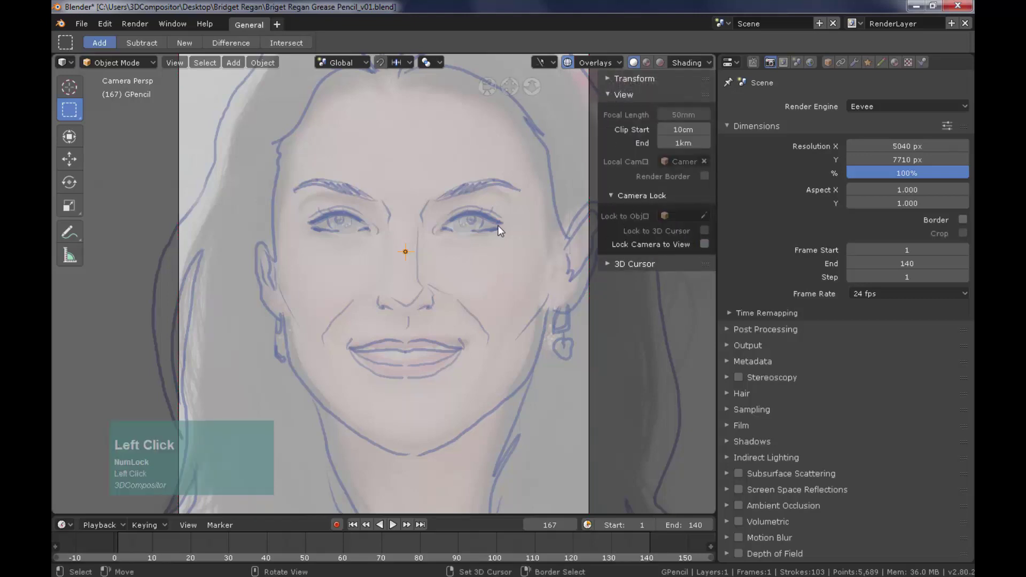
key("Home")
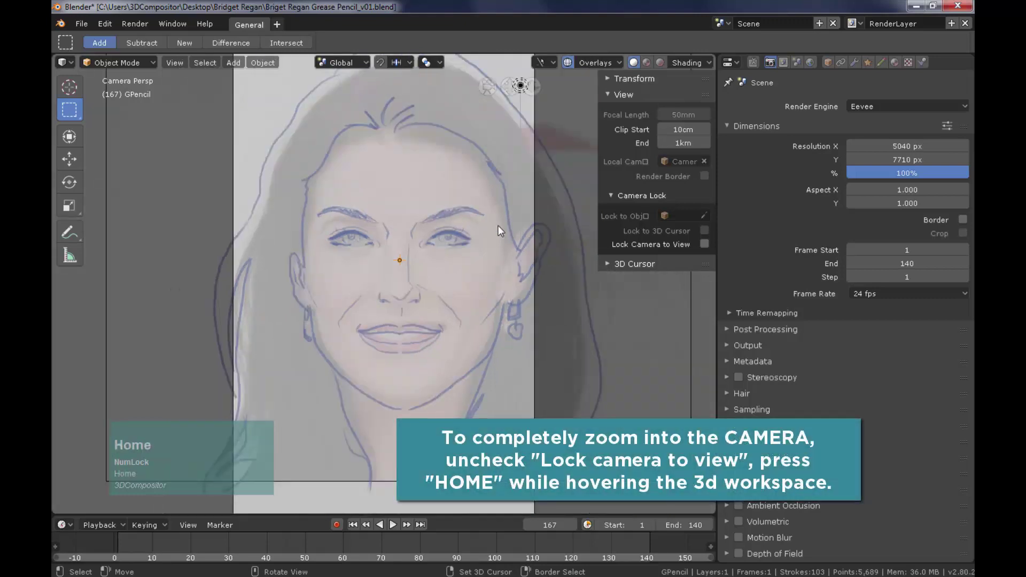
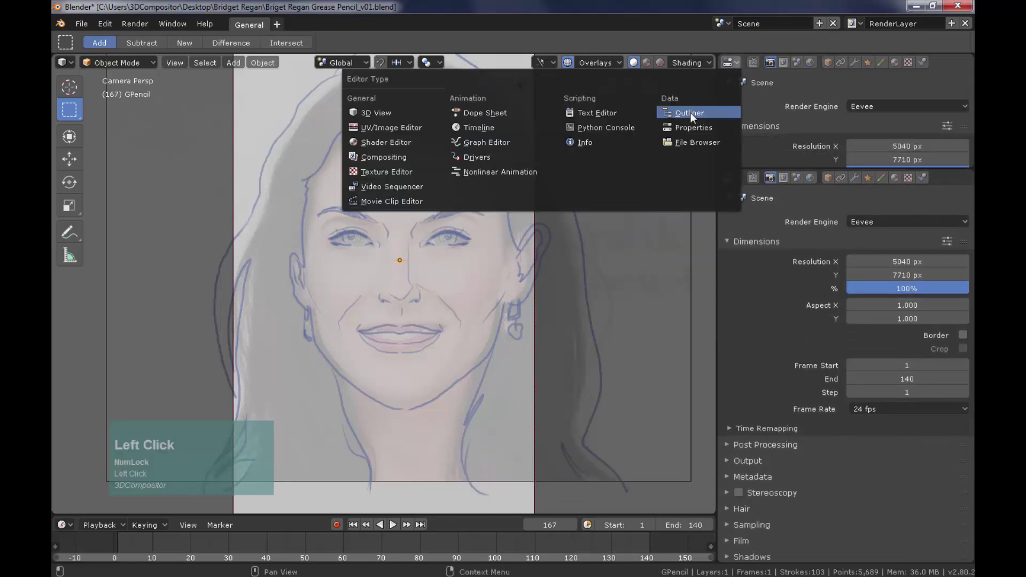
Add an Outliner area and hide the Image Renference layer from viewport and render.
left_click(789, 163)
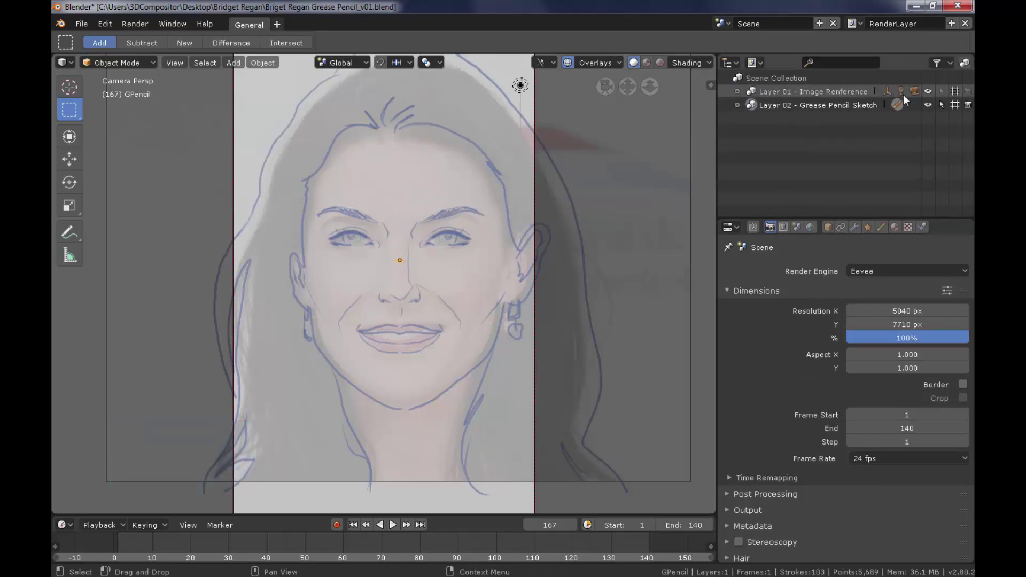
left_click_drag(718, 116, 968, 97)
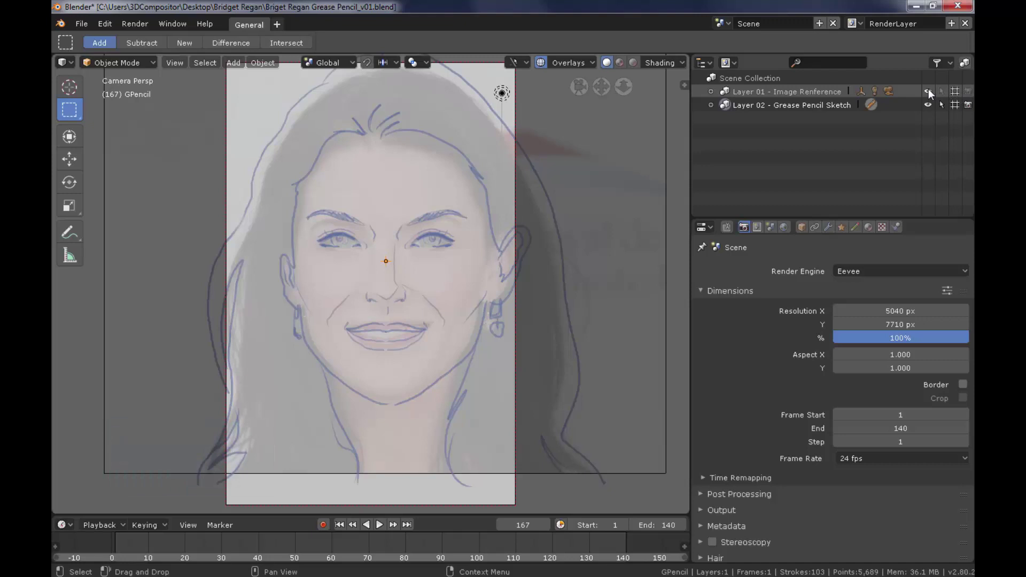
left_click(931, 94)
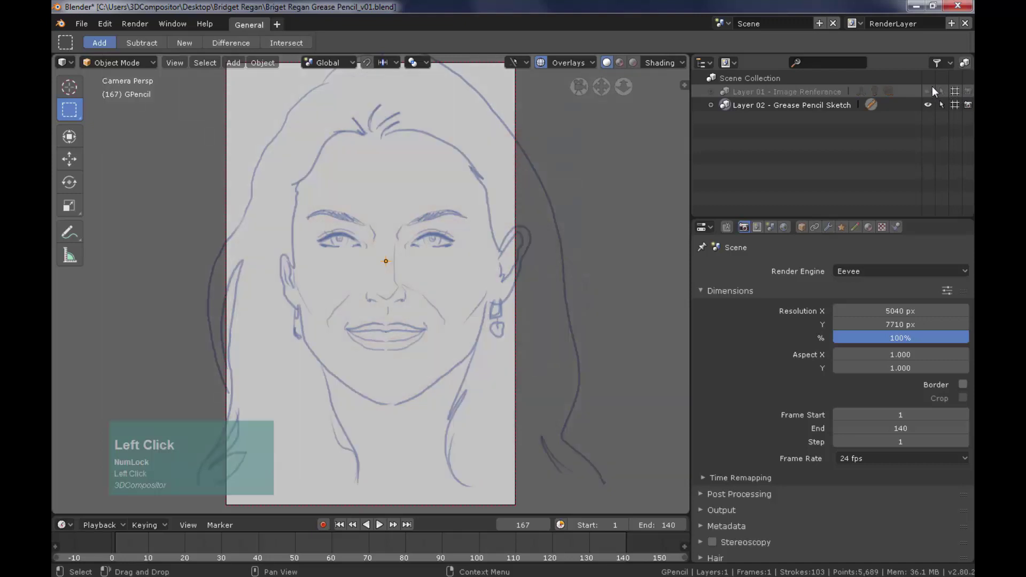
left_click(956, 95)
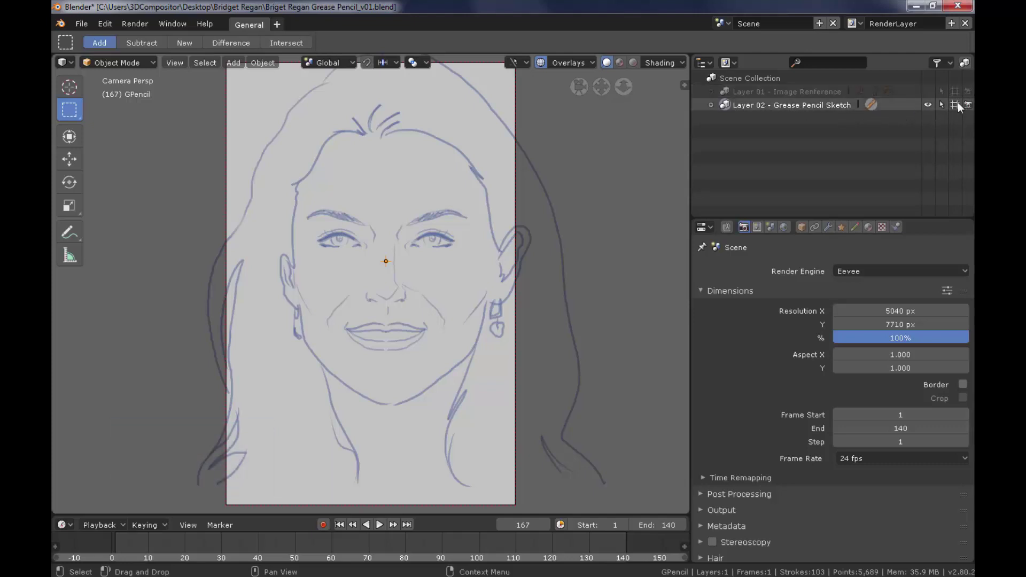
left_click(703, 331)
Create a new Render folder in the output-path file browser.
left_click(703, 328)
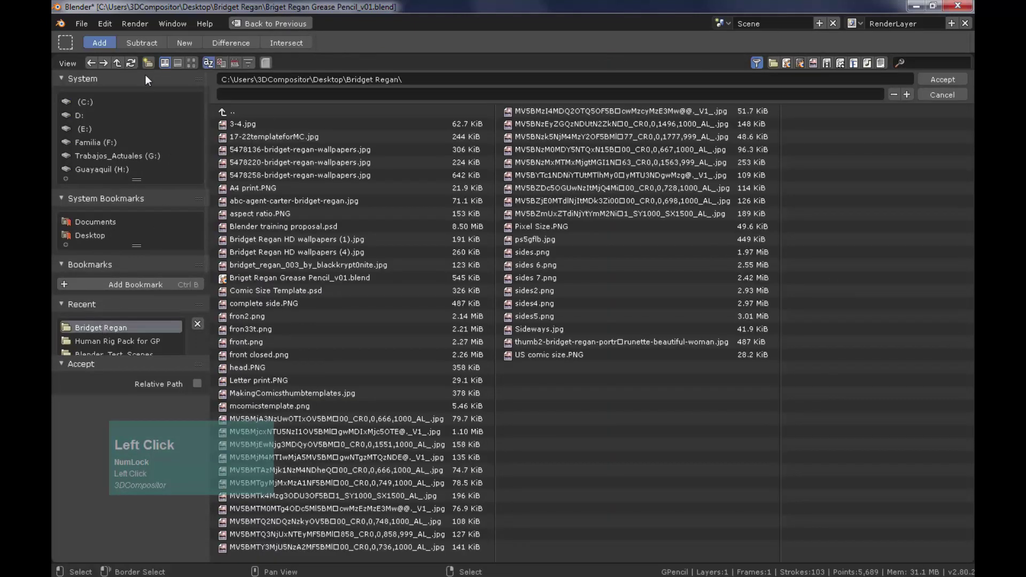
key("shift+r")
type("ender")
key("Return")
Name the output file 'Front view Sketch' and accept the path.
left_click(263, 125)
key("shift+f")
type("ront")
key("space")
type("view")
key("space")
key("shift+s")
key("k")
type("ketc")
type("h")
left_click(313, 156)
Set the PNG output to 8-bit RGB with 0% compression.
left_click_drag(401, 131, 849, 395)
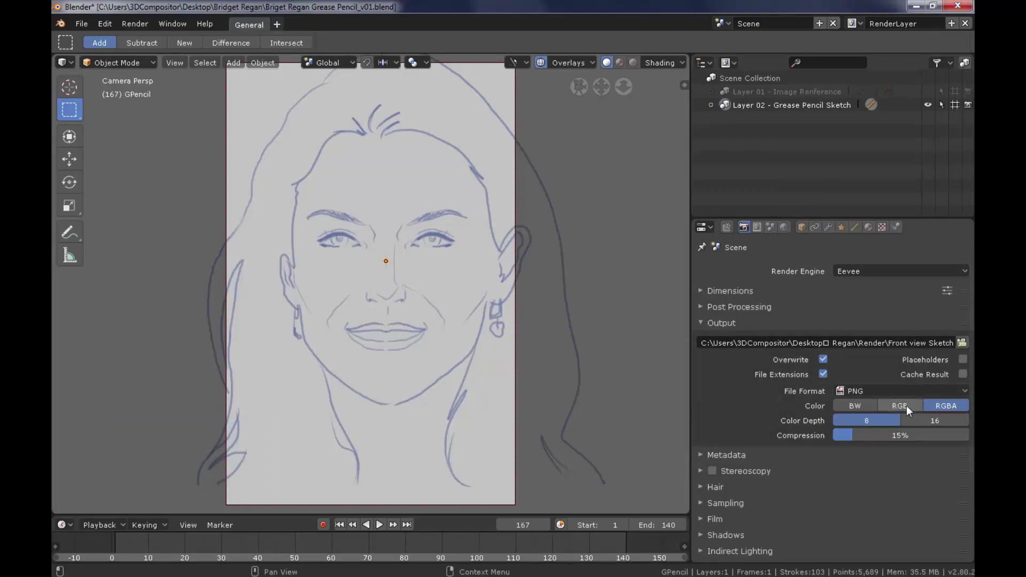
left_click(910, 410)
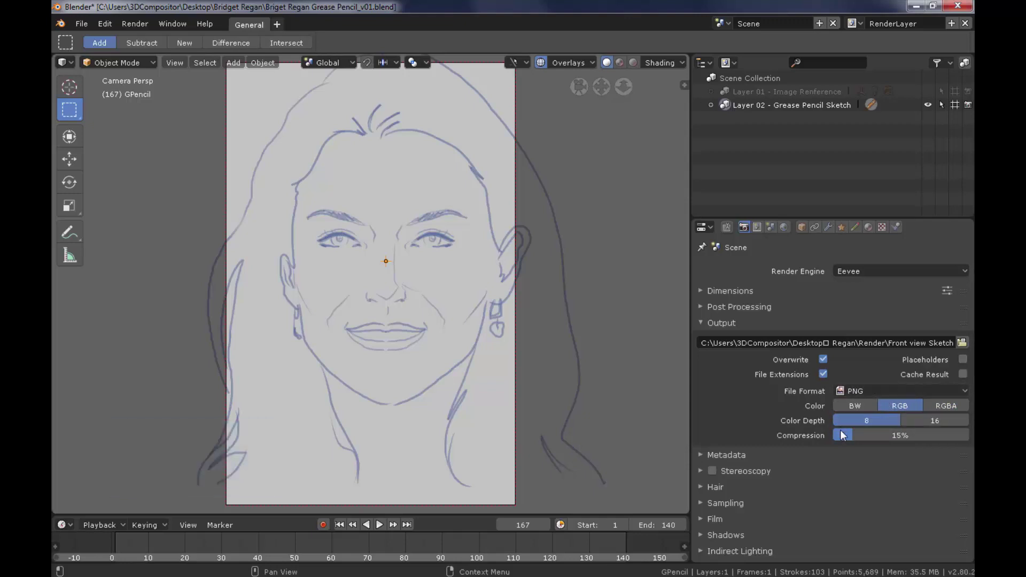
left_click_drag(847, 437, 789, 347)
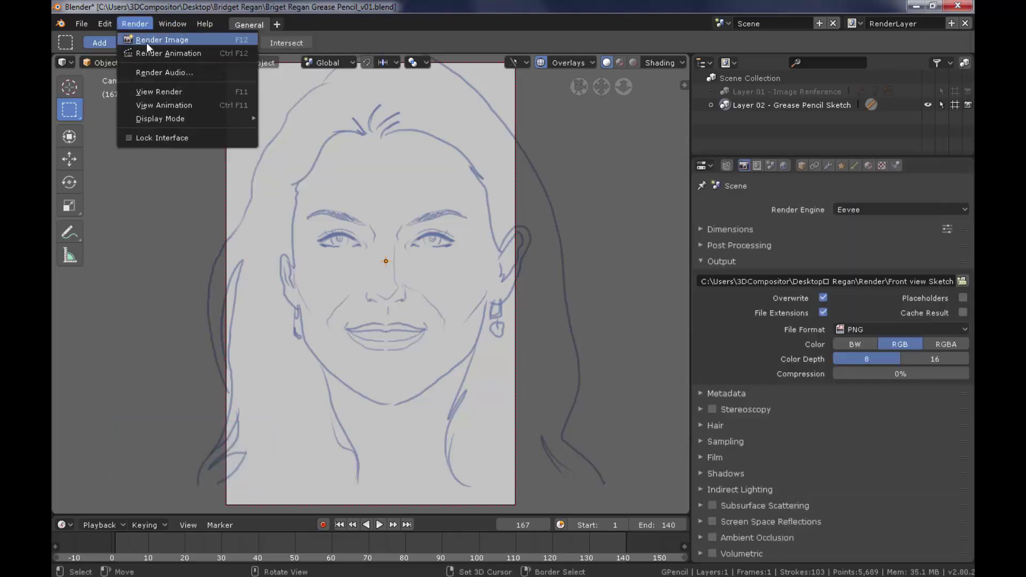
Render a still of the blue face sketch at frame 167 and close the render window.
left_click(173, 42)
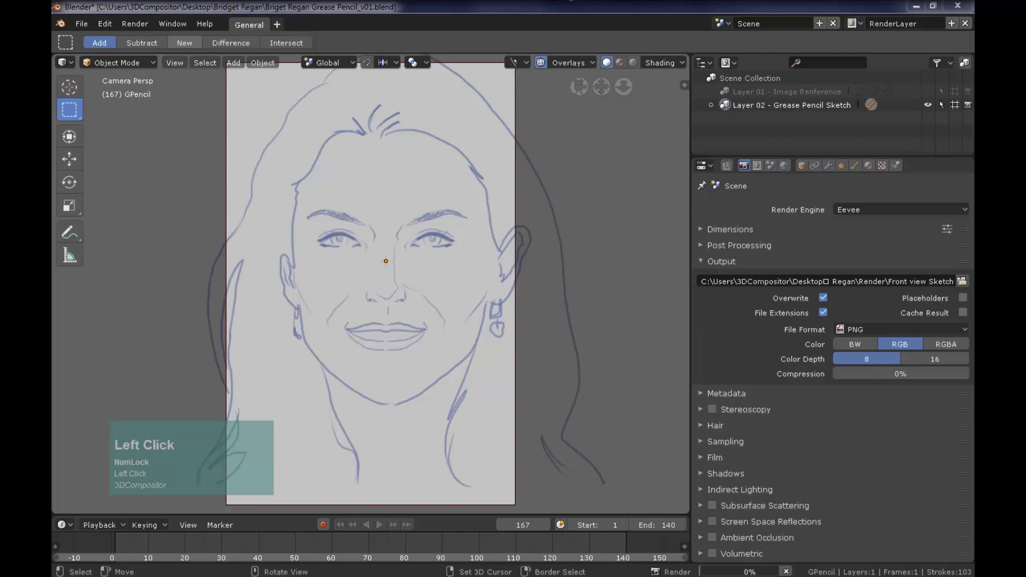
scroll("down", 3)
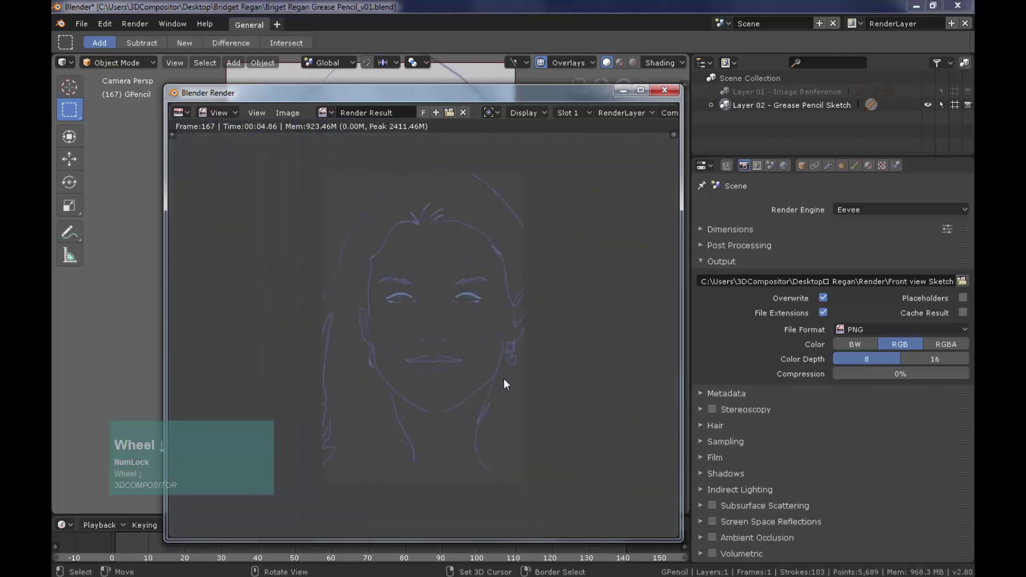
scroll("up", 3)
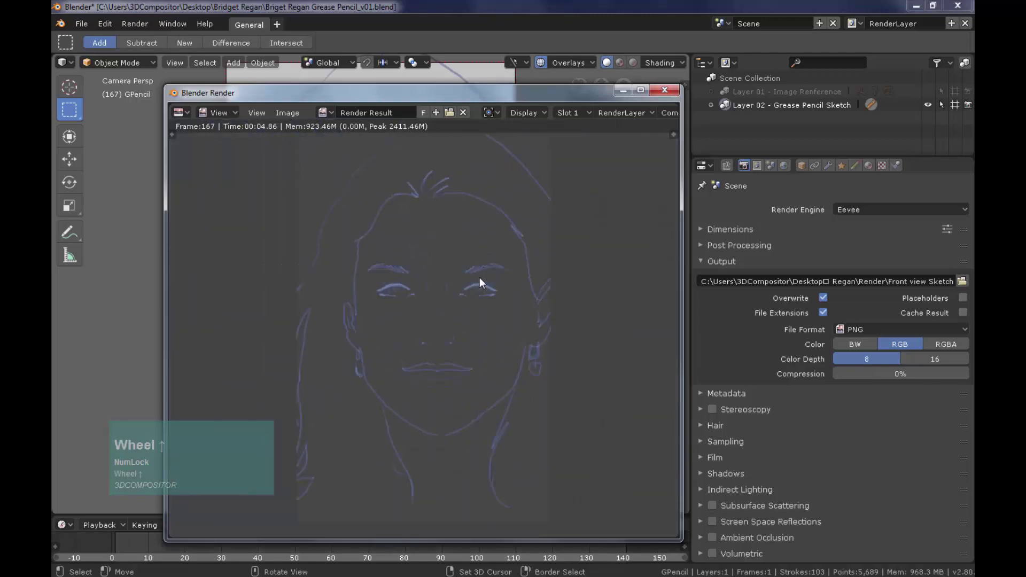
left_click_drag(476, 289, 135, 73)
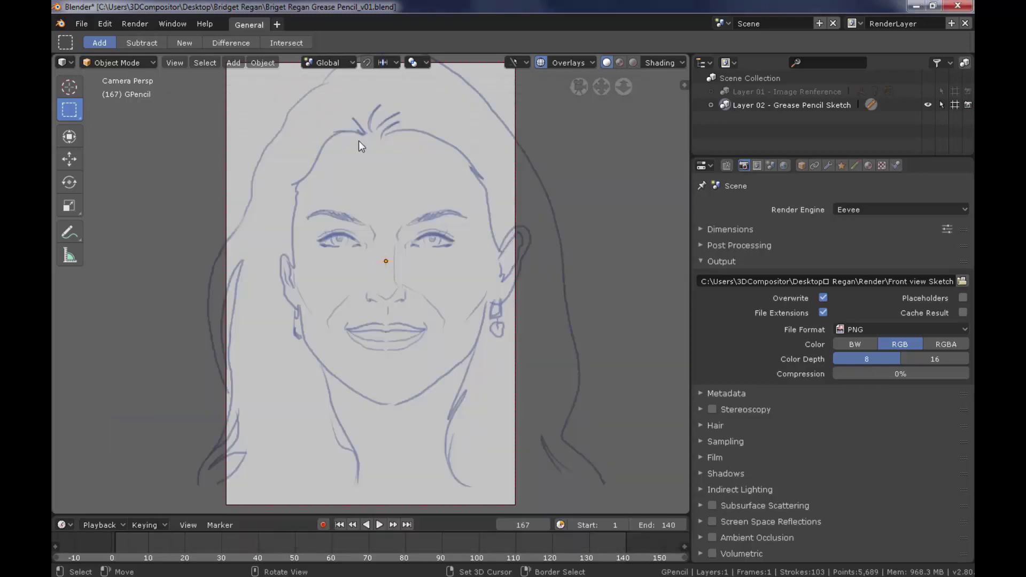
Set the World background colour to white, render a test, and return to the Scene render settings.
left_click(787, 171)
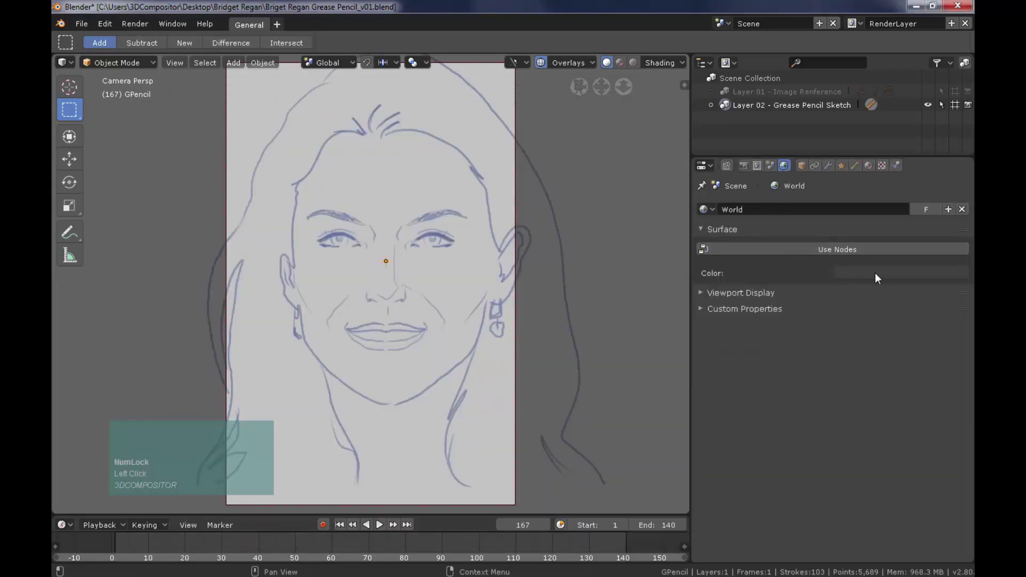
left_click(862, 279)
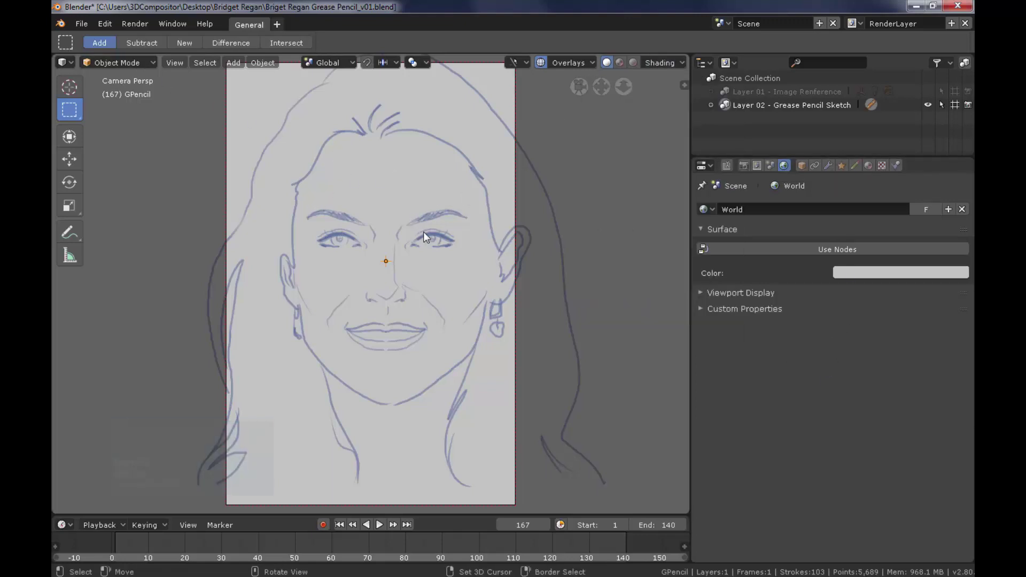
key("F12")
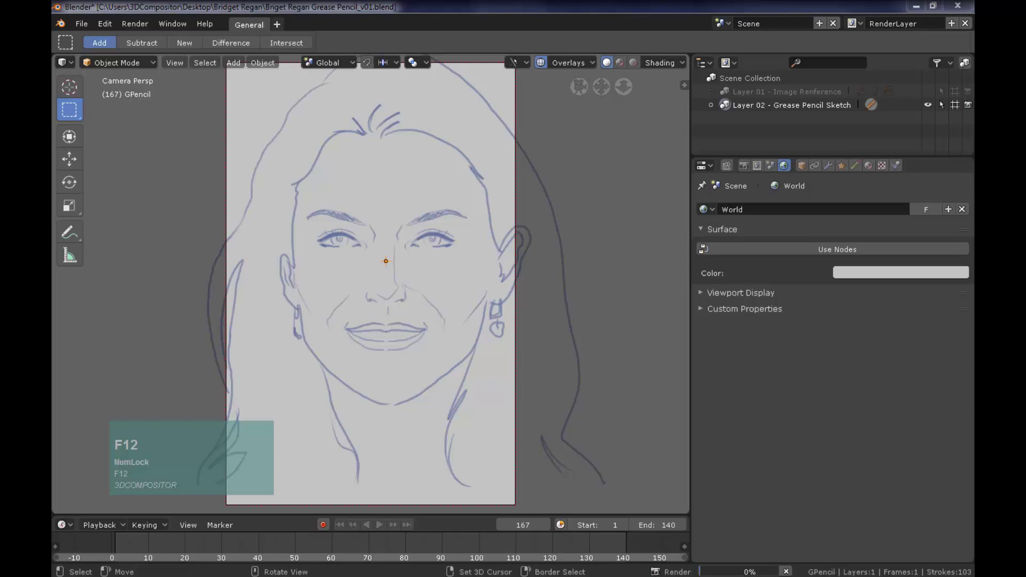
left_click(565, 172)
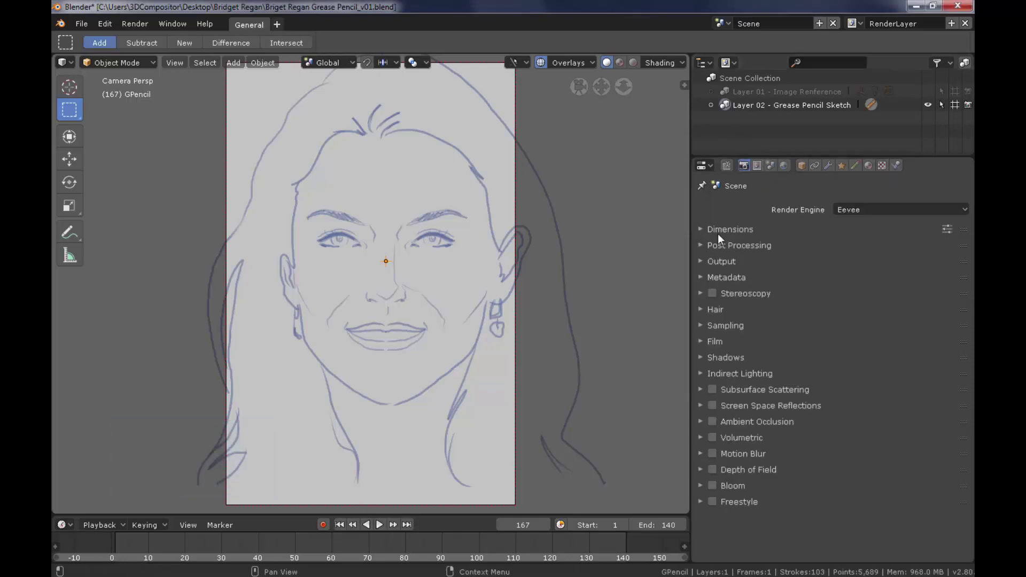
Save a new render preset named 'Comic Page 25.7x16.8-300 DPI'.
left_click(725, 233)
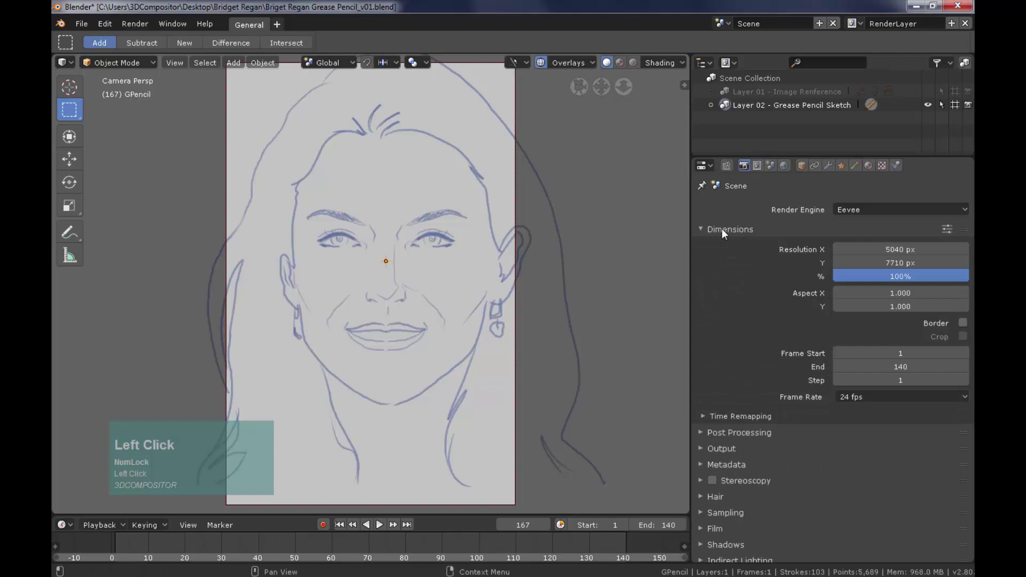
left_click(952, 230)
key("shift+Num_Lock")
left_click(899, 460)
key("shift+c")
key("o")
type("omic")
key("space")
type("age")
key("space")
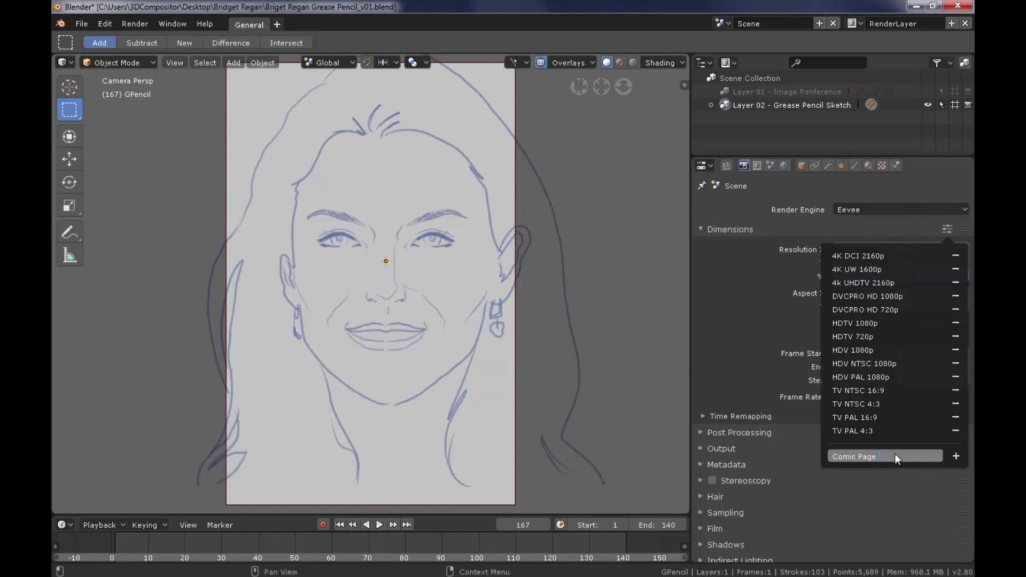
key("x")
key("space")
type("i")
key("shift+i")
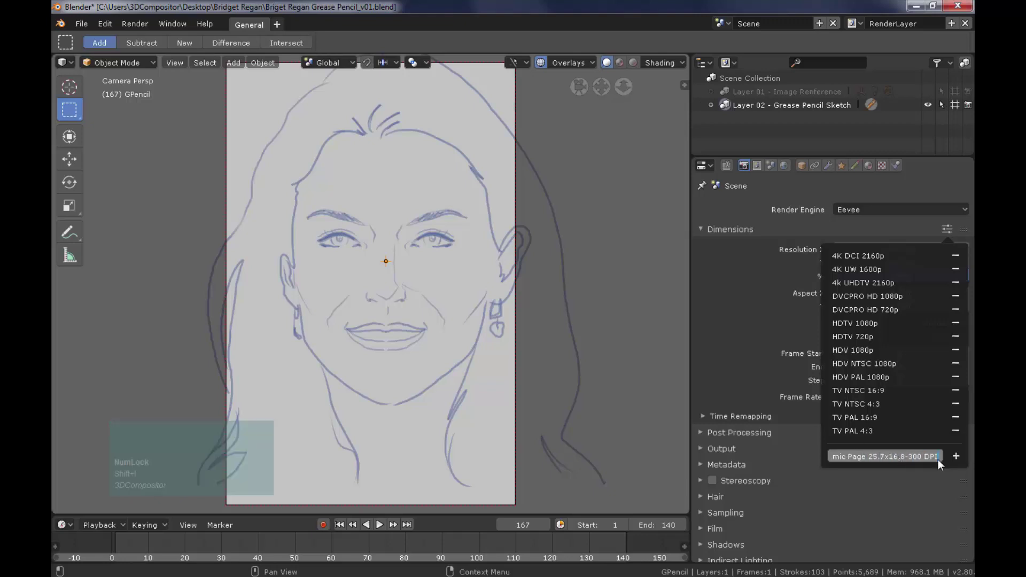
left_click(956, 459)
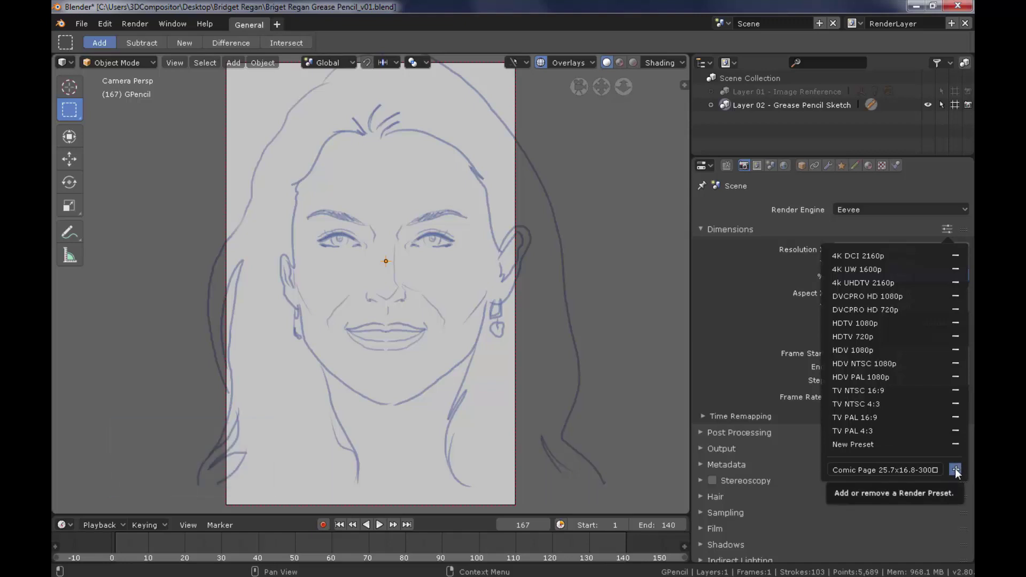
Test another preset then reapply the comic page preset so resolution reads 5040 × 7710 px.
left_click(958, 474)
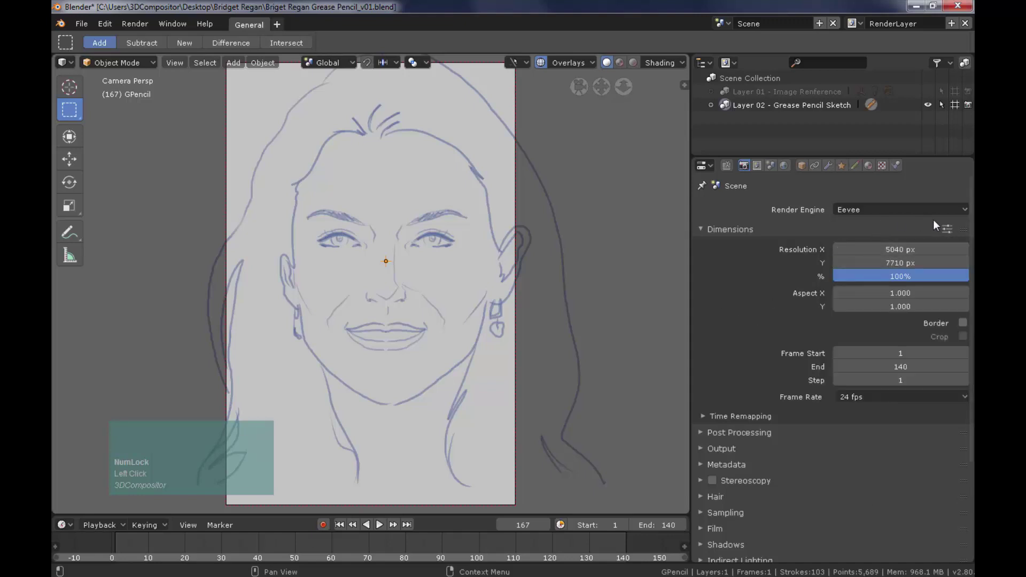
left_click(949, 233)
left_click(861, 264)
left_click(952, 234)
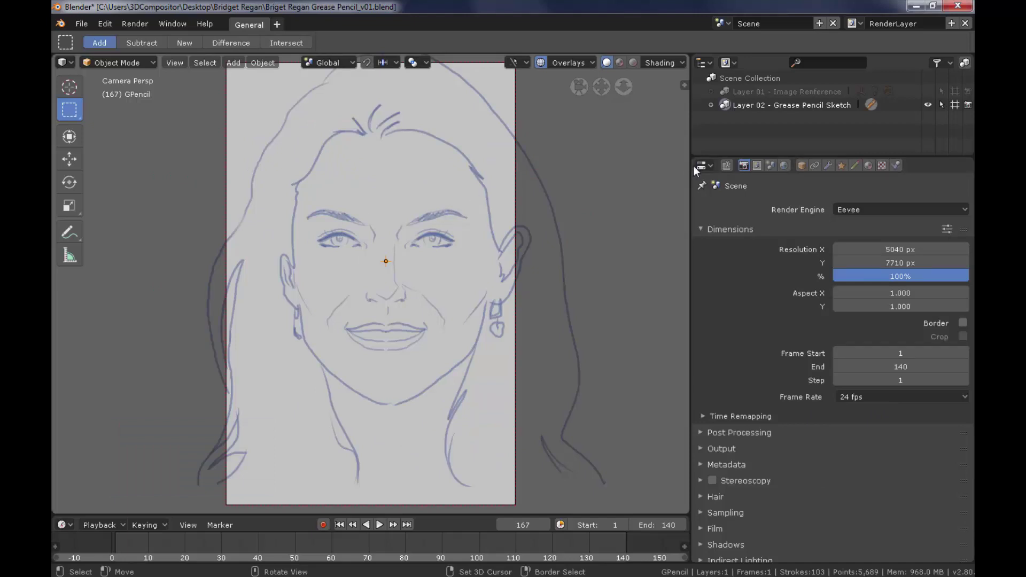
Render the portrait via Render Image (F12), inspect the result, and open the render window's Image menu.
left_click(790, 169)
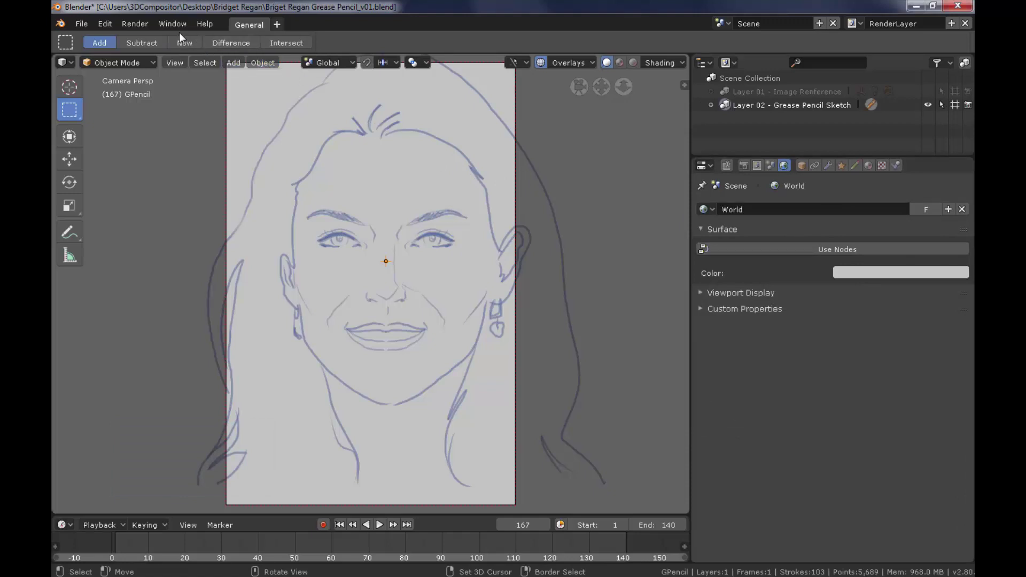
left_click(138, 28)
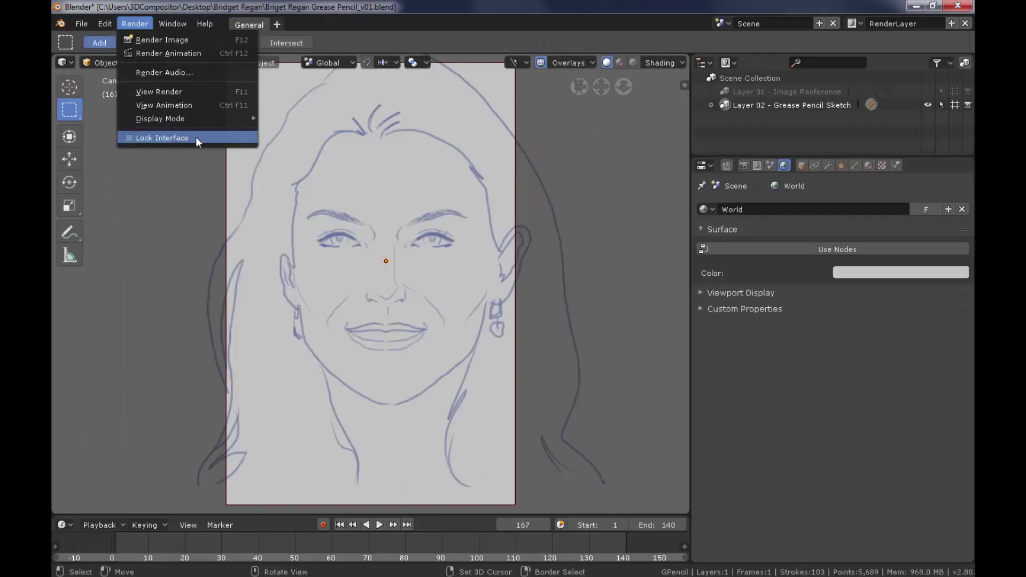
left_click_drag(231, 97, 327, 119)
scroll("down", 3)
scroll("up", 3)
scroll("down", 3)
scroll("up", 3)
scroll("down", 3)
left_click_drag(408, 234, 455, 315)
scroll("down", 3)
left_click_drag(514, 379, 451, 337)
key("Home")
left_click(280, 119)
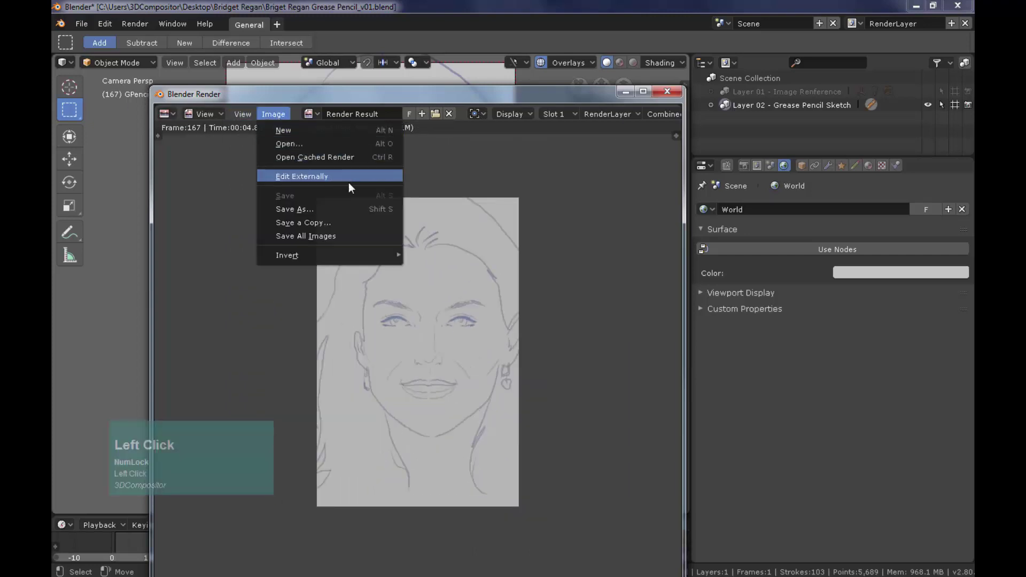
Create a new 'Images' folder in the Save As browser and enter it.
left_click(351, 213)
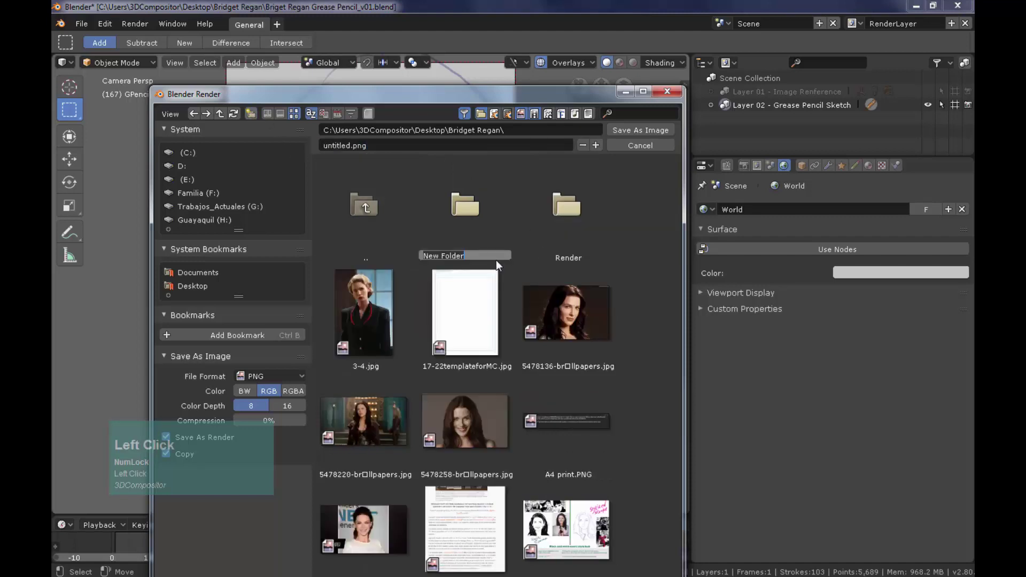
type("mages")
key("Return")
left_click(456, 198)
Begin naming the render file 'Sketch ' for saving as PNG.
key("shift+s")
type("ketch")
key("space")
Finish the name 'Sketch Setup', save the PNG, and open it in Photoshop.
type("etup")
left_click(637, 137)
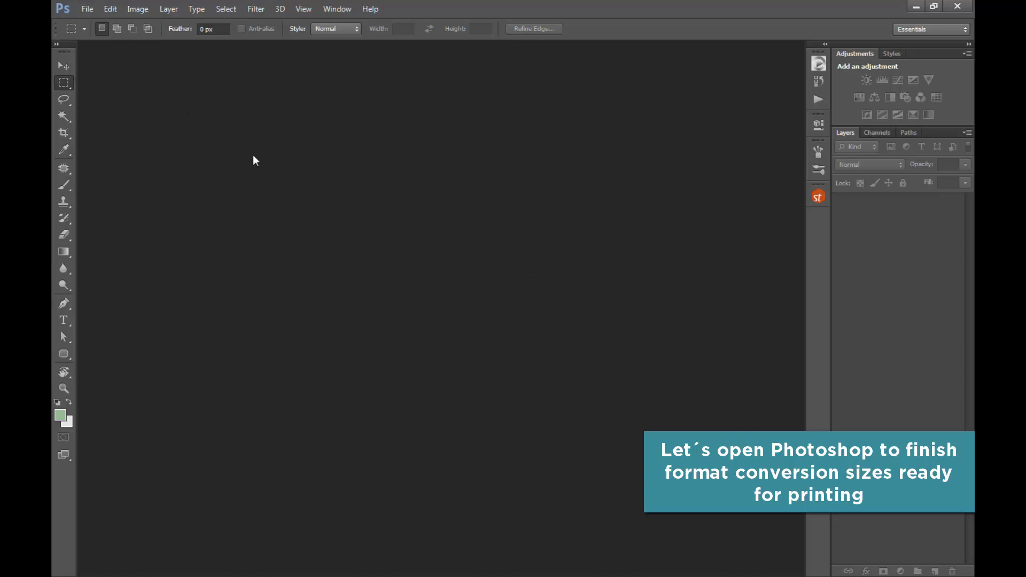
left_click(94, 11)
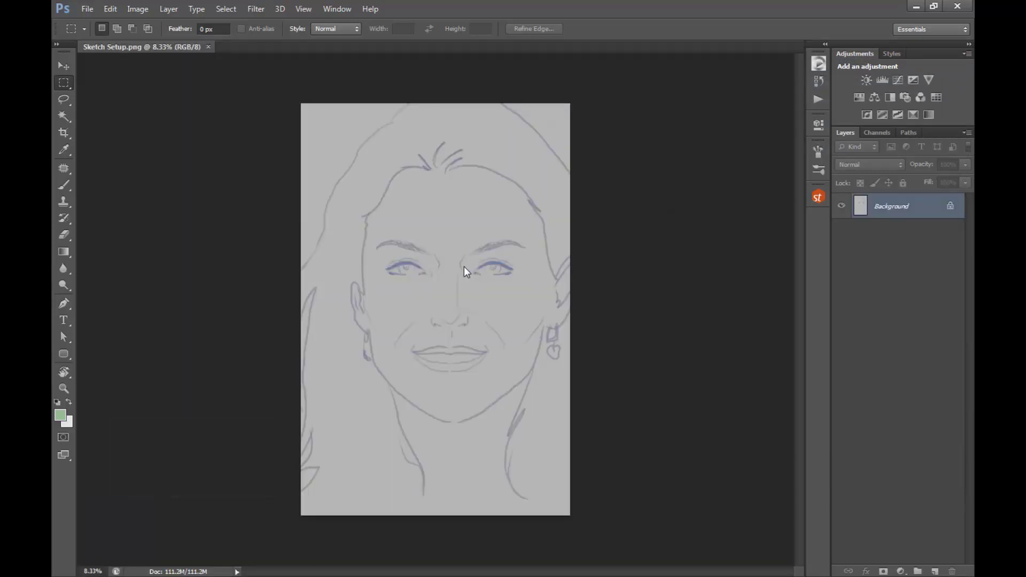
left_click(468, 270)
In Image Size, switch to centimetres and enter width 16.8, moving on to height 25.7.
key("ctrl+alt+i")
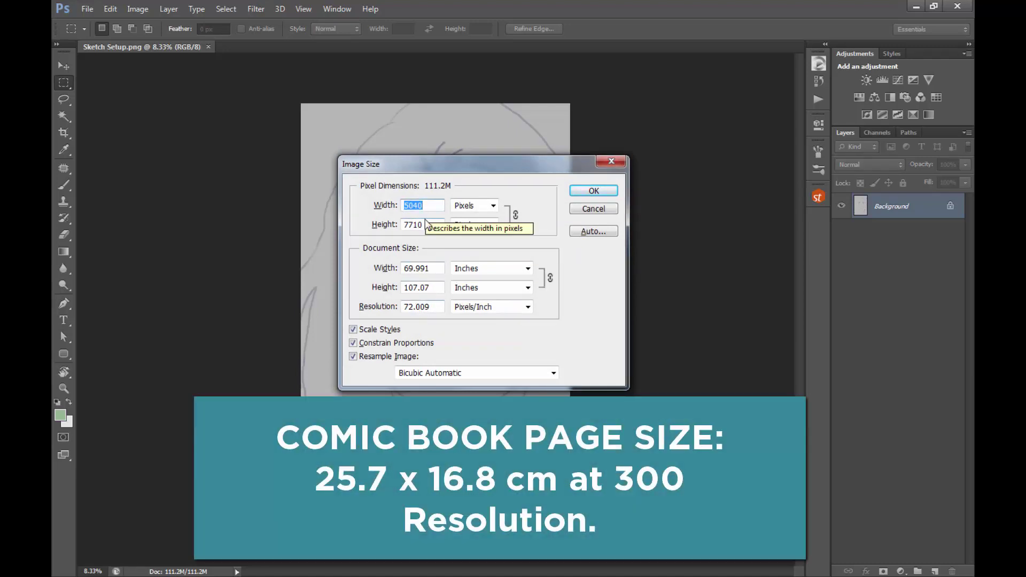
left_click_drag(434, 310, 419, 259)
key("Tab")
left_click(393, 300)
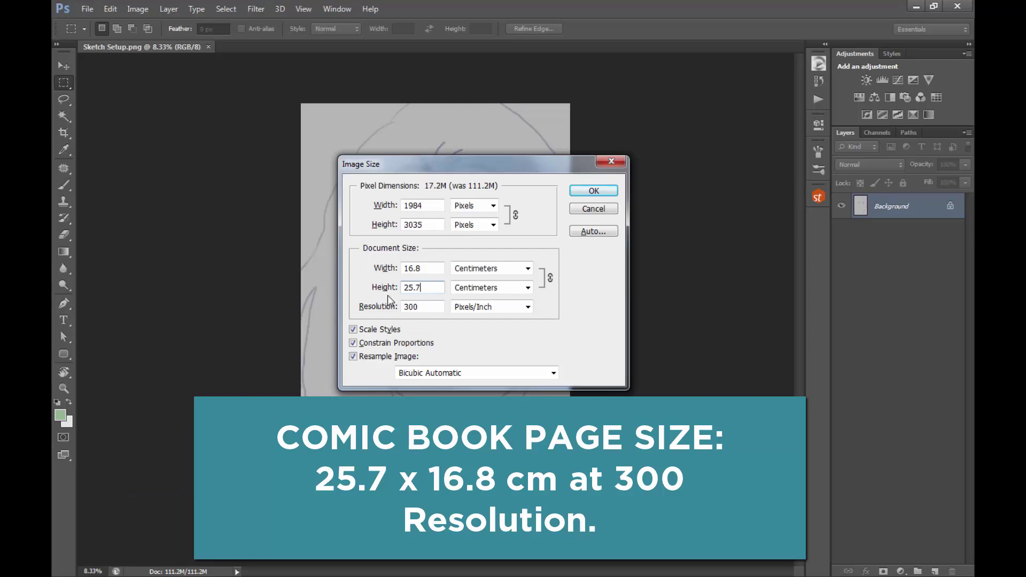
key("Tab")
left_click(432, 273)
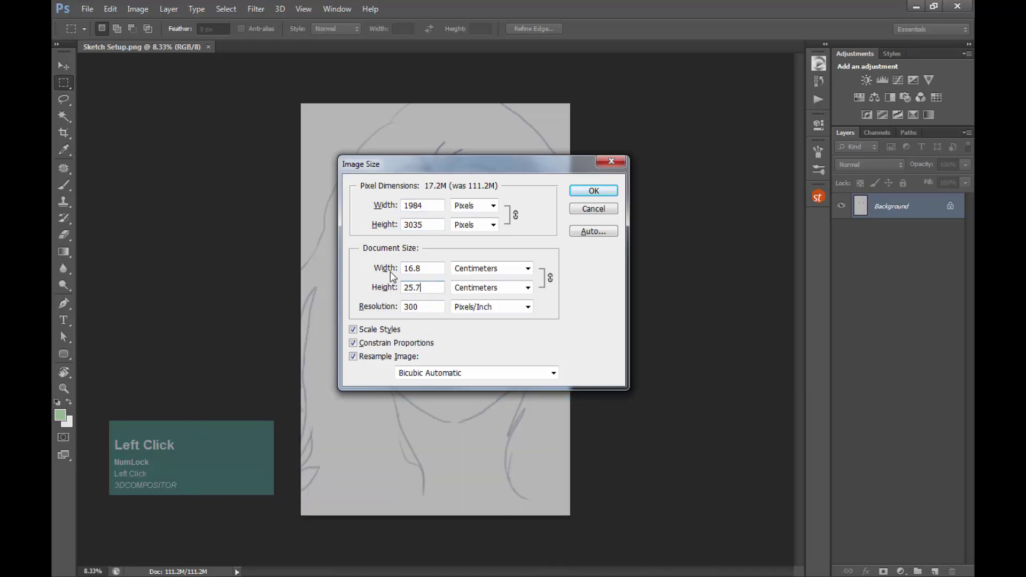
left_click_drag(426, 312, 408, 290)
Set resolution 300, apply the 1984 × 3035 px size, and zoom to check line quality.
left_click(583, 196)
key("z")
left_click(438, 278)
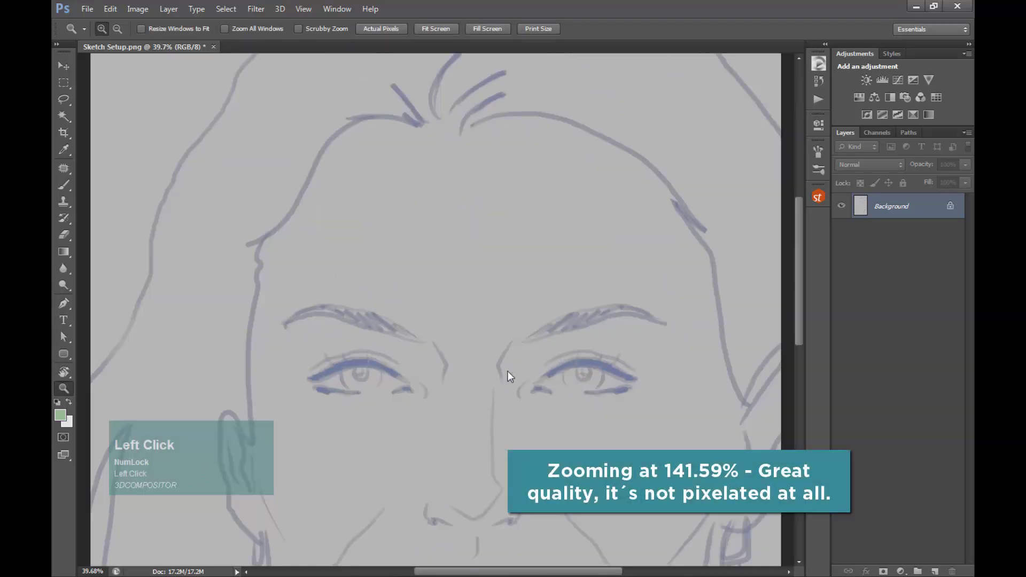
double_click(458, 312)
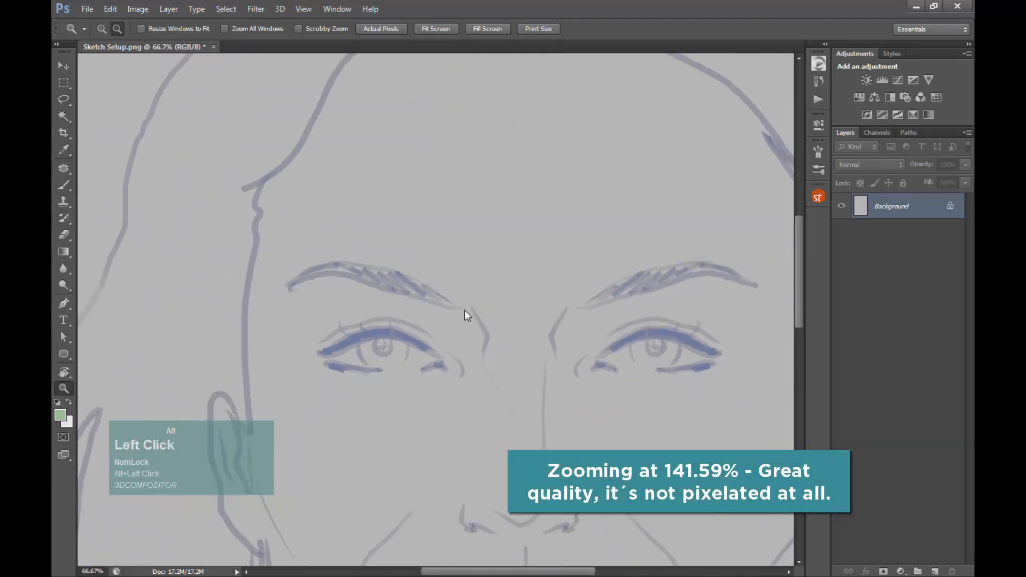
left_click(501, 319)
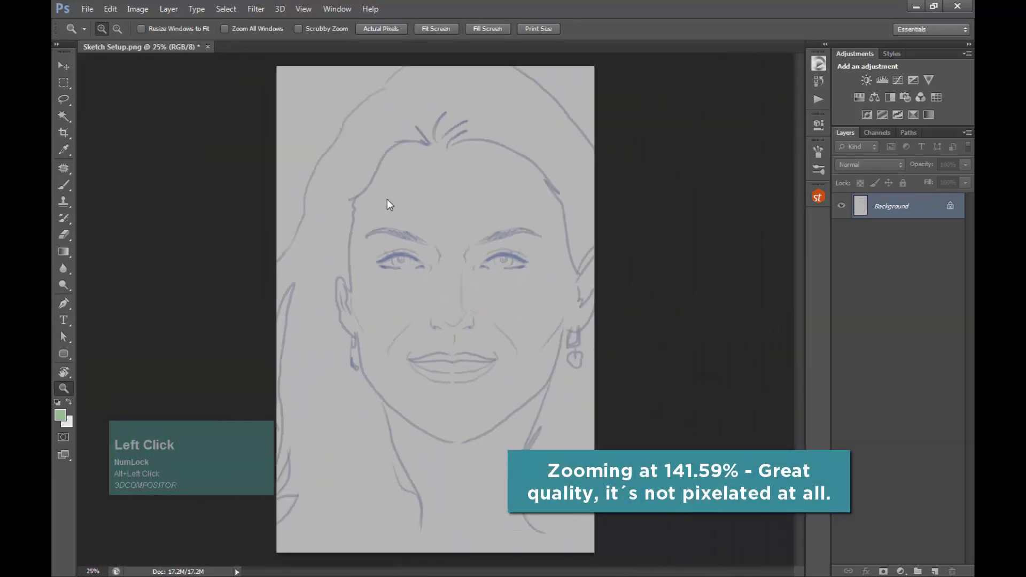
Reopen Image Size to verify 16.8 × 25.7 cm and dismiss it unchanged.
key("ctrl+alt+i")
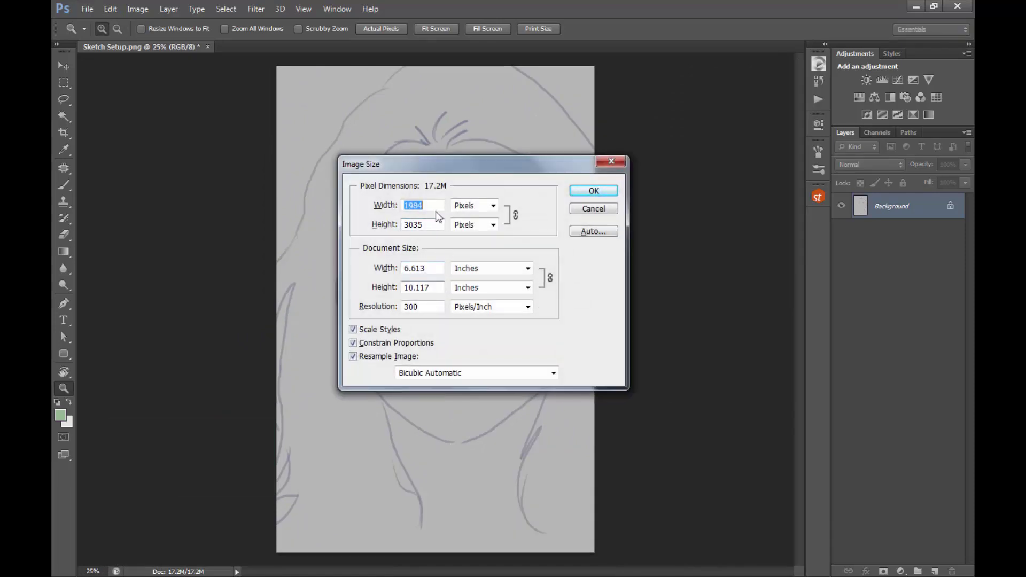
left_click(506, 271)
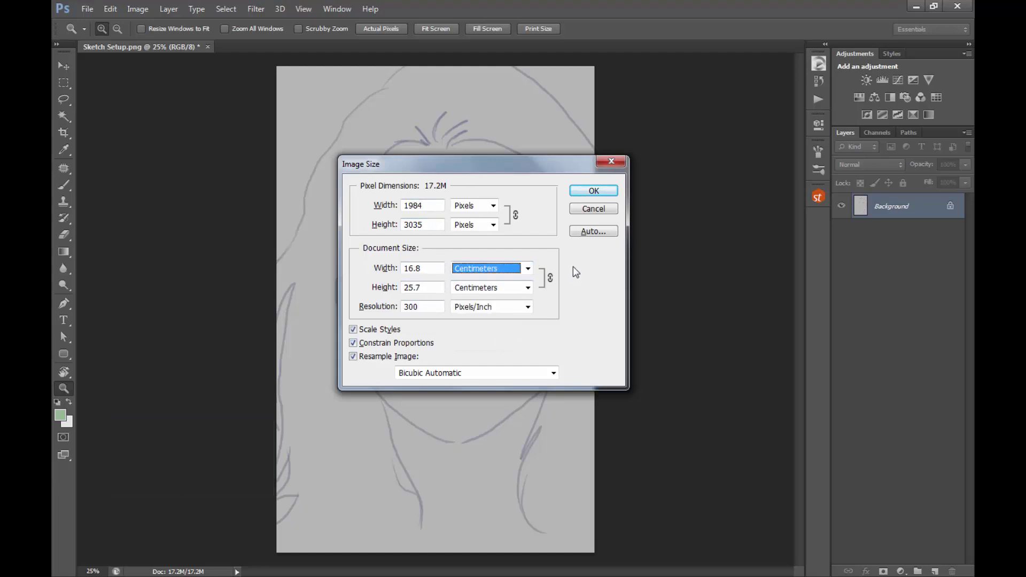
left_click_drag(602, 216, 609, 193)
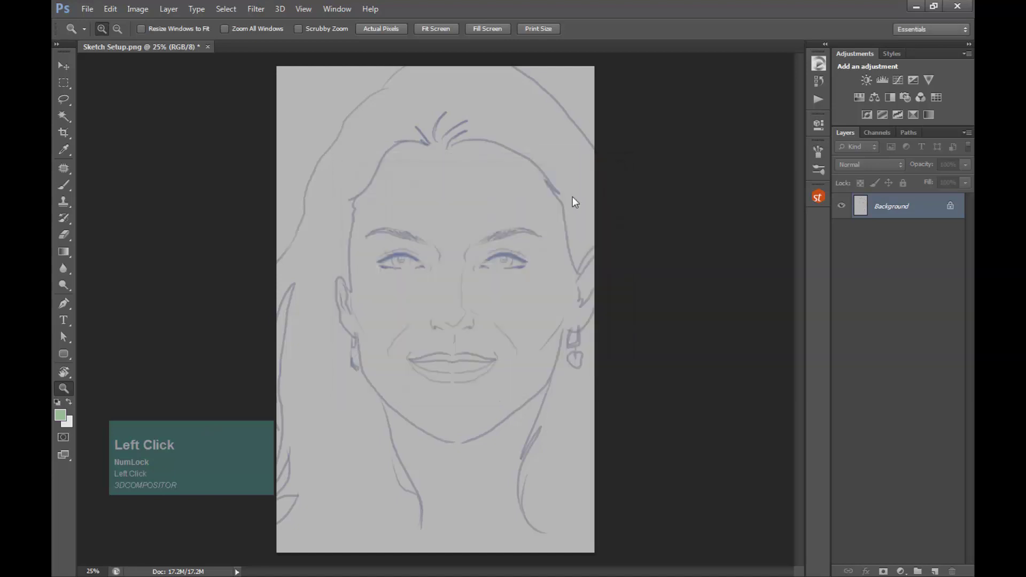